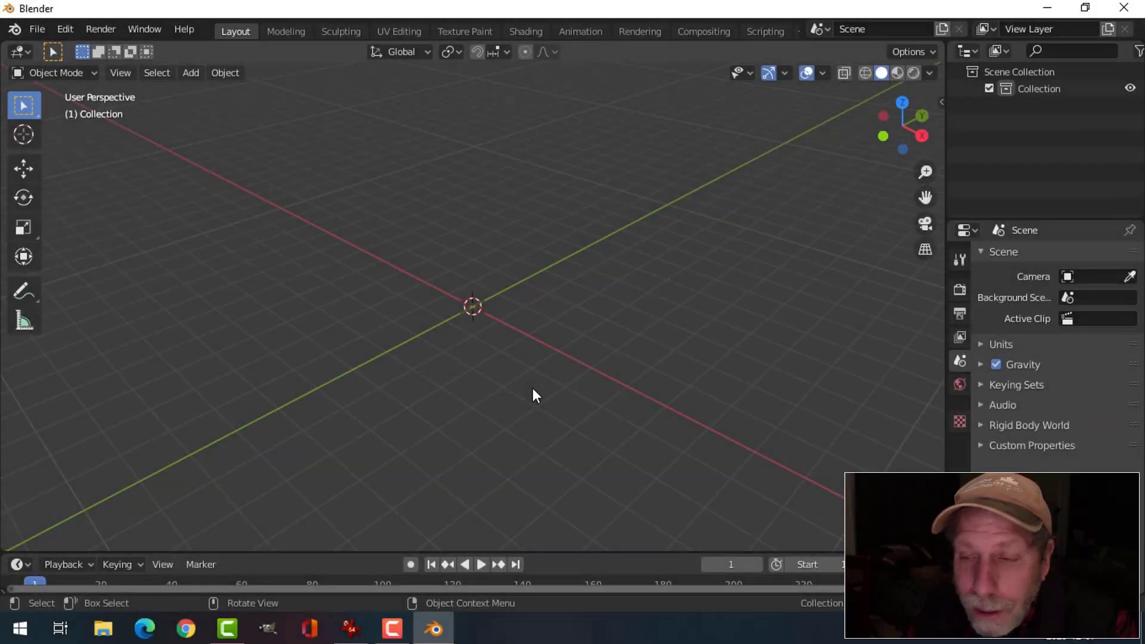
# - Add a default mesh cube at the origin of the empty scene via Shift+A
pyautogui.middleClick(532, 391)
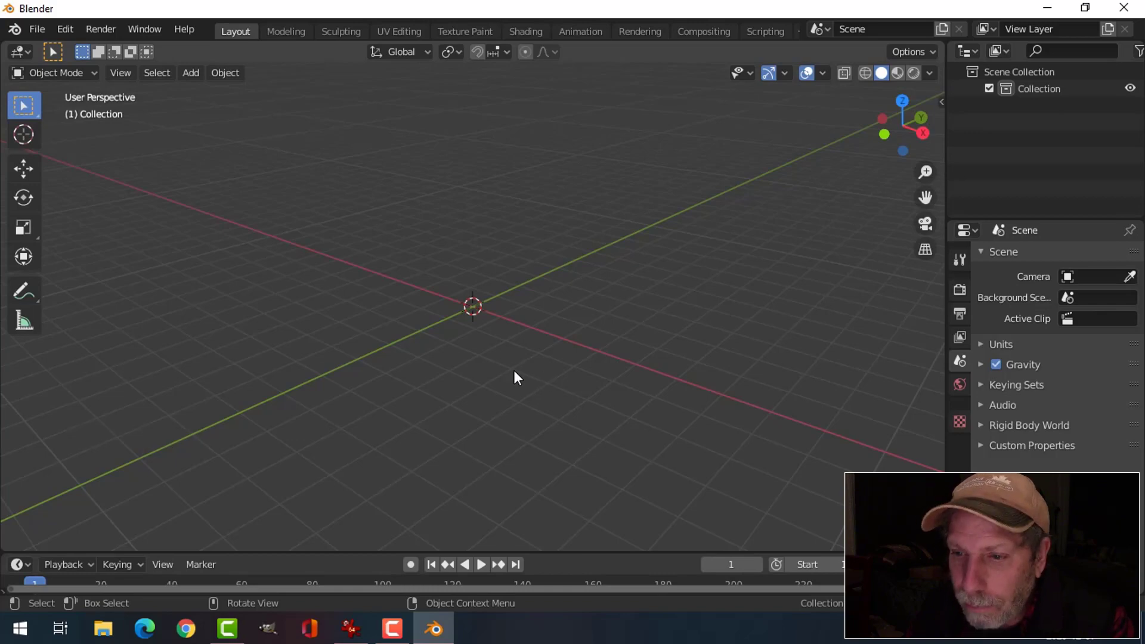
pyautogui.middleClick(519, 373)
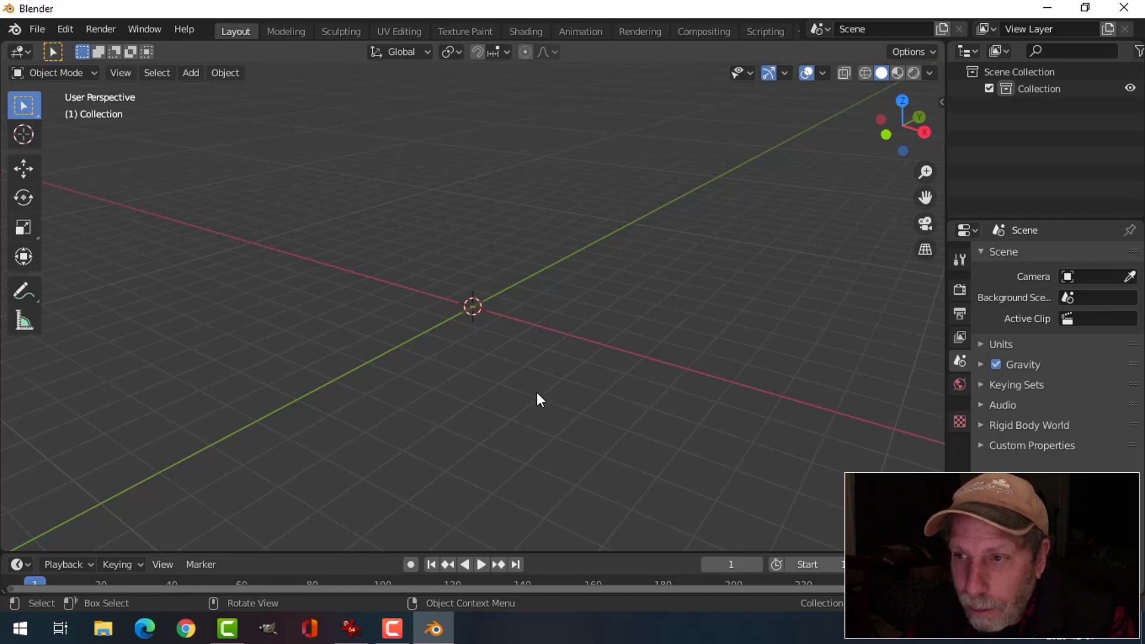
pyautogui.middleClick(547, 375)
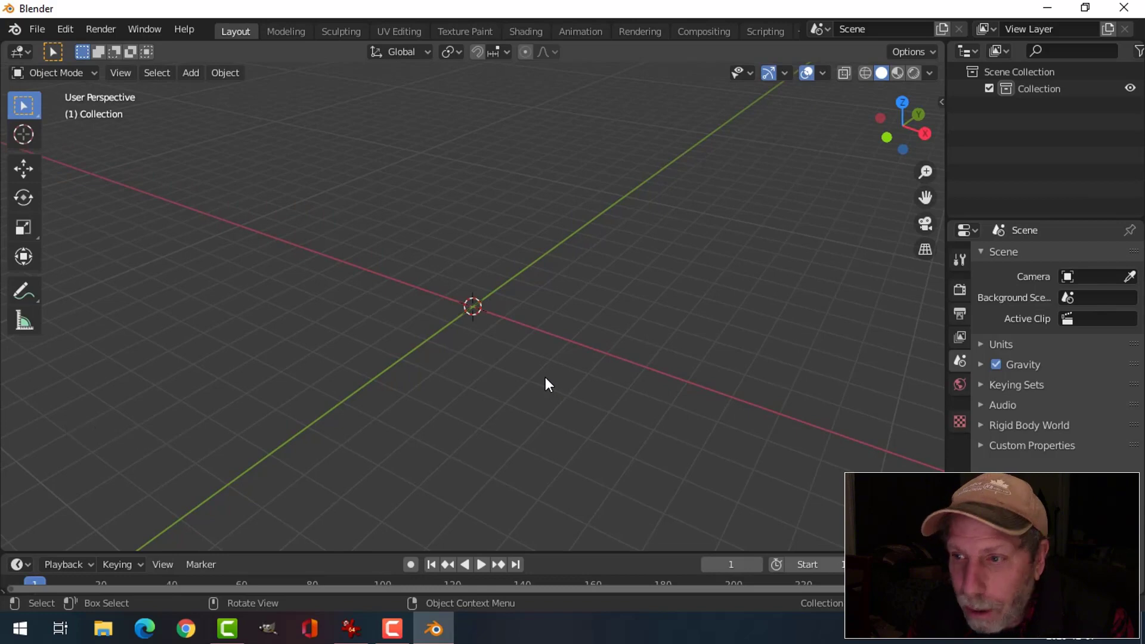
pyautogui.scroll(3)
pyautogui.middleClick(550, 381)
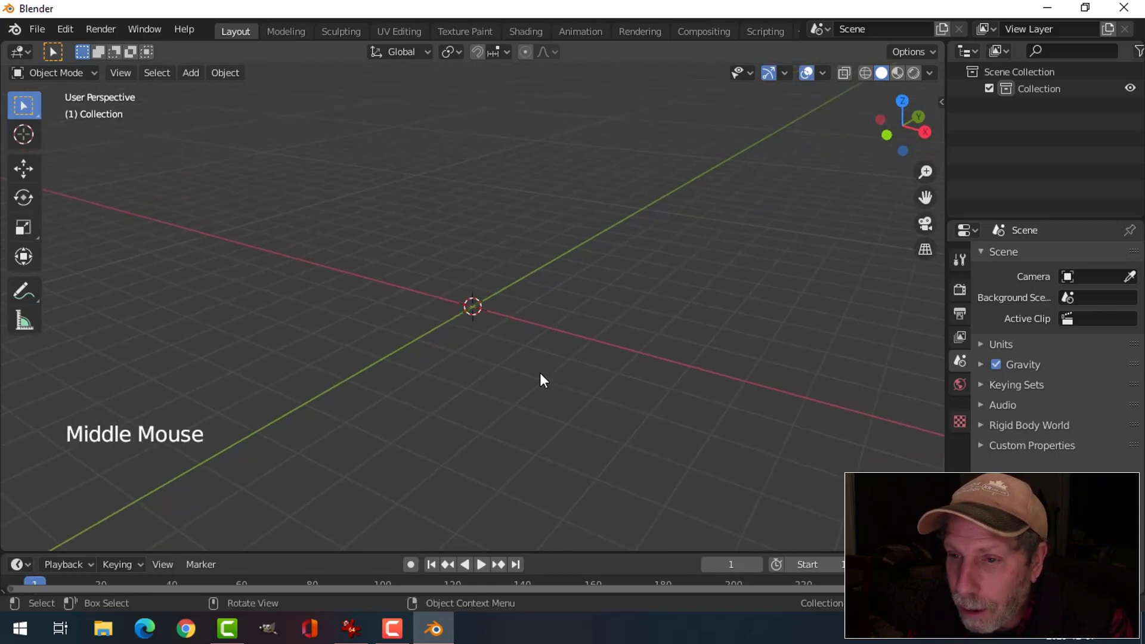
pyautogui.middleClick(543, 383)
pyautogui.press('shift+a')
pyautogui.scroll(3)
pyautogui.middleClick(589, 309)
pyautogui.scroll(3)
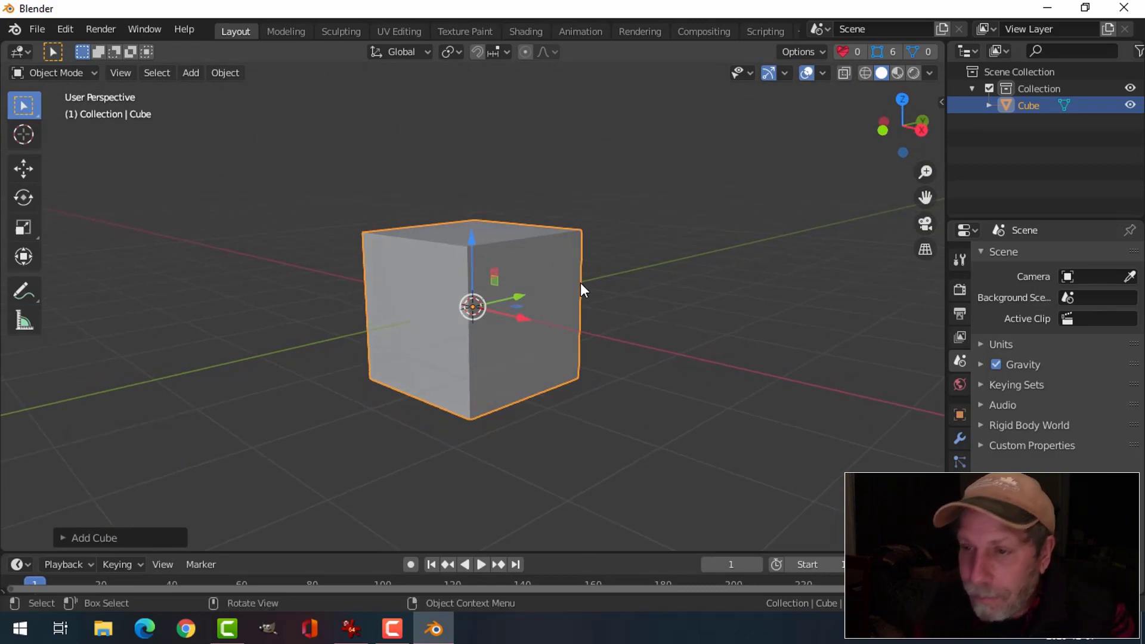
# - Select the cube and raise it 1 m along Z so it rests on the grid
pyautogui.click(479, 241)
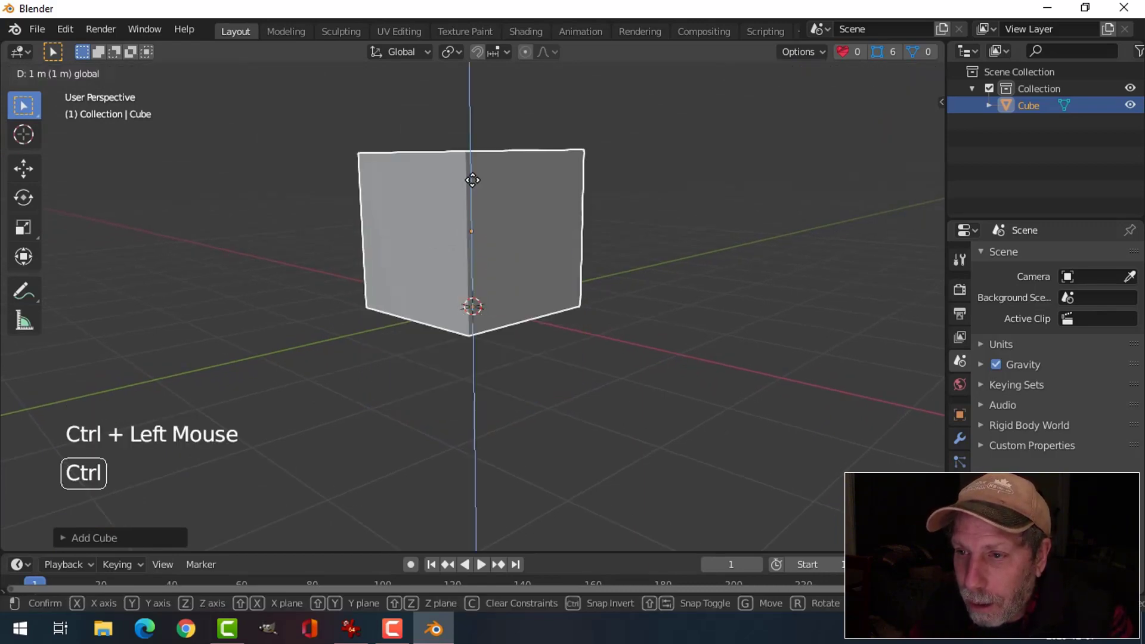
pyautogui.middleClick(512, 265)
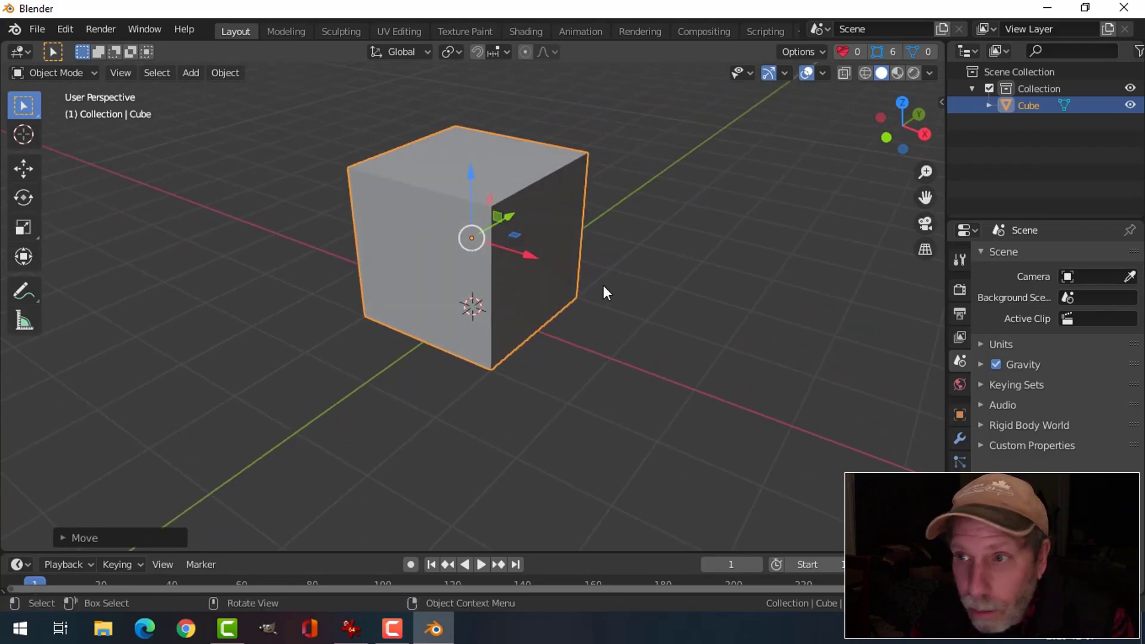
pyautogui.middleClick(615, 291)
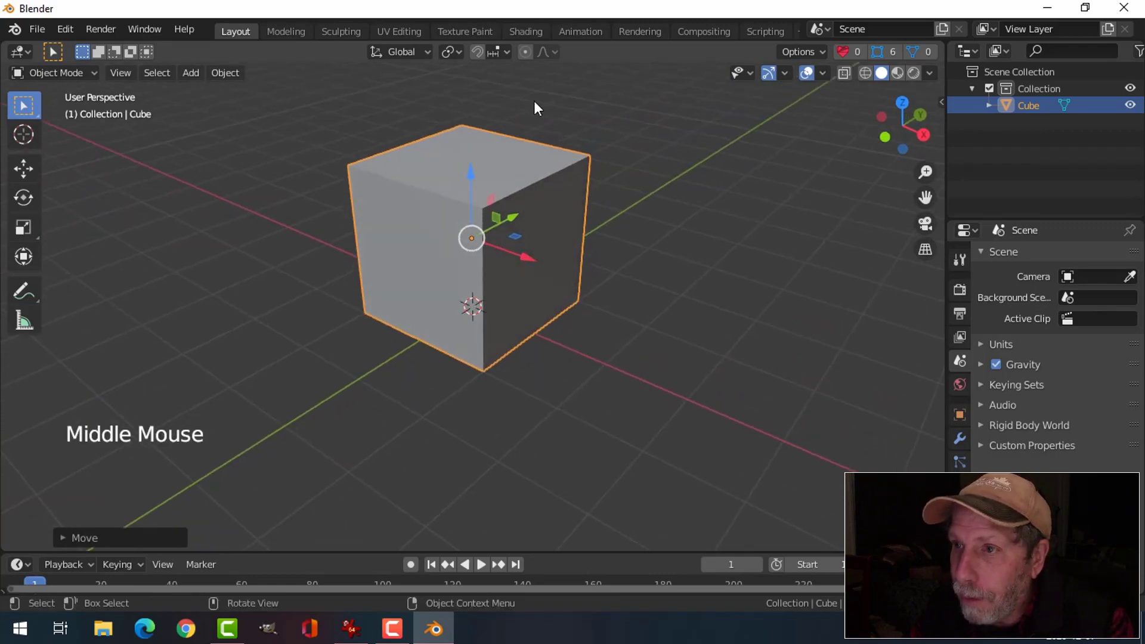
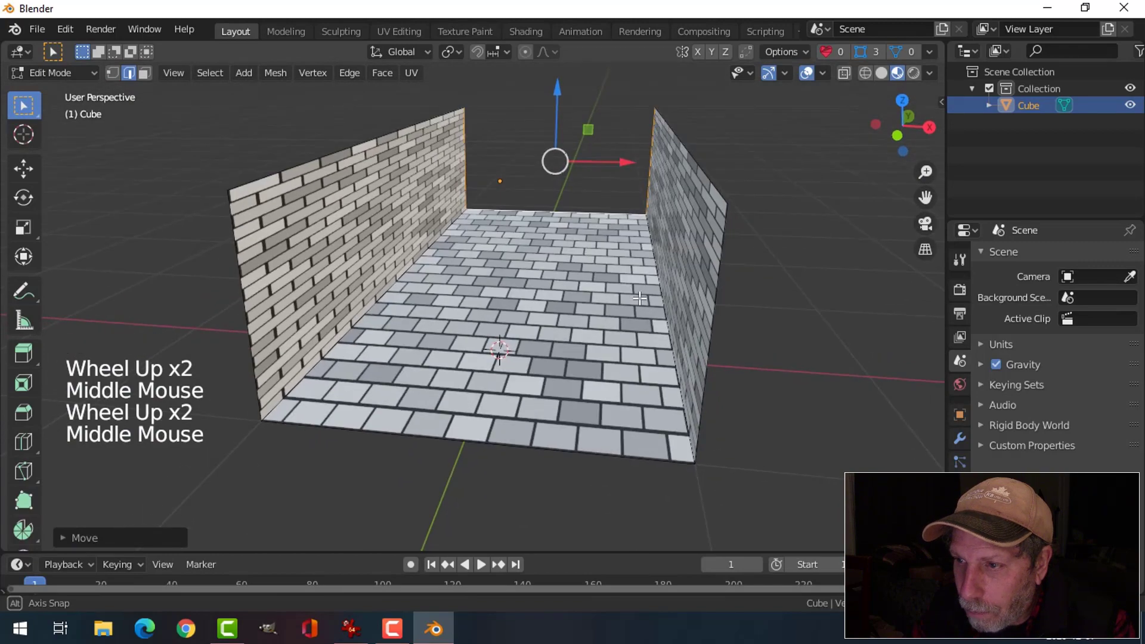
# - Switch to edge select and view the floor and walls from directly above
pyautogui.press('alt+a')
pyautogui.press('2')
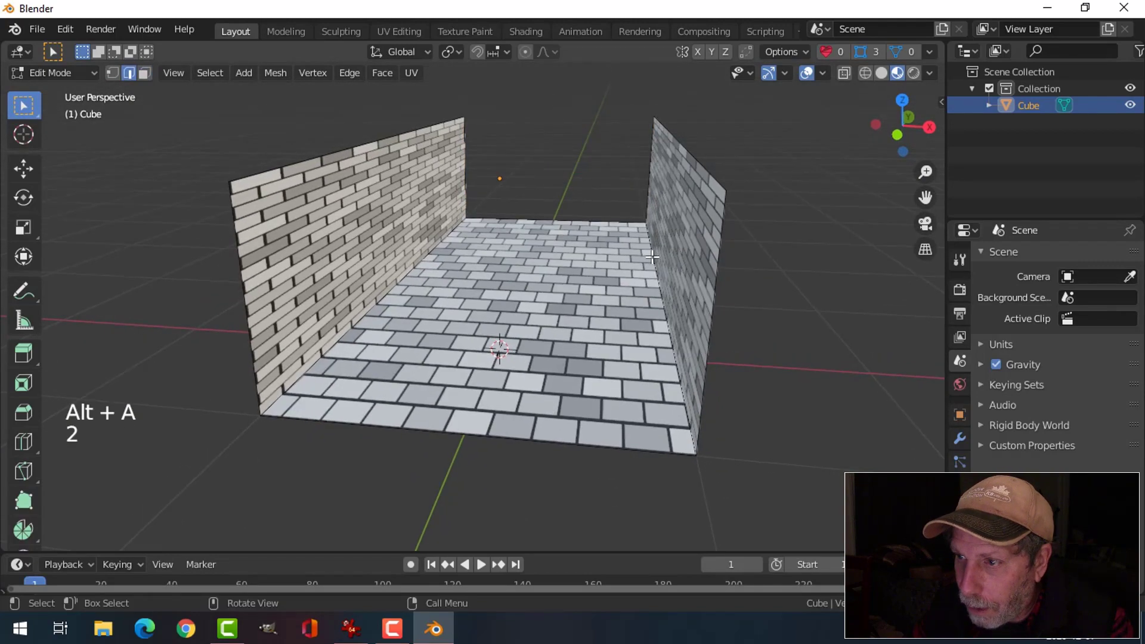
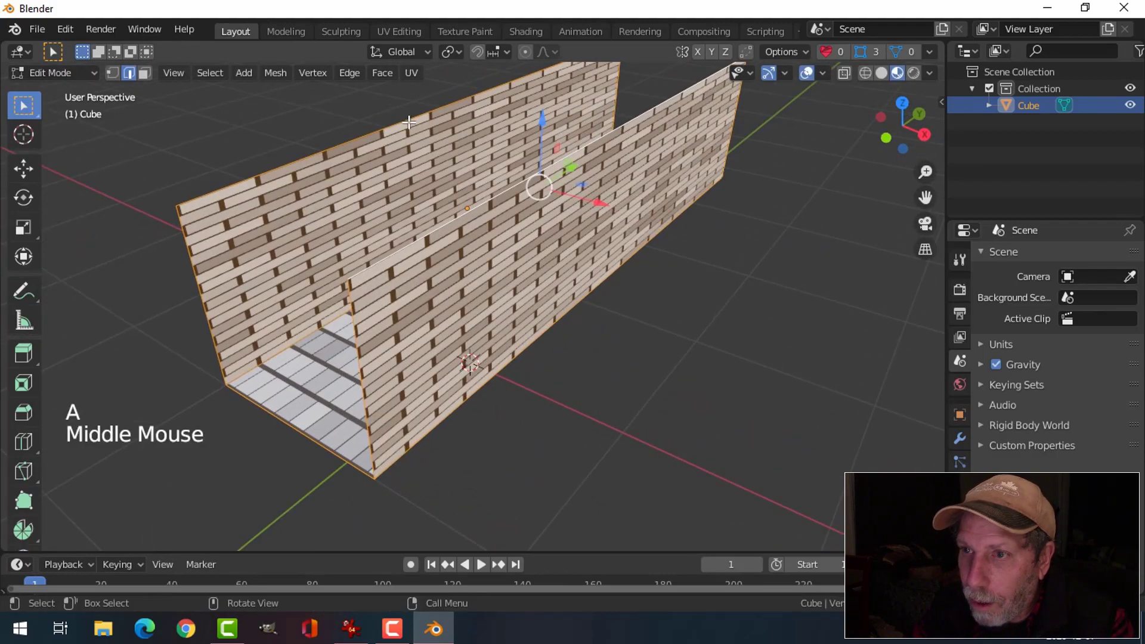
pyautogui.press('KP_7')
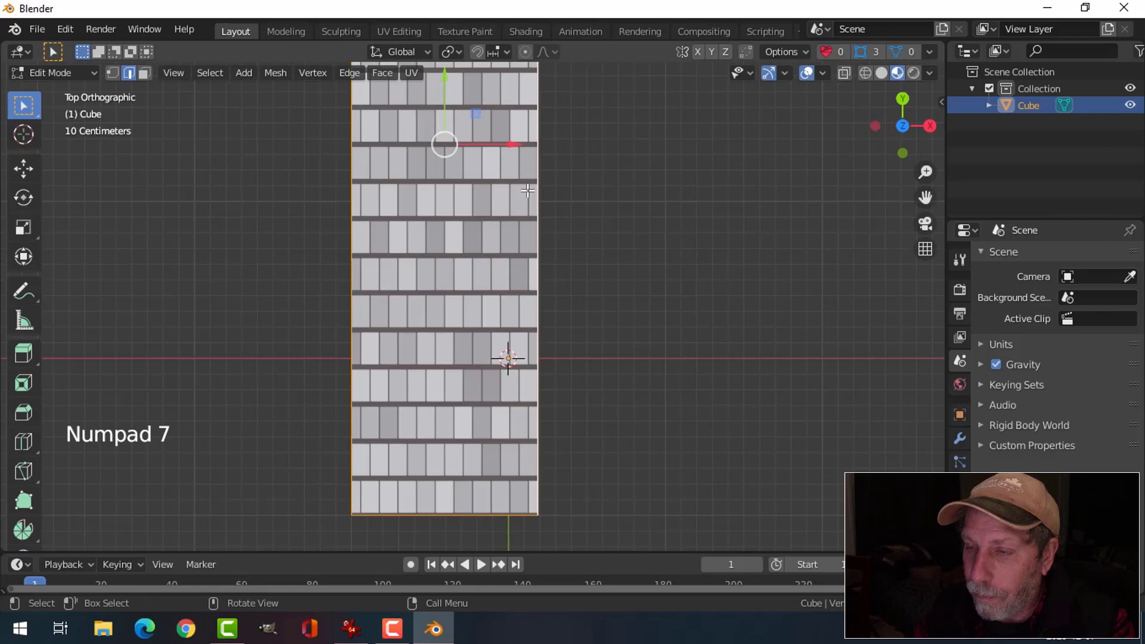
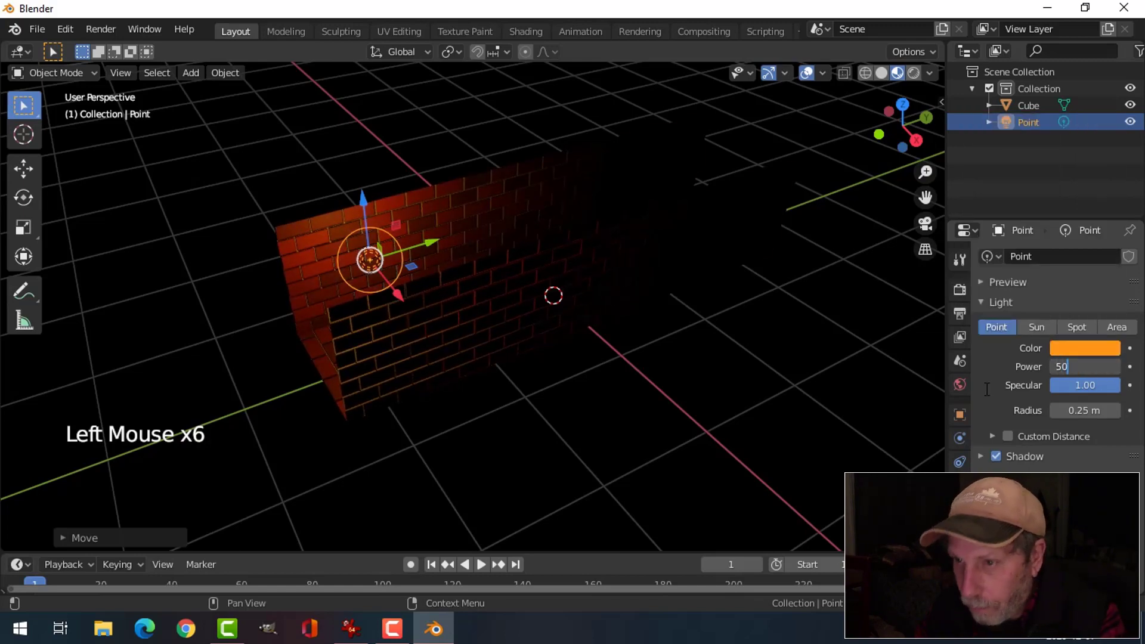
# - Duplicate the orange point light further along the wall and tint the copy blue
pyautogui.middleClick(623, 353)
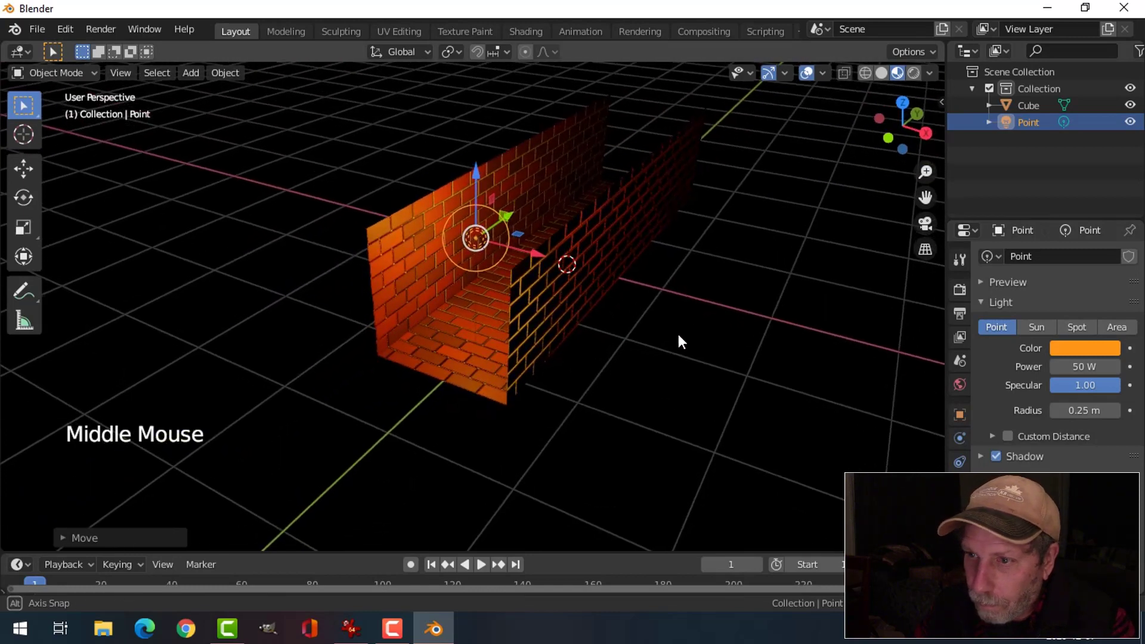
pyautogui.click(485, 172)
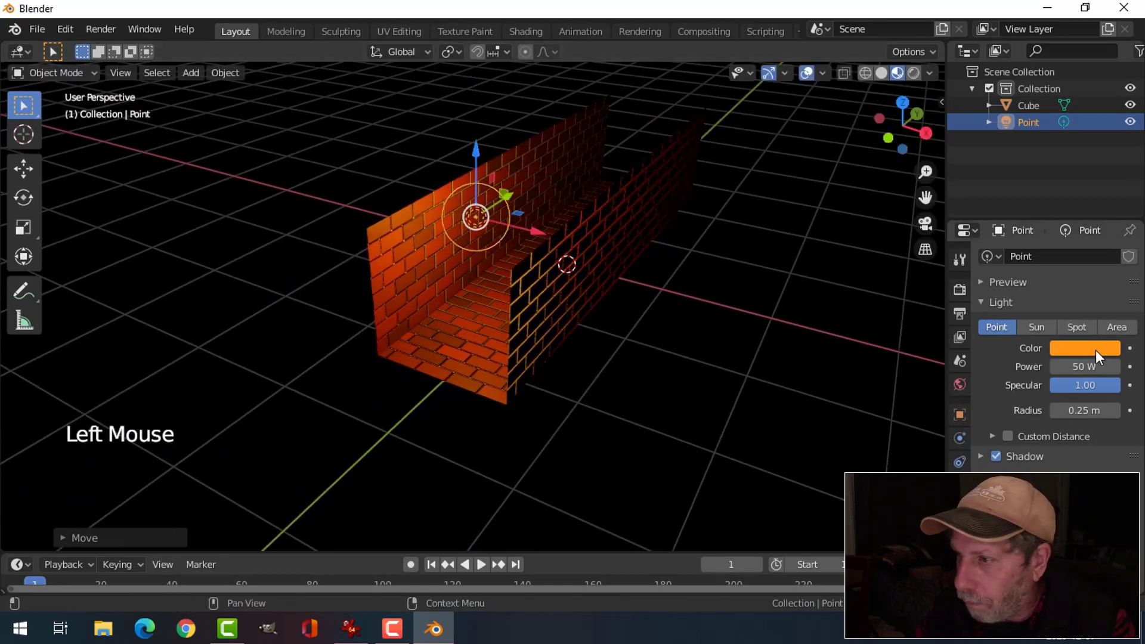
pyautogui.click(1095, 347)
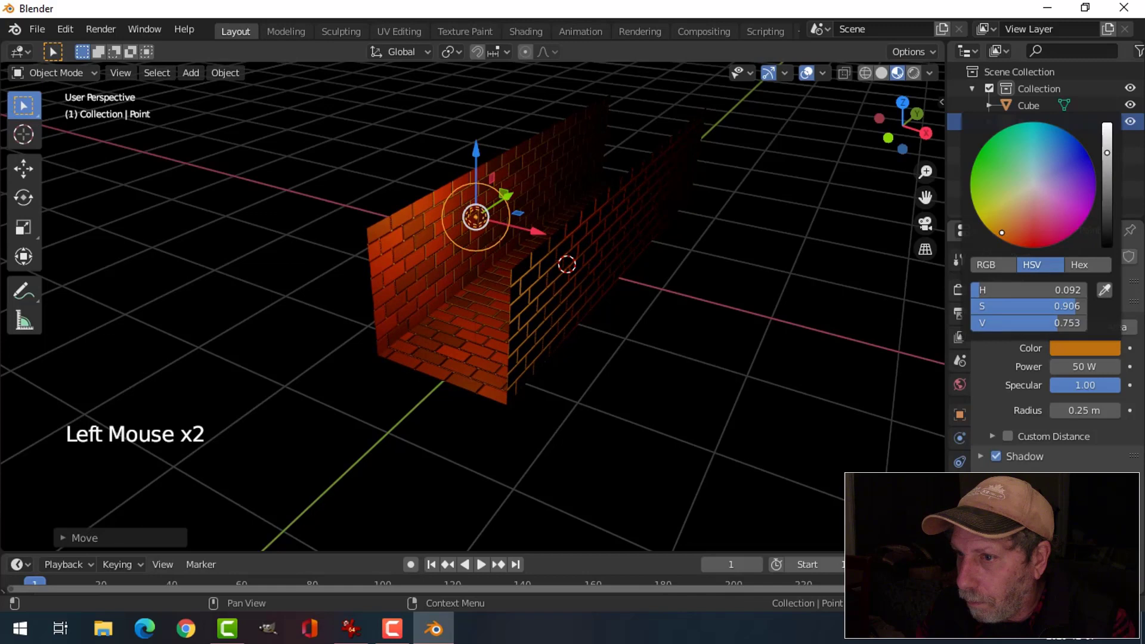
pyautogui.middleClick(582, 320)
pyautogui.press('shift+d')
pyautogui.click(473, 214)
pyautogui.click(1070, 350)
pyautogui.middleClick(755, 284)
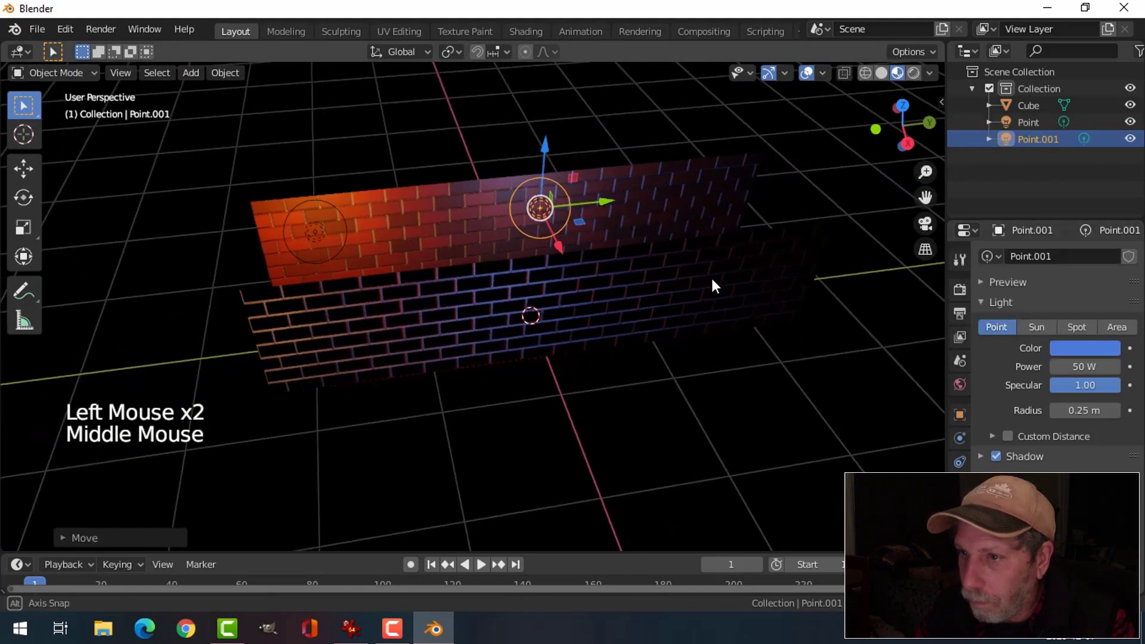
# - Duplicate the blue light near the wall's far end, tint it green, and inspect the lit corridor
pyautogui.press('shift+d')
pyautogui.click(607, 202)
pyautogui.click(1093, 352)
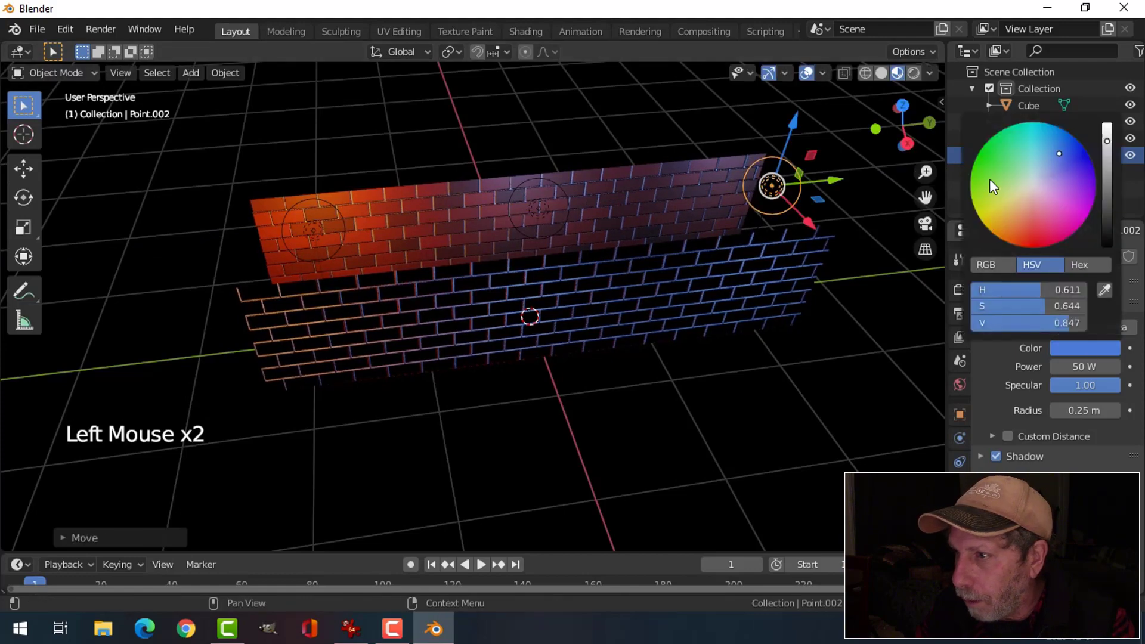
pyautogui.middleClick(687, 278)
pyautogui.press('alt+a')
pyautogui.scroll(3)
pyautogui.middleClick(712, 276)
pyautogui.middleClick(743, 313)
pyautogui.middleClick(737, 319)
pyautogui.scroll(3)
pyautogui.middleClick(725, 306)
pyautogui.middleClick(720, 313)
pyautogui.scroll(-3)
pyautogui.middleClick(697, 322)
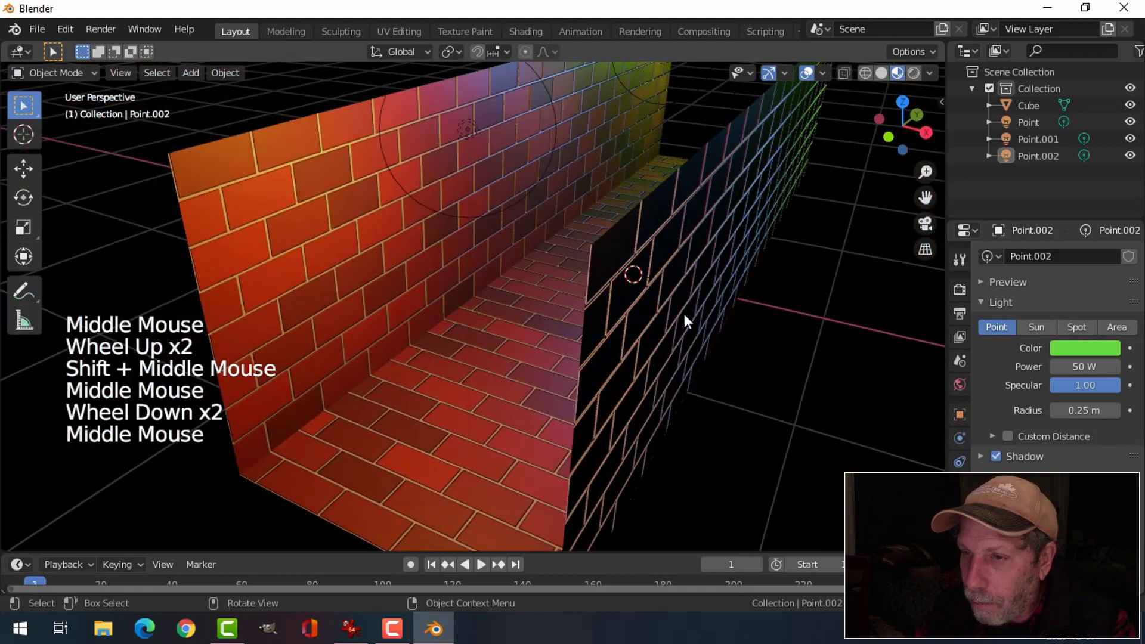
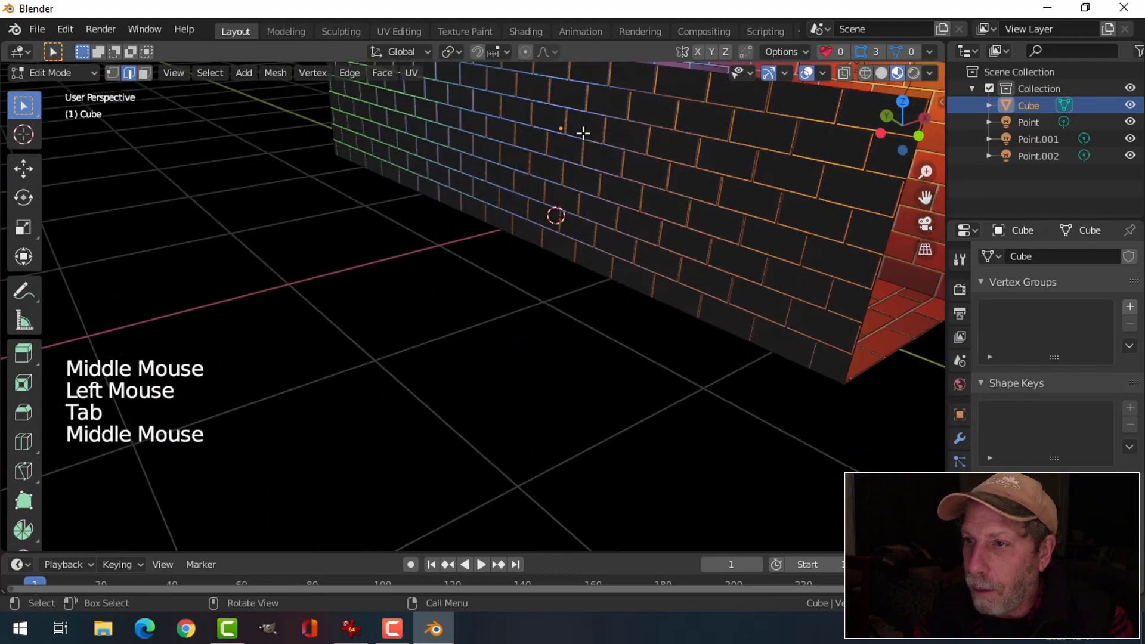
# - Cut new edge loops across the brick walls and slide them to divide the walls into panels
pyautogui.press('ctrl+r')
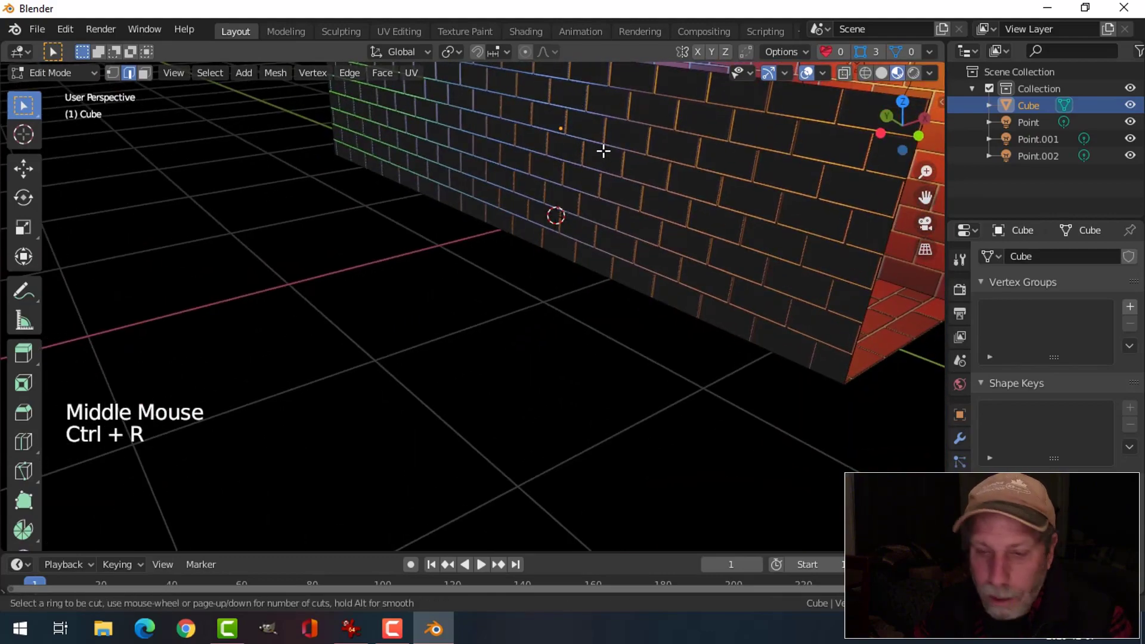
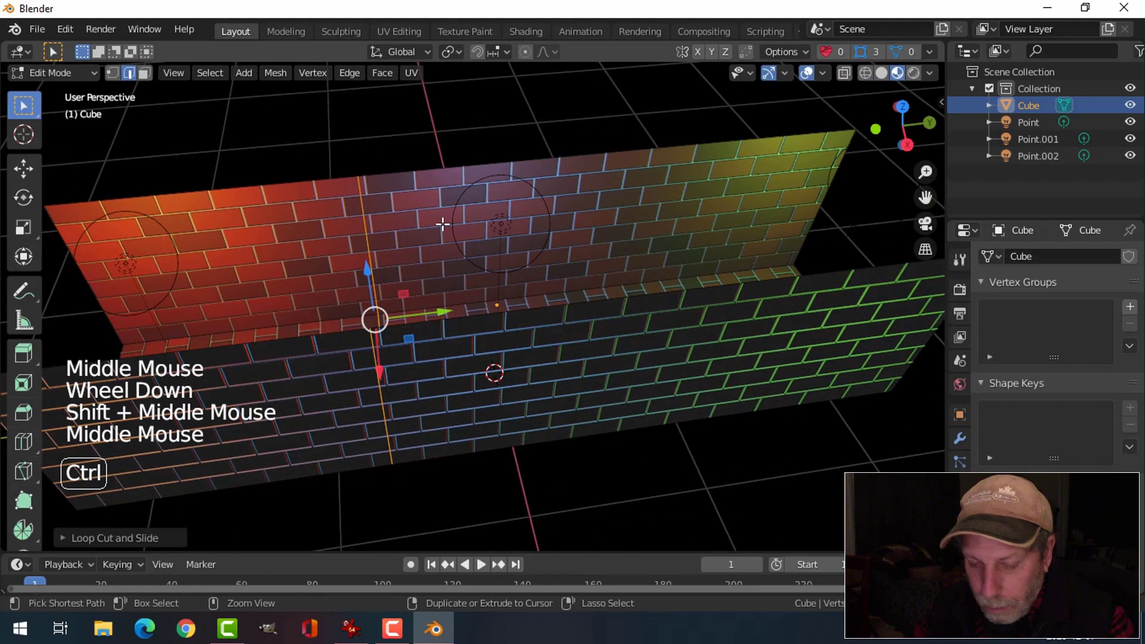
pyautogui.press('ctrl+b')
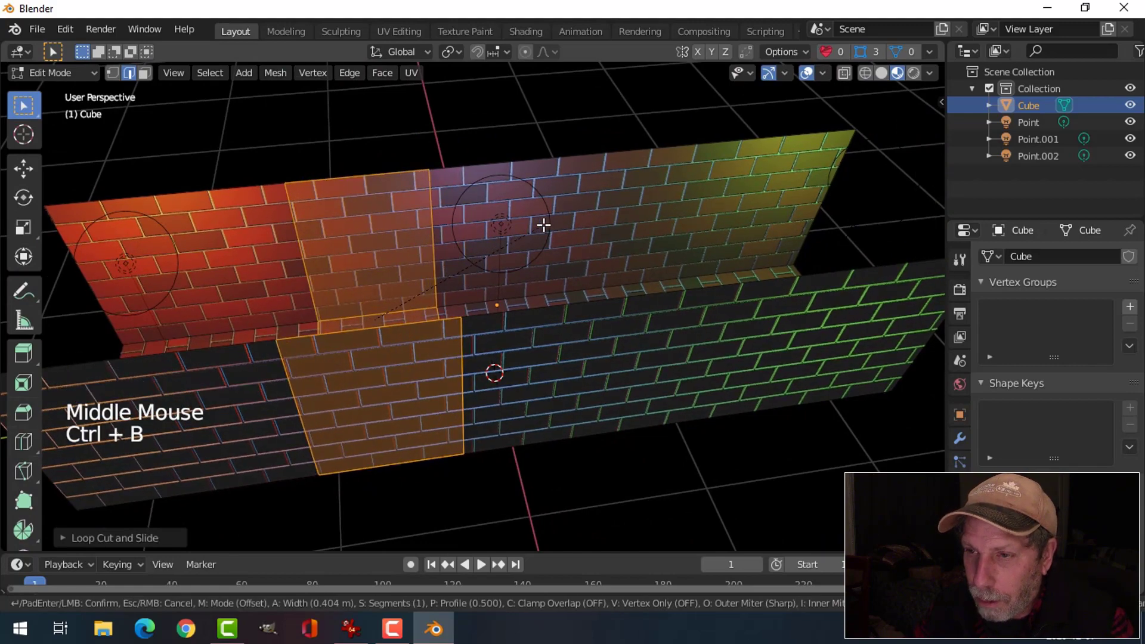
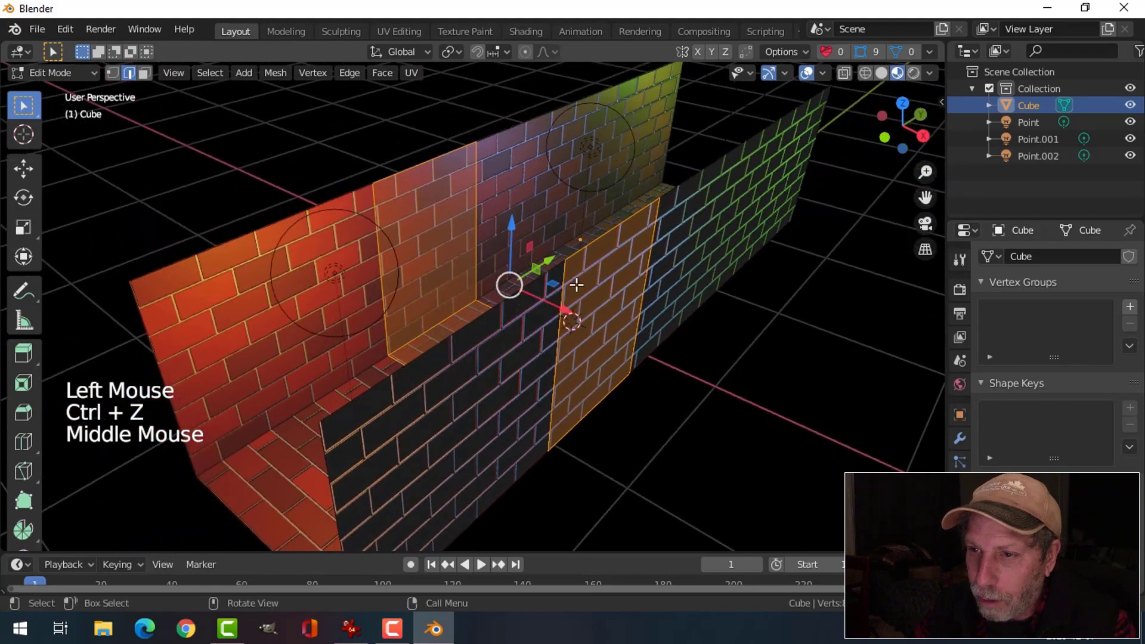
pyautogui.middleClick(604, 279)
pyautogui.press('alt+a')
pyautogui.middleClick(588, 269)
pyautogui.press('ctrl+r')
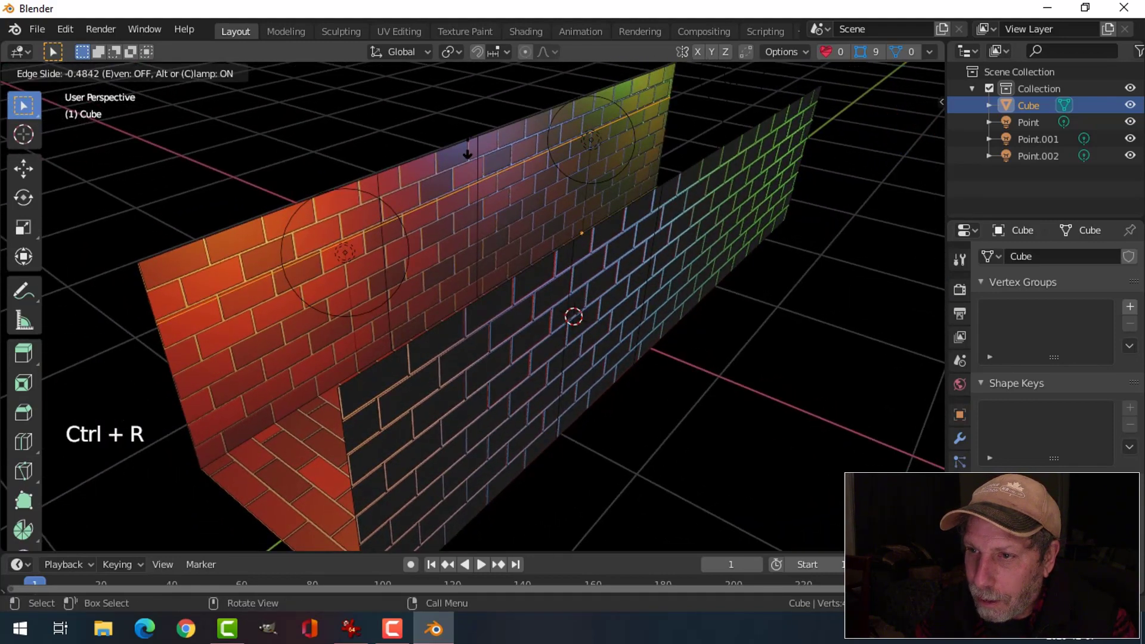
pyautogui.press('alt+a')
pyautogui.middleClick(487, 233)
pyautogui.scroll(3)
# - In face select, delete one left-wall panel to open a doorway and look through it
pyautogui.press('3')
pyautogui.click(467, 207)
pyautogui.middleClick(472, 236)
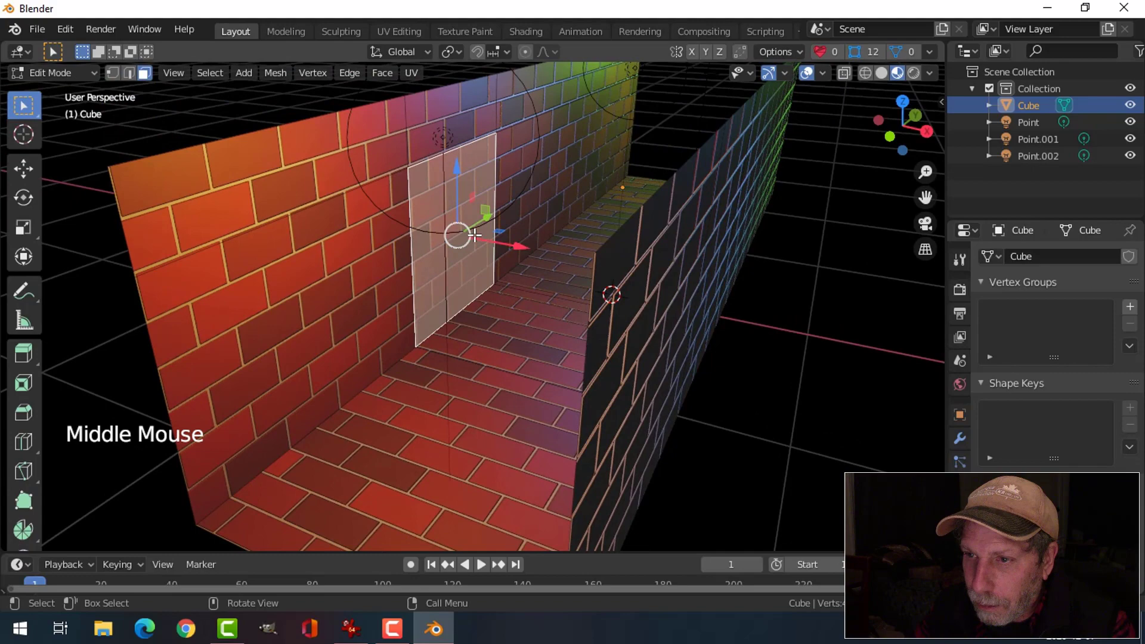
pyautogui.press('x')
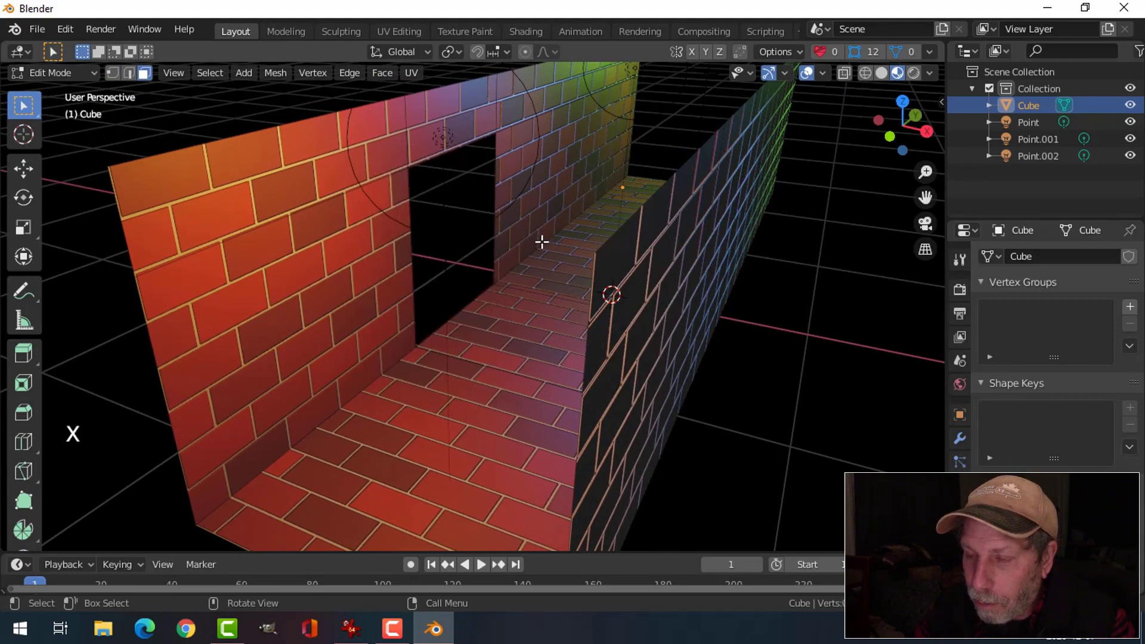
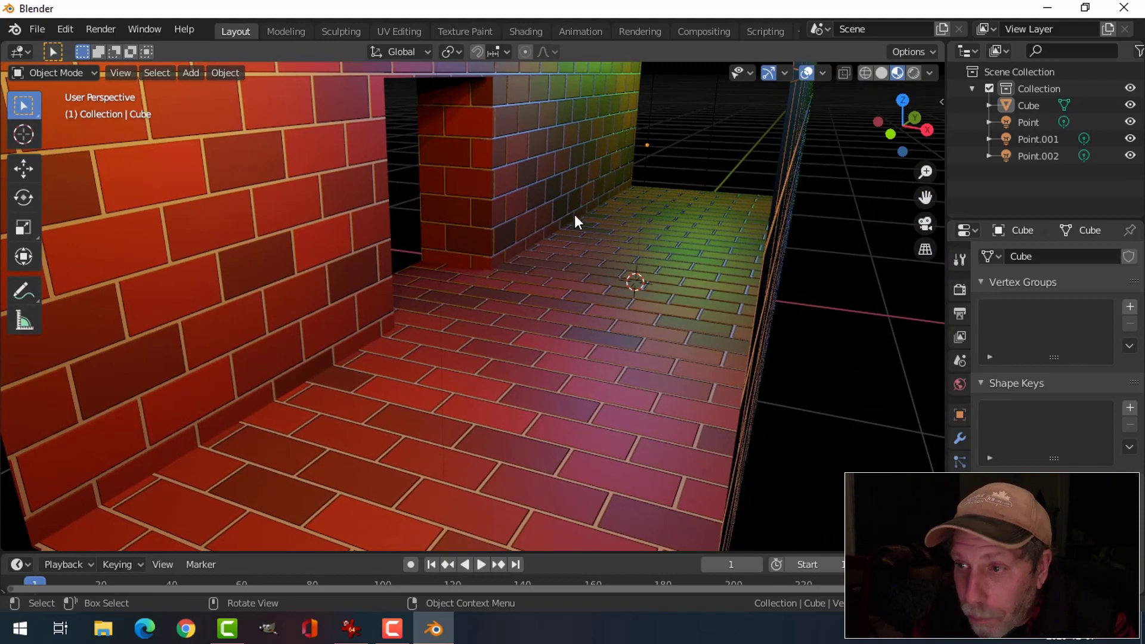
pyautogui.middleClick(595, 261)
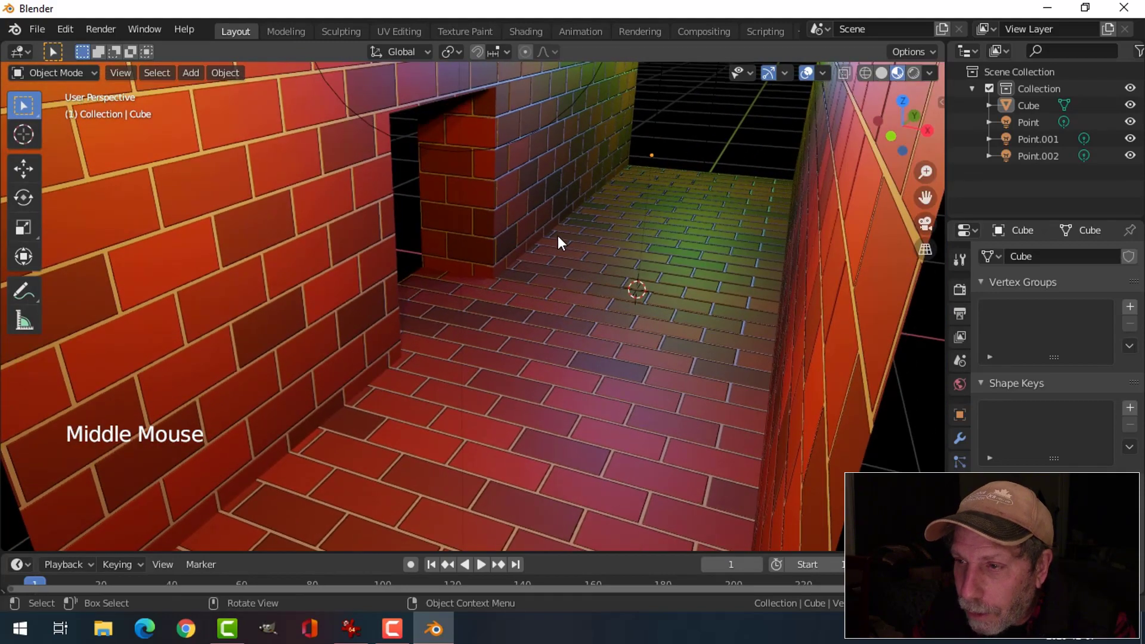
# - Enter Edit Mode on the wall mesh and close in on the wall-floor corner by the doorway
pyautogui.click(563, 241)
pyautogui.press('Tab')
pyautogui.scroll(3)
pyautogui.middleClick(576, 256)
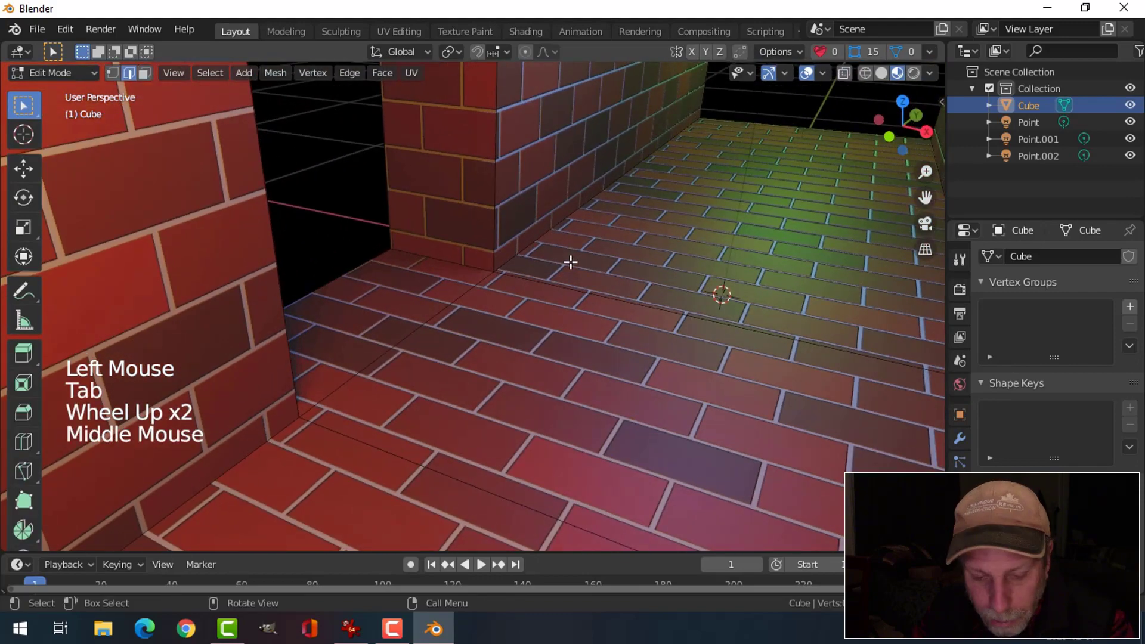
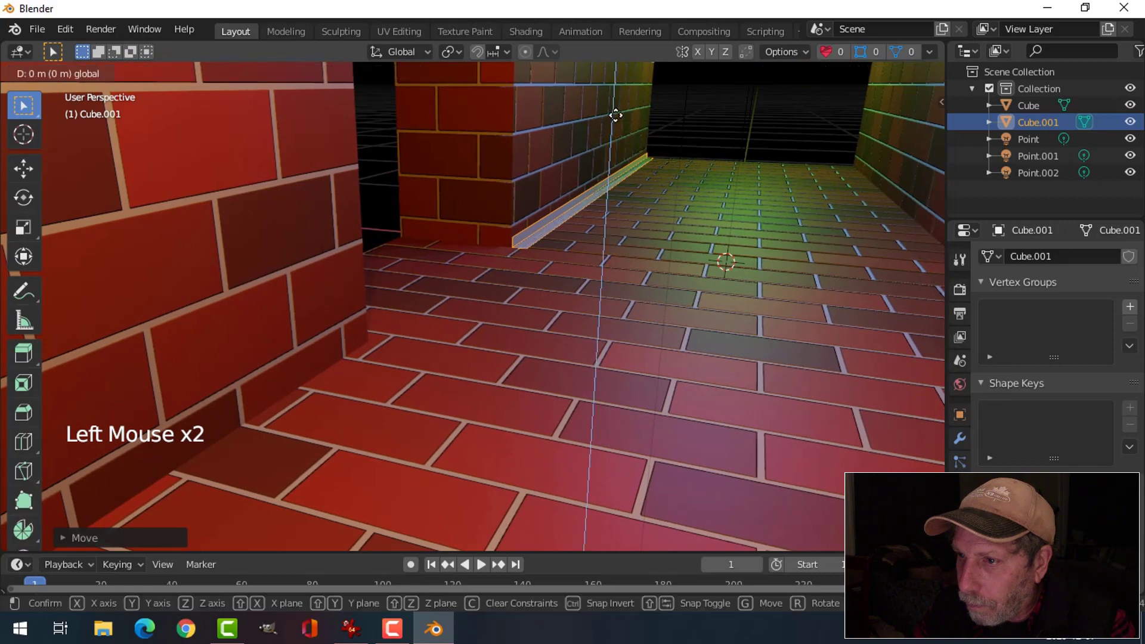
# - Return to Object Mode and give strip Cube.001 its own dark material, Material.002
pyautogui.press('Tab')
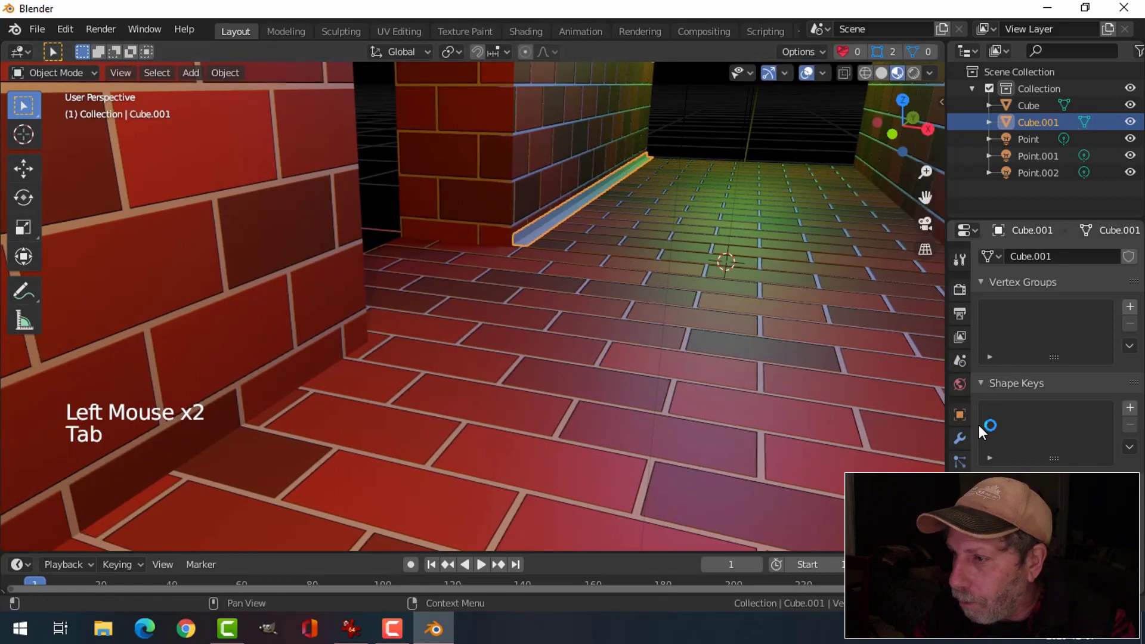
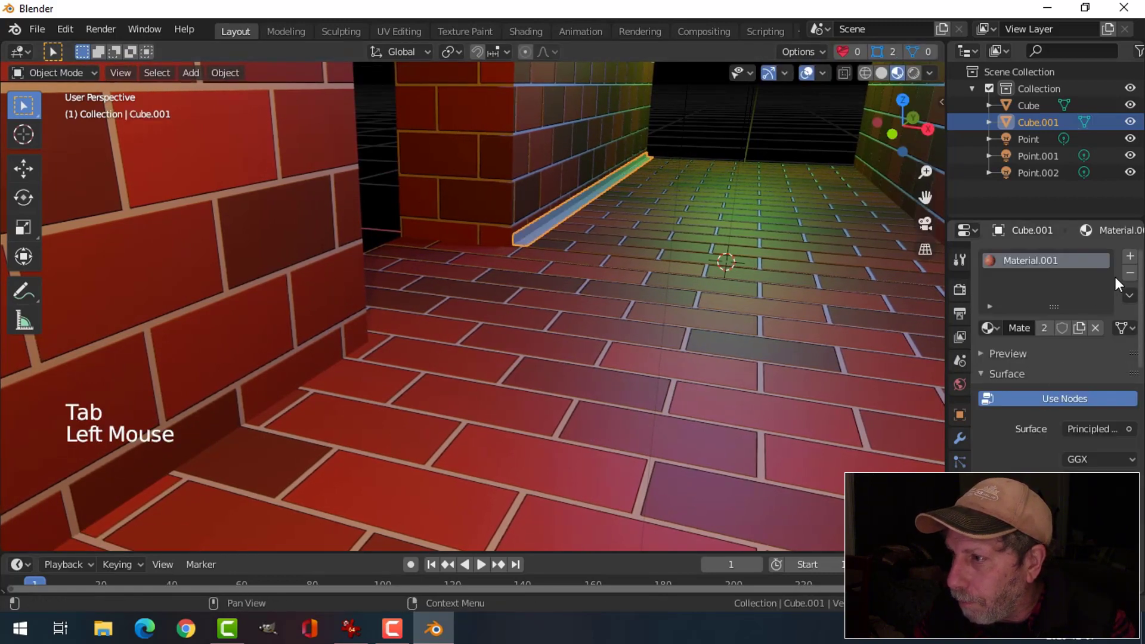
pyautogui.click(1134, 275)
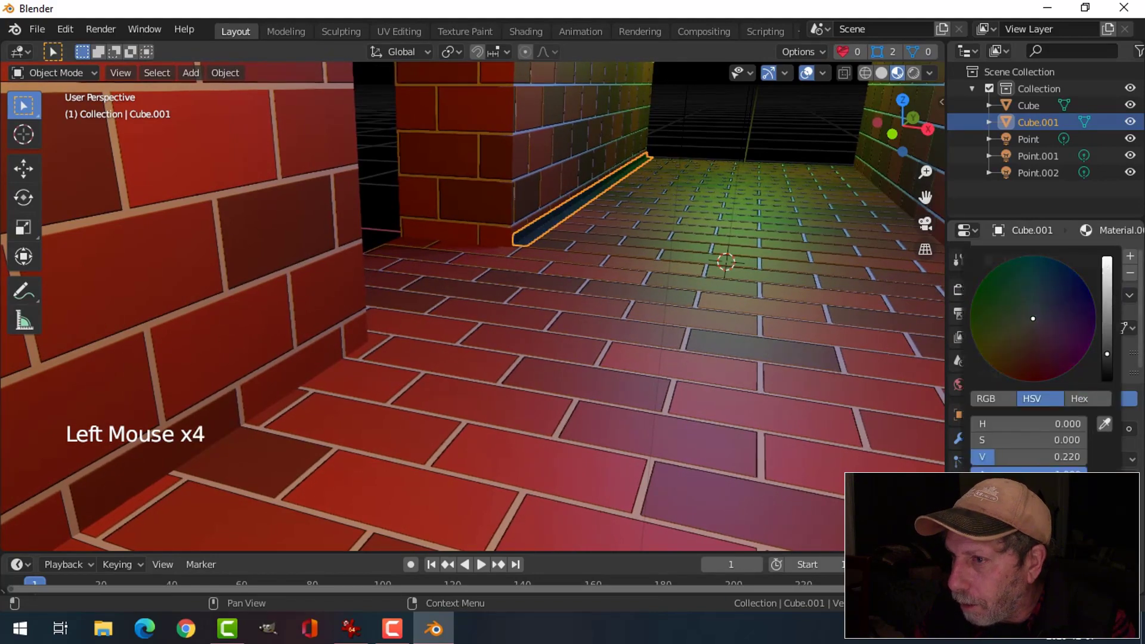
pyautogui.middleClick(658, 268)
pyautogui.scroll(3)
pyautogui.middleClick(640, 278)
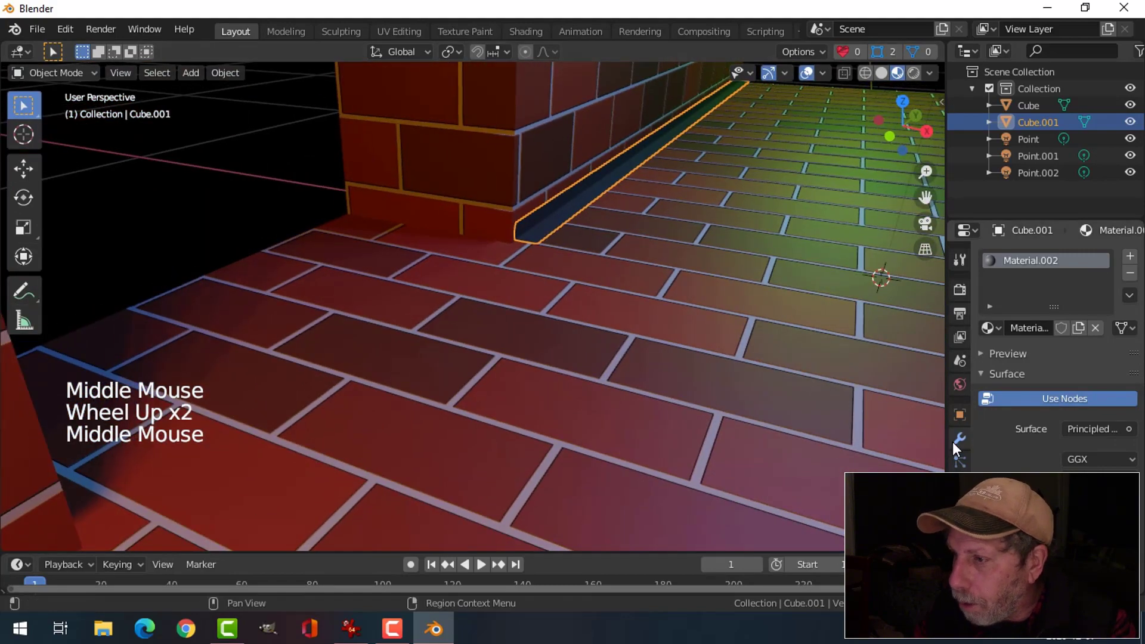
# - Add Solidify and Bevel modifiers to the strip with bevel Segments set to 2
pyautogui.click(957, 447)
pyautogui.click(1014, 262)
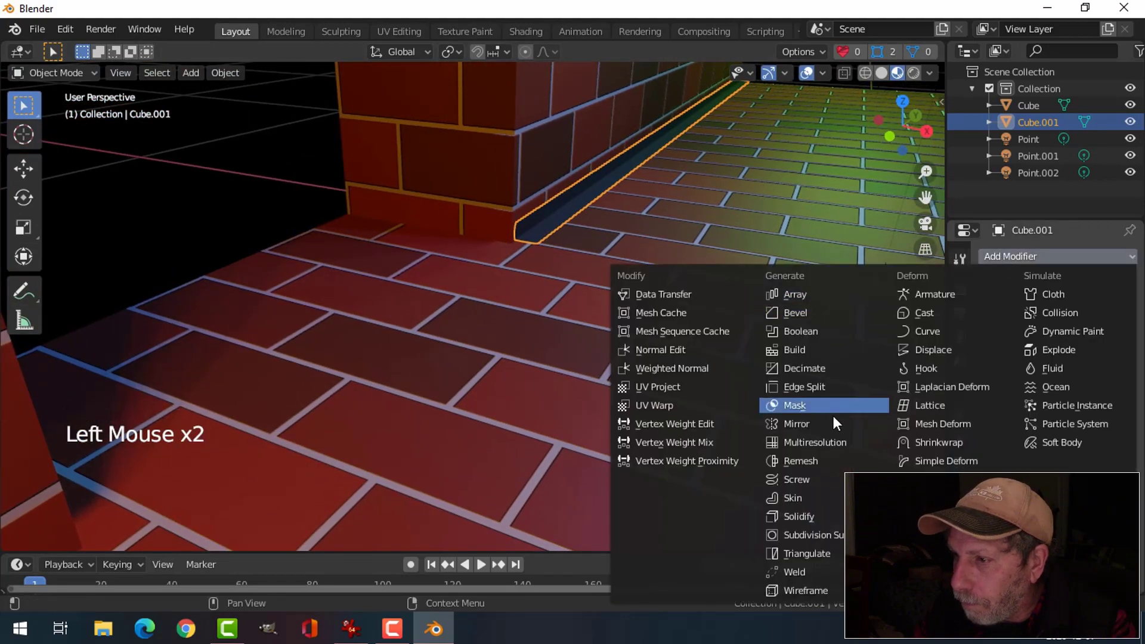
pyautogui.middleClick(666, 244)
pyautogui.click(990, 288)
pyautogui.click(1006, 265)
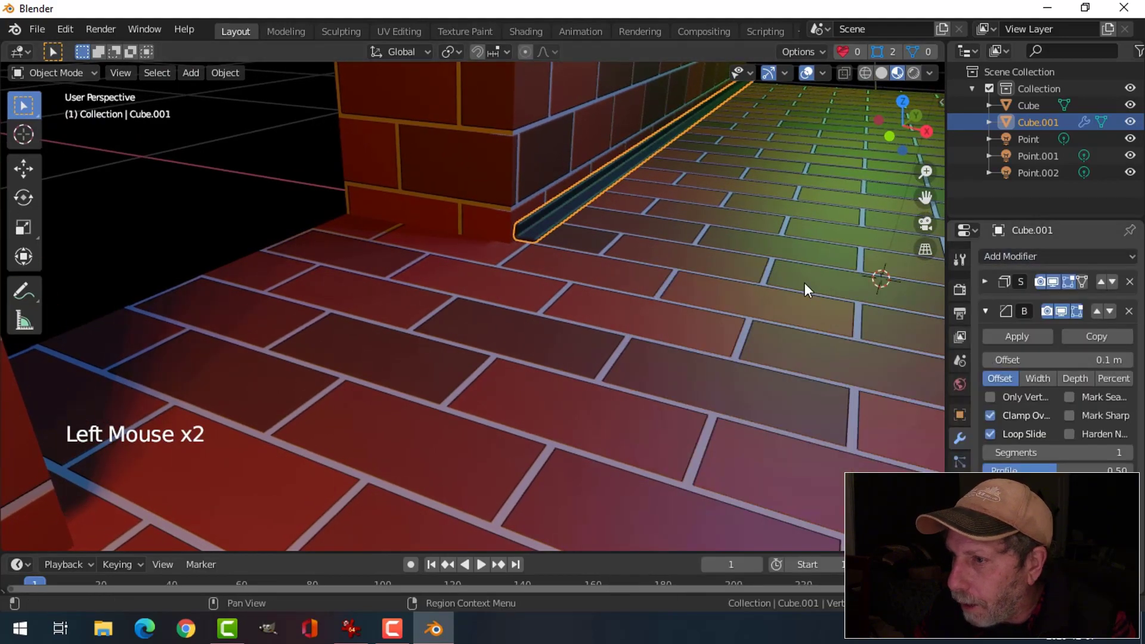
pyautogui.press('alt+a')
pyautogui.middleClick(674, 234)
pyautogui.scroll(3)
pyautogui.click(567, 217)
pyautogui.click(1134, 454)
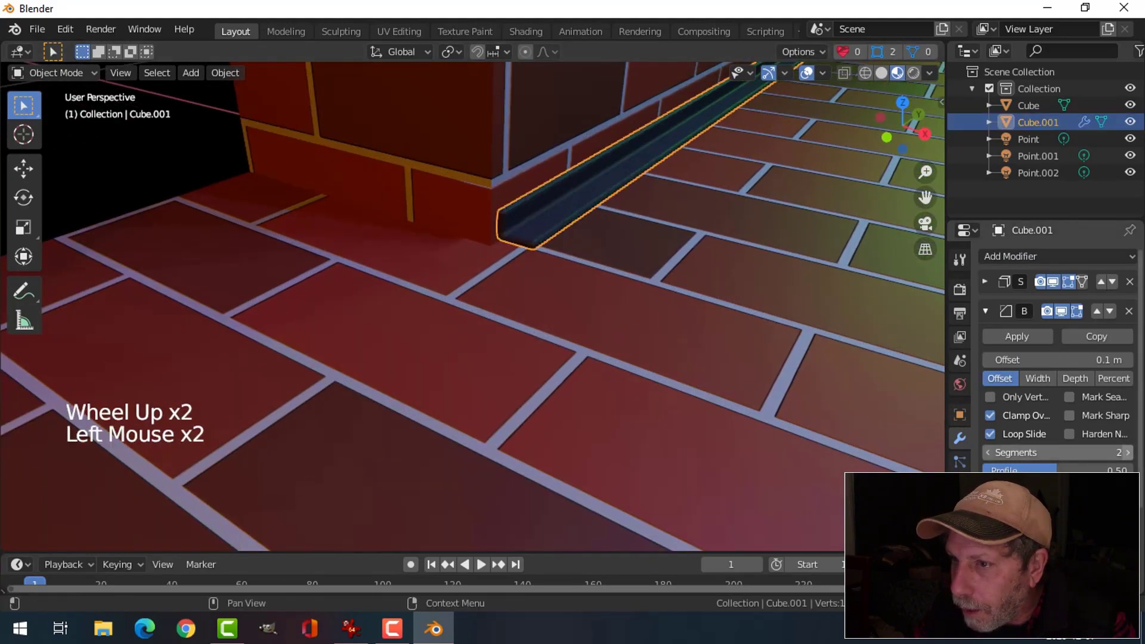
# - Reset the strip's origin via Object > Set Origin after inspecting it along the wall
pyautogui.press('alt+a')
pyautogui.middleClick(825, 262)
pyautogui.click(622, 210)
pyautogui.middleClick(696, 227)
pyautogui.scroll(-3)
pyautogui.middleClick(714, 241)
pyautogui.middleClick(709, 279)
pyautogui.scroll(-3)
pyautogui.click(238, 78)
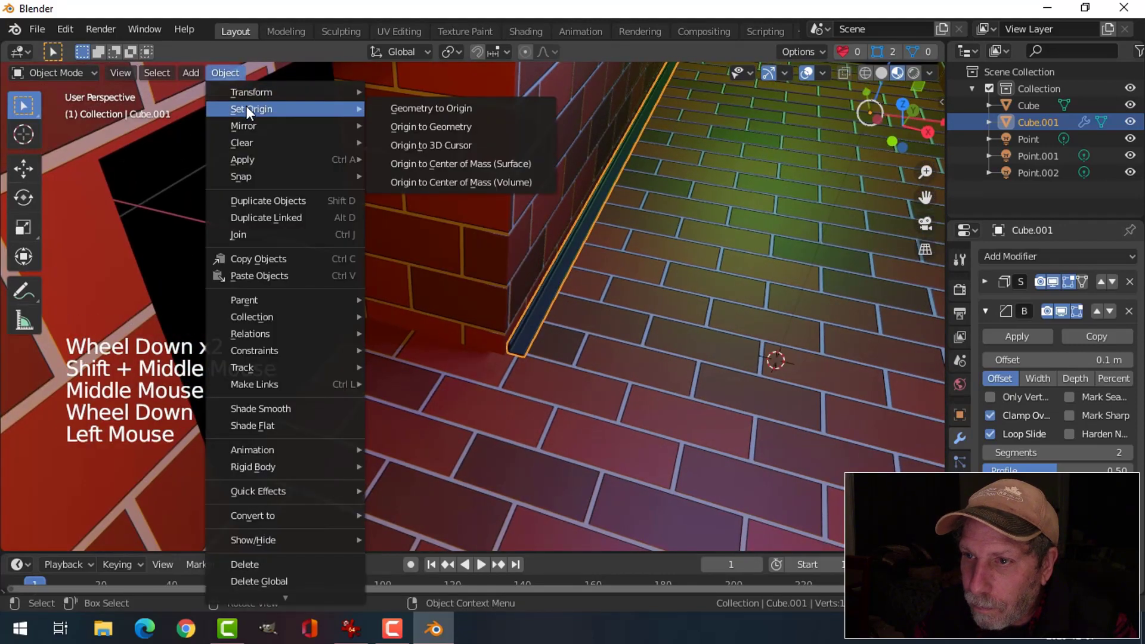
pyautogui.middleClick(611, 184)
pyautogui.scroll(3)
pyautogui.middleClick(728, 216)
pyautogui.click(749, 126)
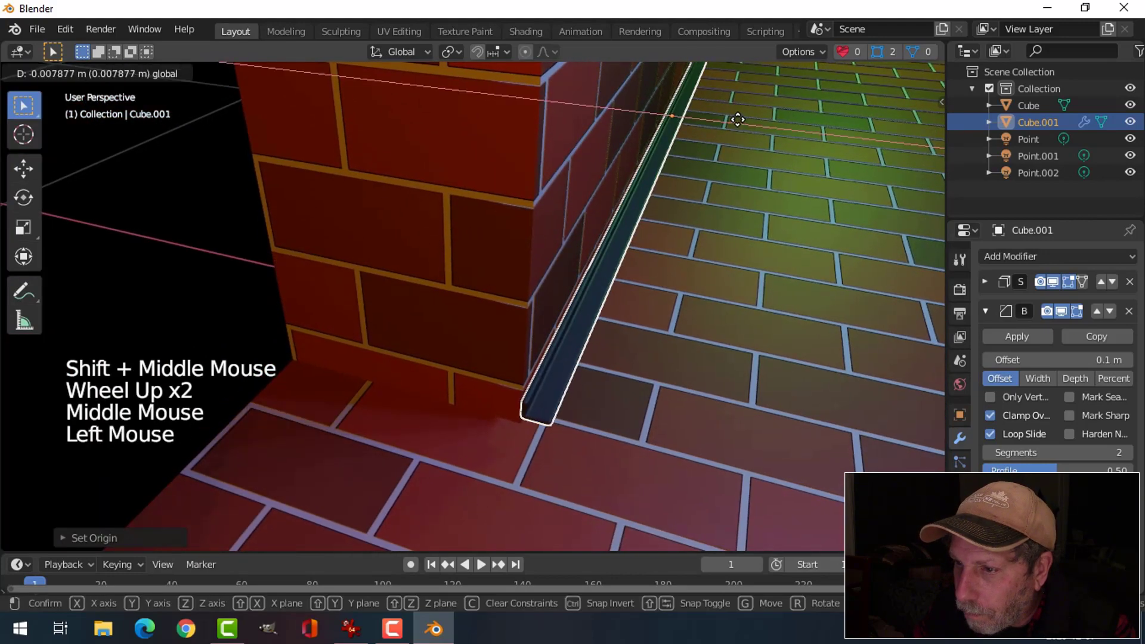
# - Move the strip along a single axis to seat it snugly at the base of the left wall
pyautogui.middleClick(705, 220)
pyautogui.click(619, 151)
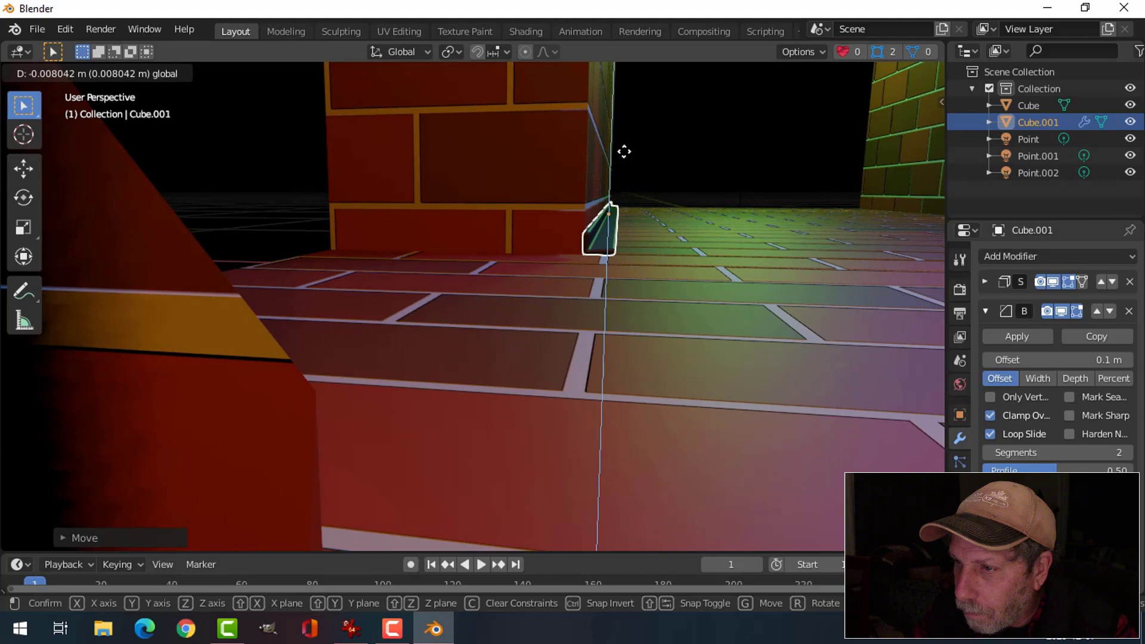
pyautogui.press('alt+a')
pyautogui.middleClick(743, 231)
pyautogui.scroll(-3)
pyautogui.middleClick(676, 246)
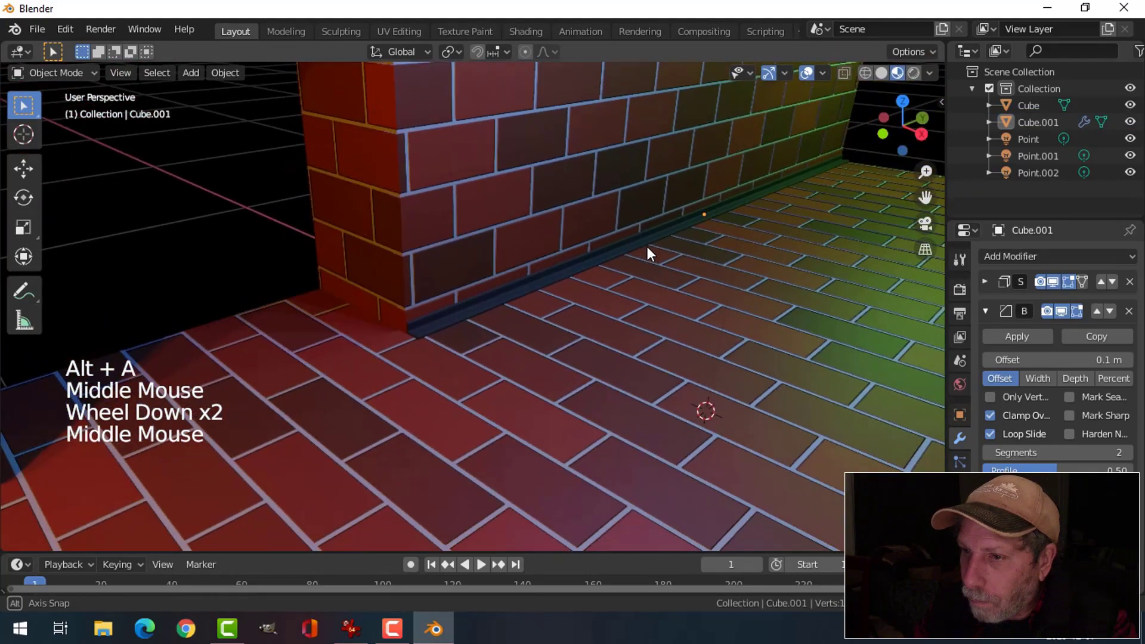
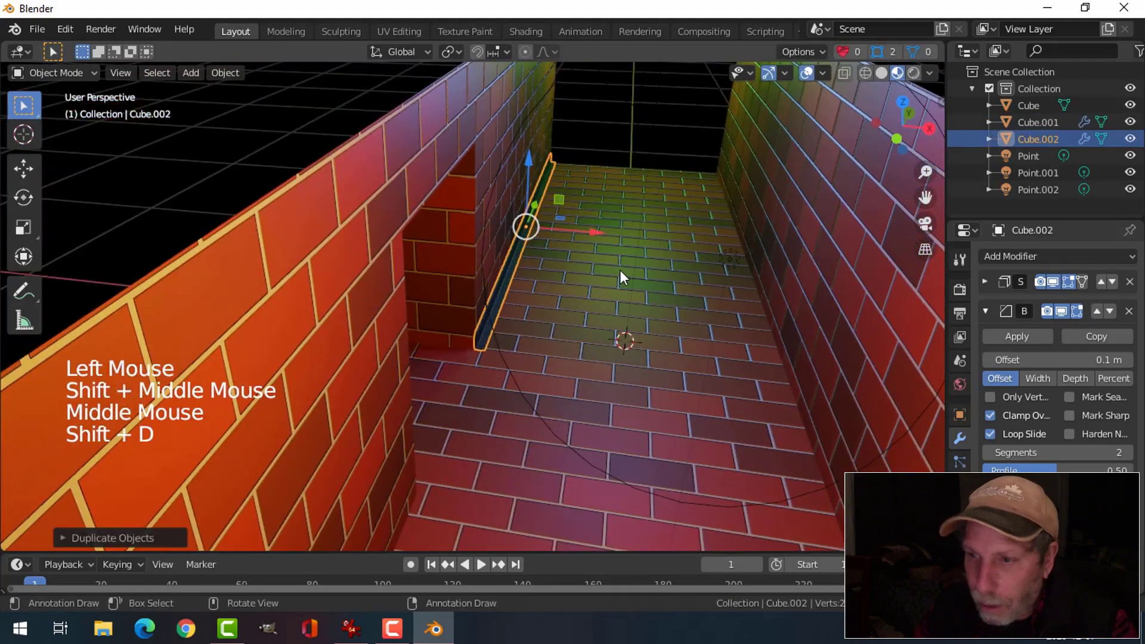
# - Orbit around the corridor to check the duplicated trim strip Cube.002 along the wall base
pyautogui.scroll(-3)
pyautogui.middleClick(588, 319)
pyautogui.middleClick(563, 290)
pyautogui.middleClick(559, 244)
pyautogui.middleClick(588, 173)
pyautogui.click(570, 141)
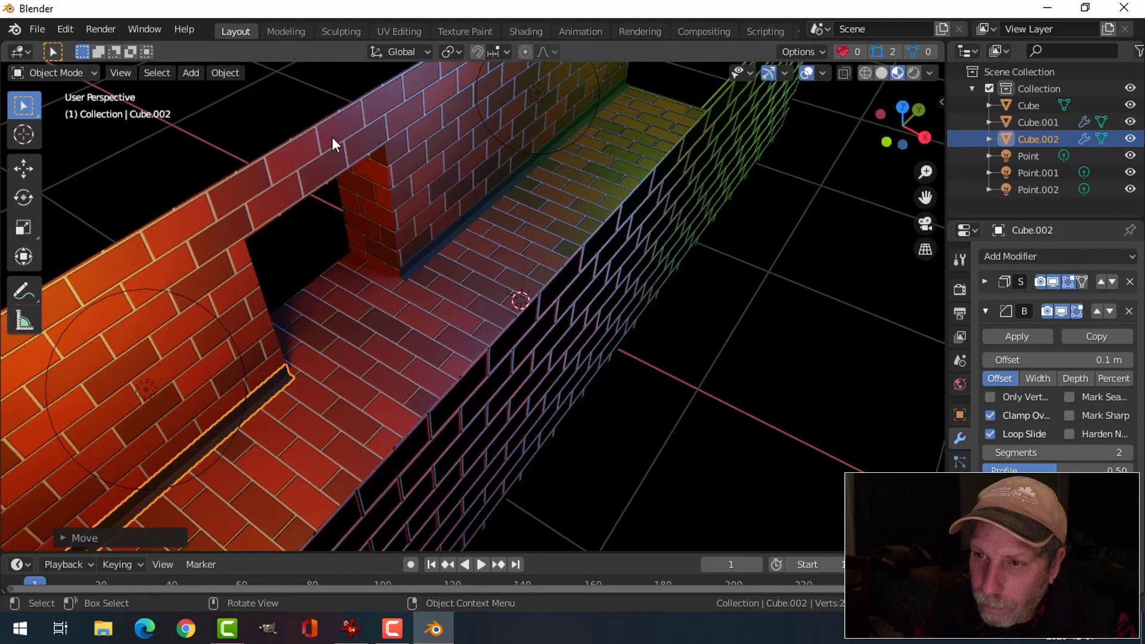
pyautogui.scroll(-3)
pyautogui.middleClick(465, 353)
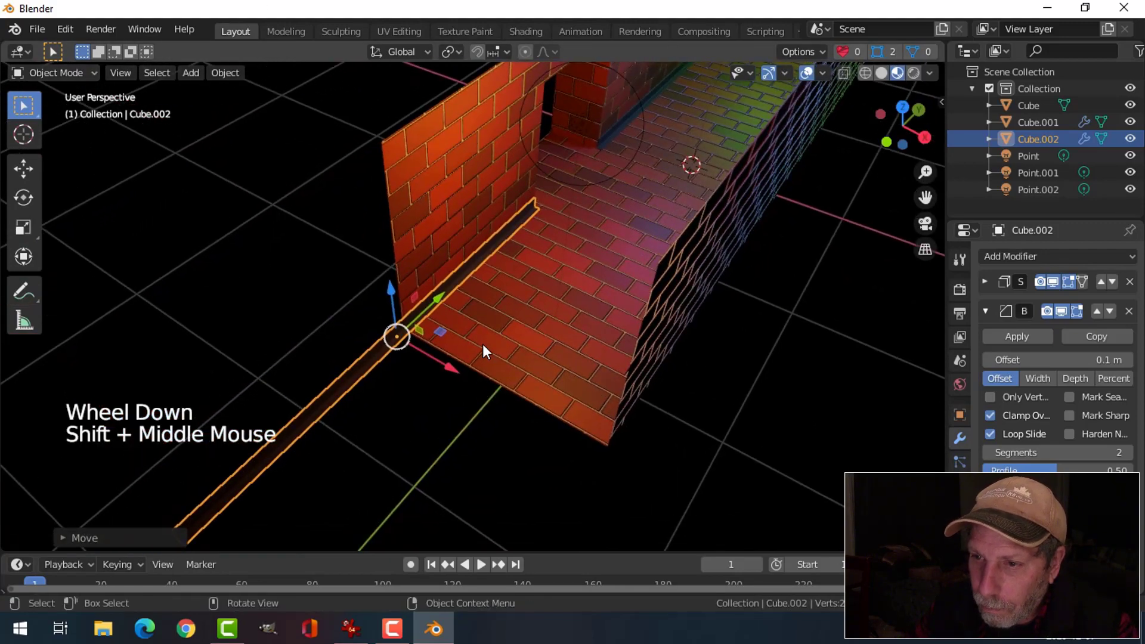
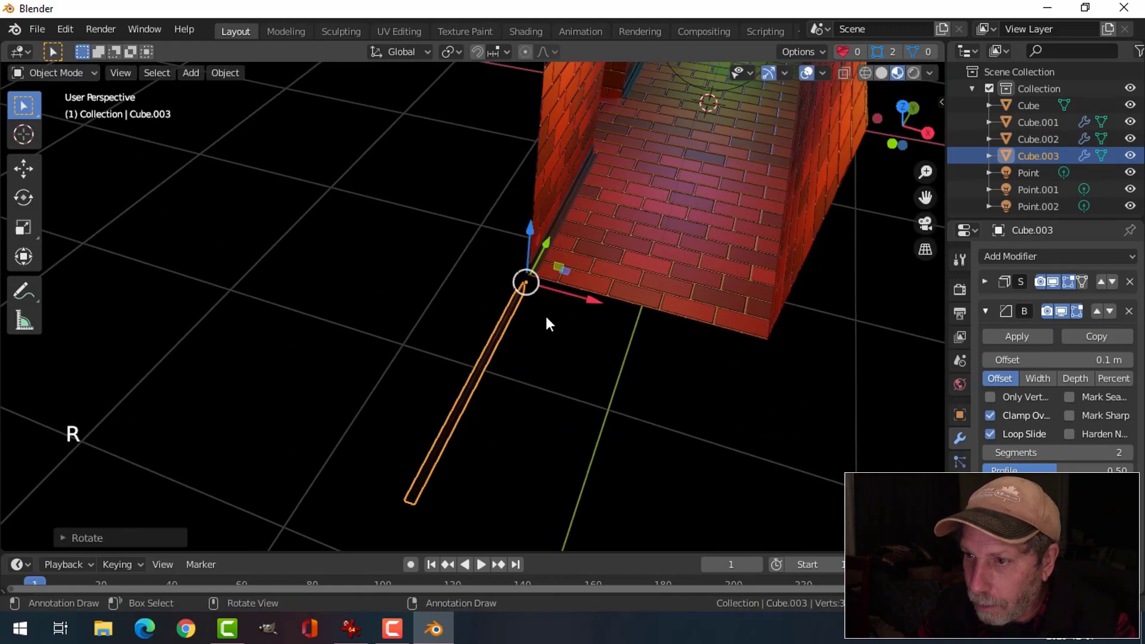
# - Move the third trim copy Cube.003 about 3.2 m along one axis to the wall corner
pyautogui.click(584, 302)
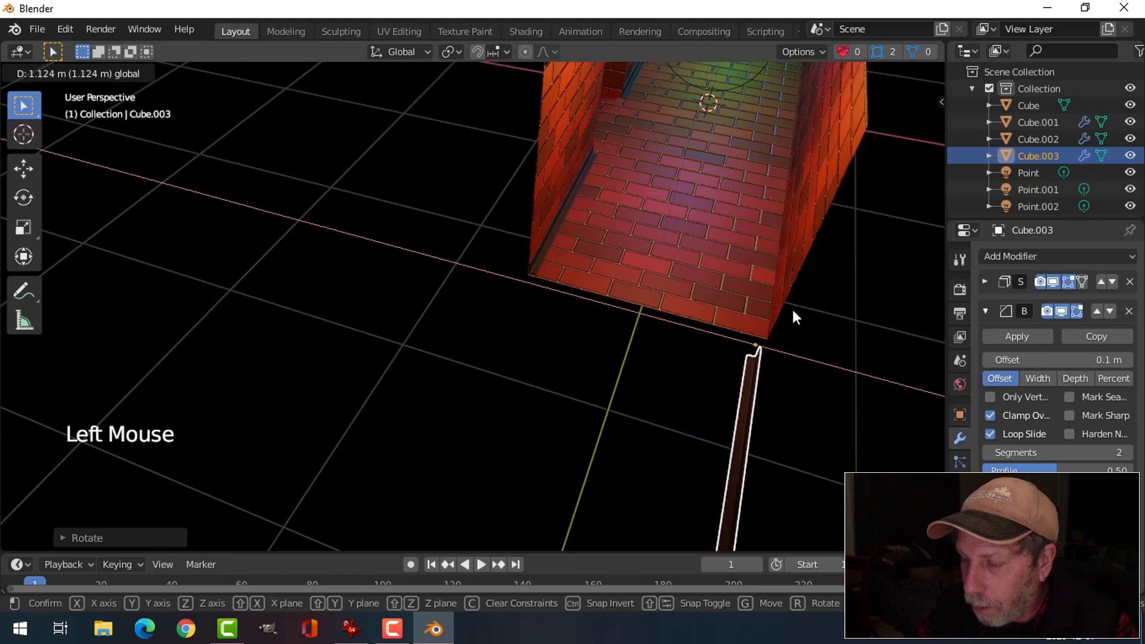
pyautogui.middleClick(812, 365)
pyautogui.click(847, 258)
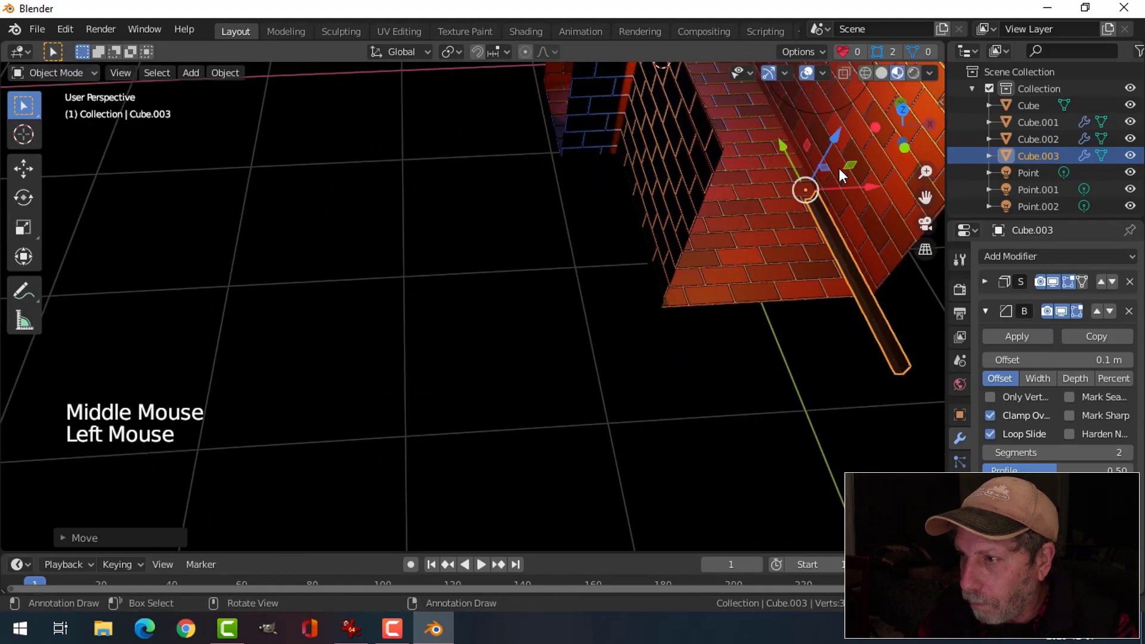
pyautogui.middleClick(765, 208)
pyautogui.press('KP_1')
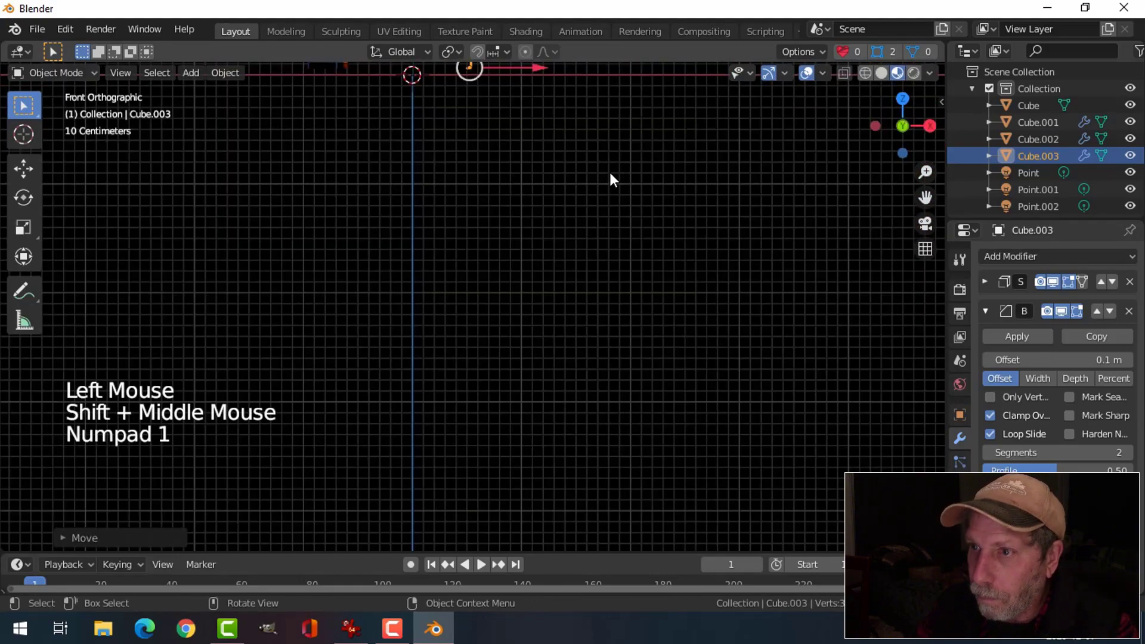
pyautogui.middleClick(612, 202)
pyautogui.scroll(3)
pyautogui.middleClick(531, 342)
# - Pull the copy's end edge in about 0.5 m so it fits the wall, then leave Edit Mode
pyautogui.press('z')
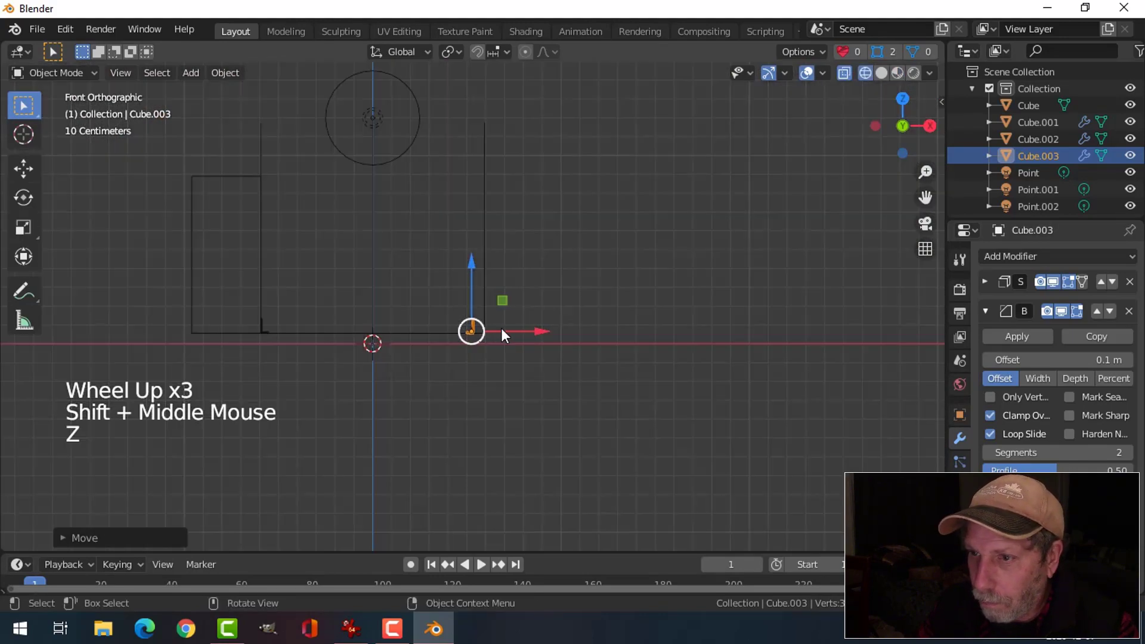
pyautogui.scroll(3)
pyautogui.click(540, 351)
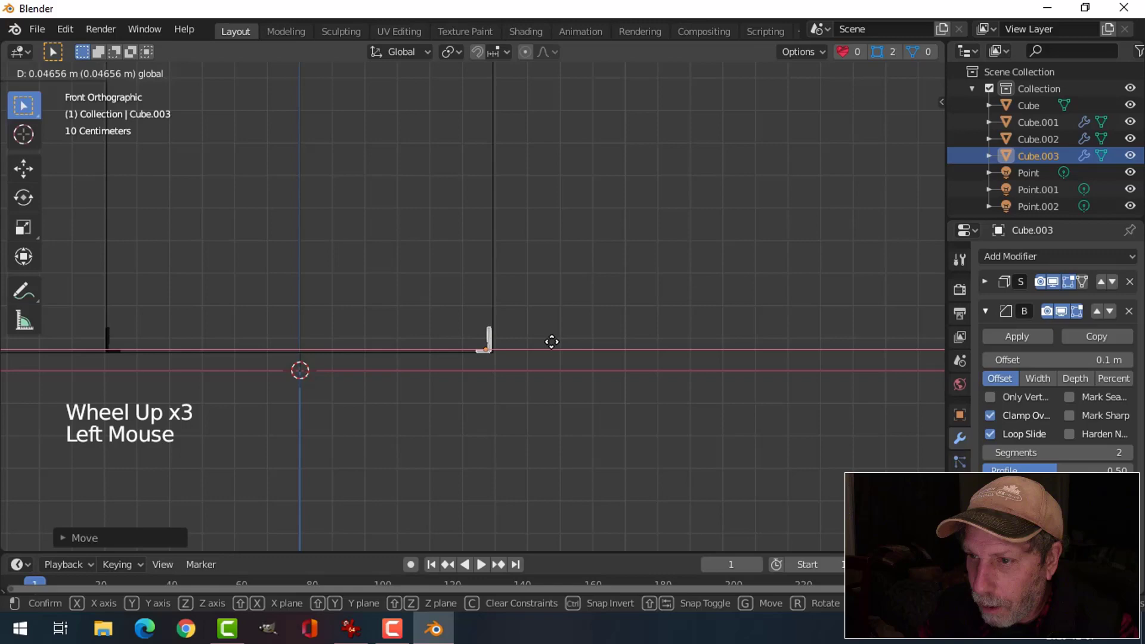
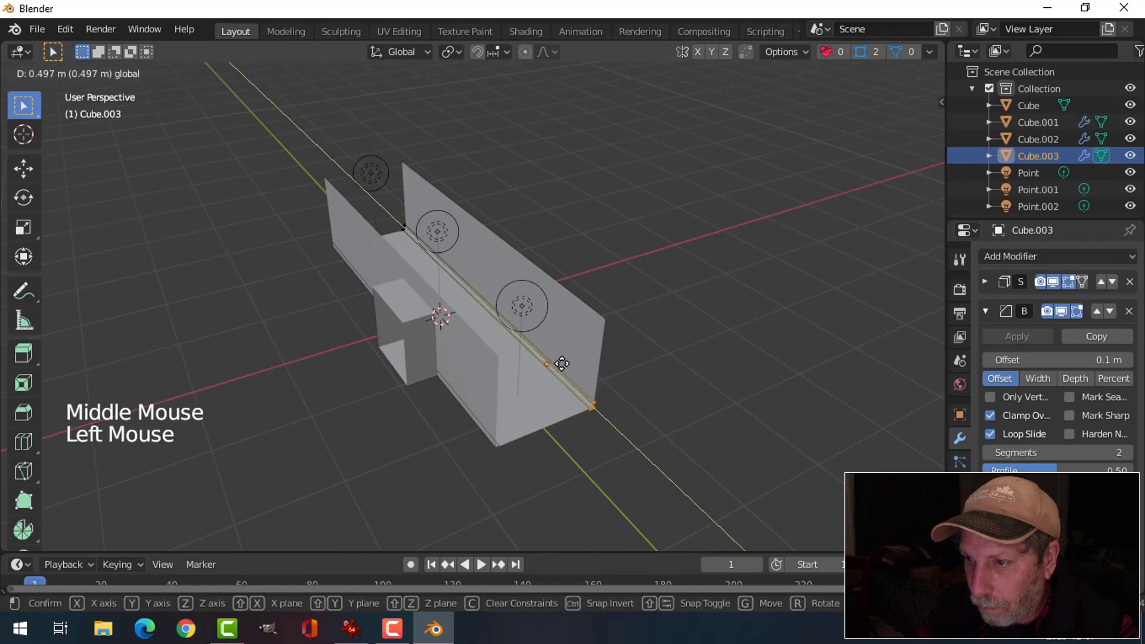
pyautogui.press('z')
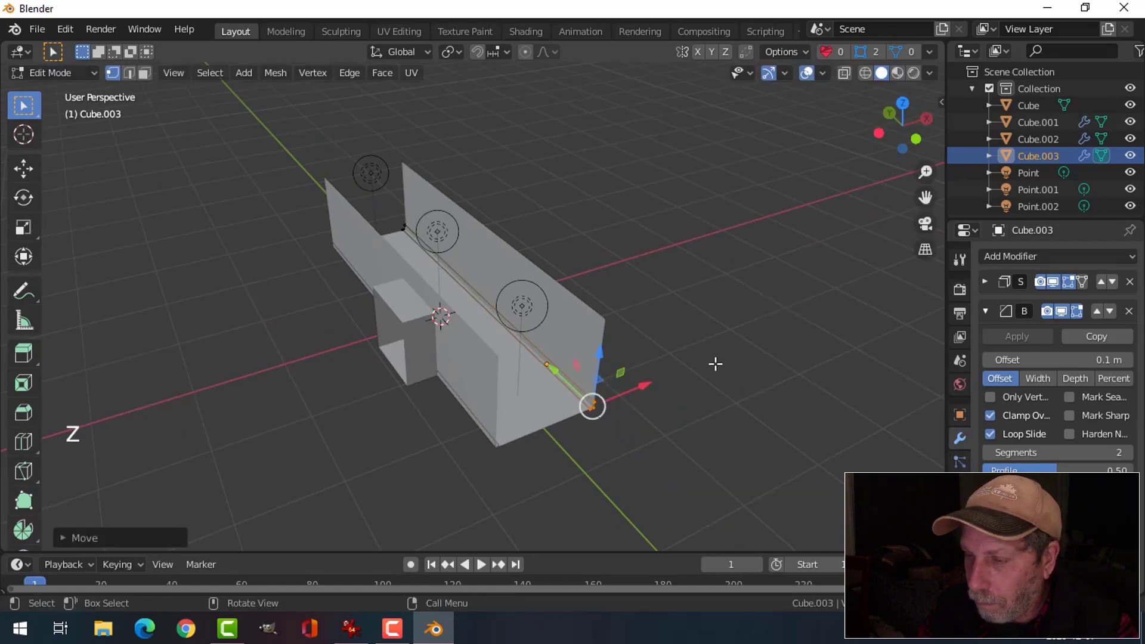
pyautogui.press('Tab')
pyautogui.middleClick(700, 365)
pyautogui.press('alt+a')
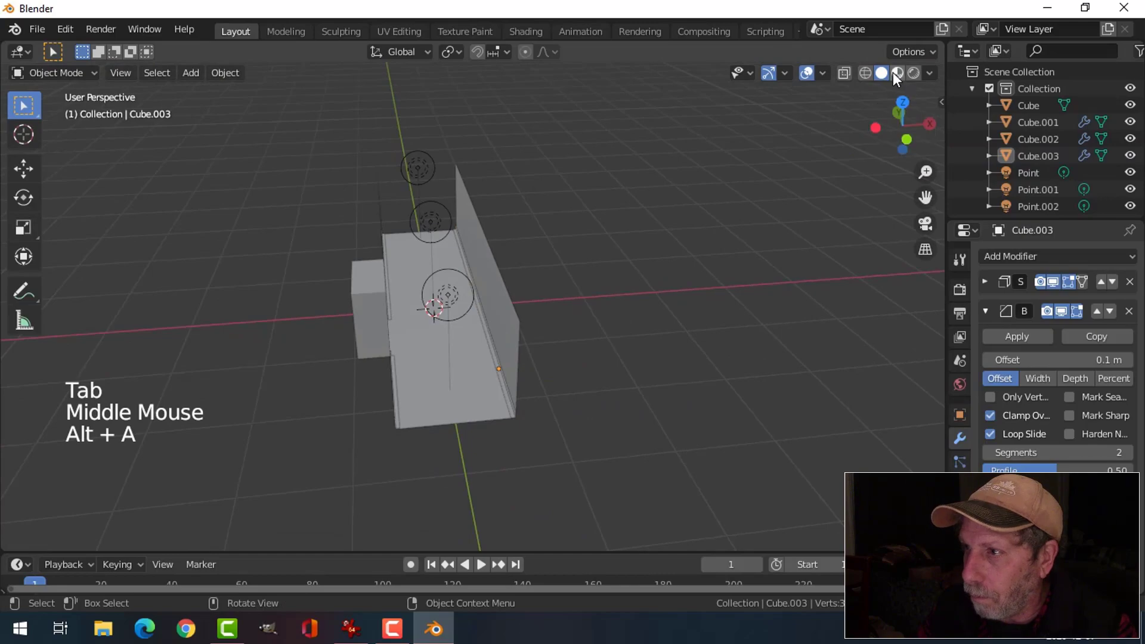
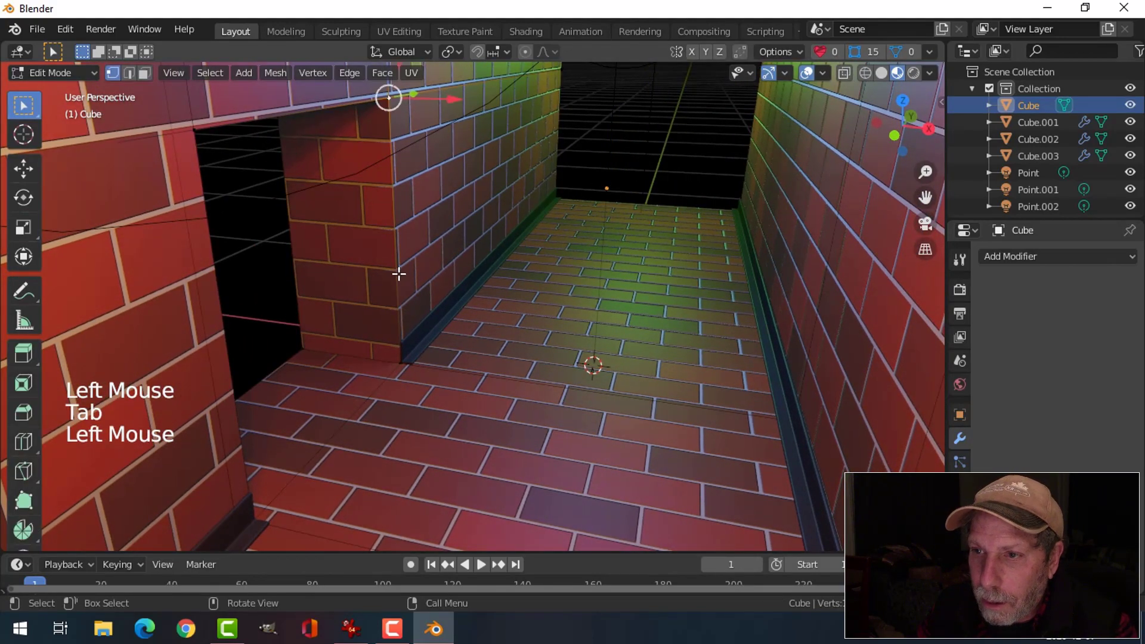
# - Separate the doorway border into Cube.004 and give it the dark trim material Material.002
pyautogui.press('alt+a')
pyautogui.press('2')
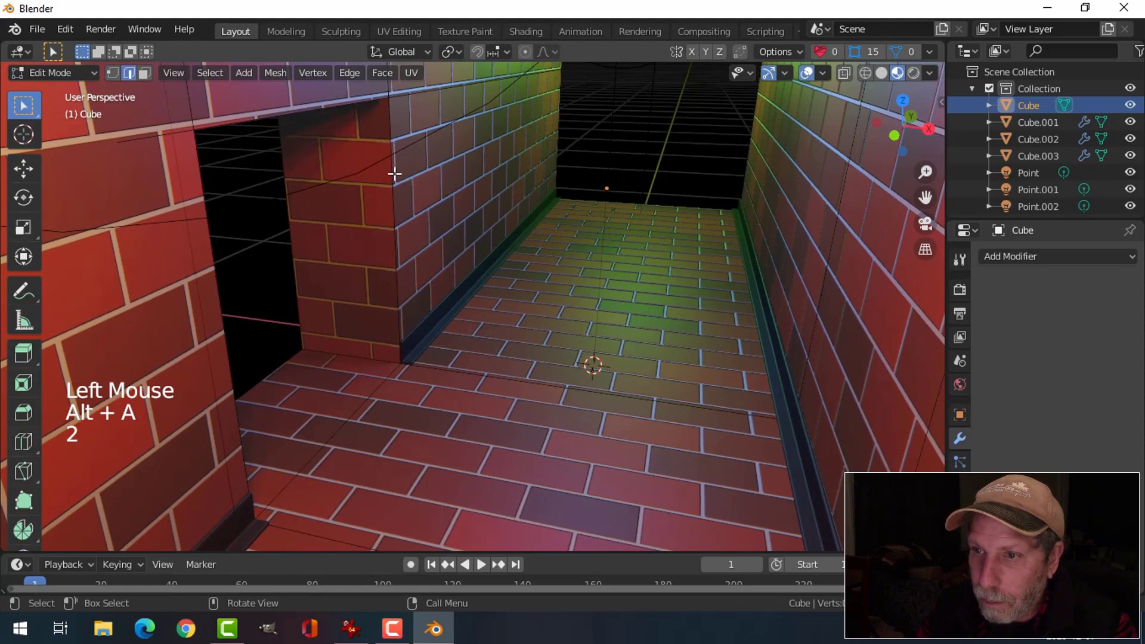
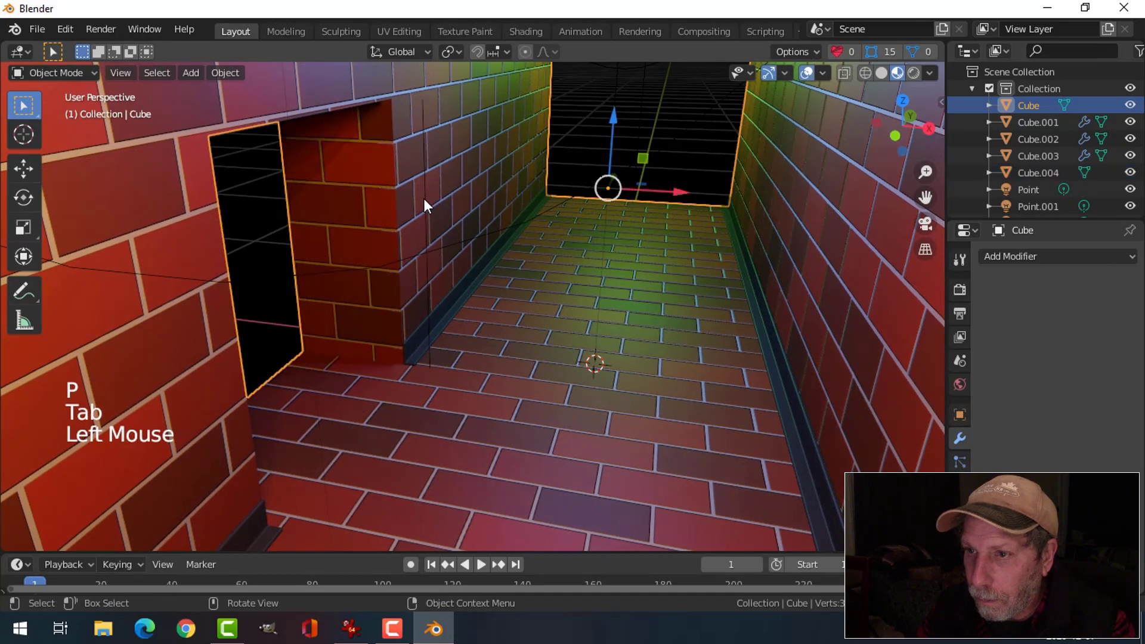
pyautogui.click(431, 202)
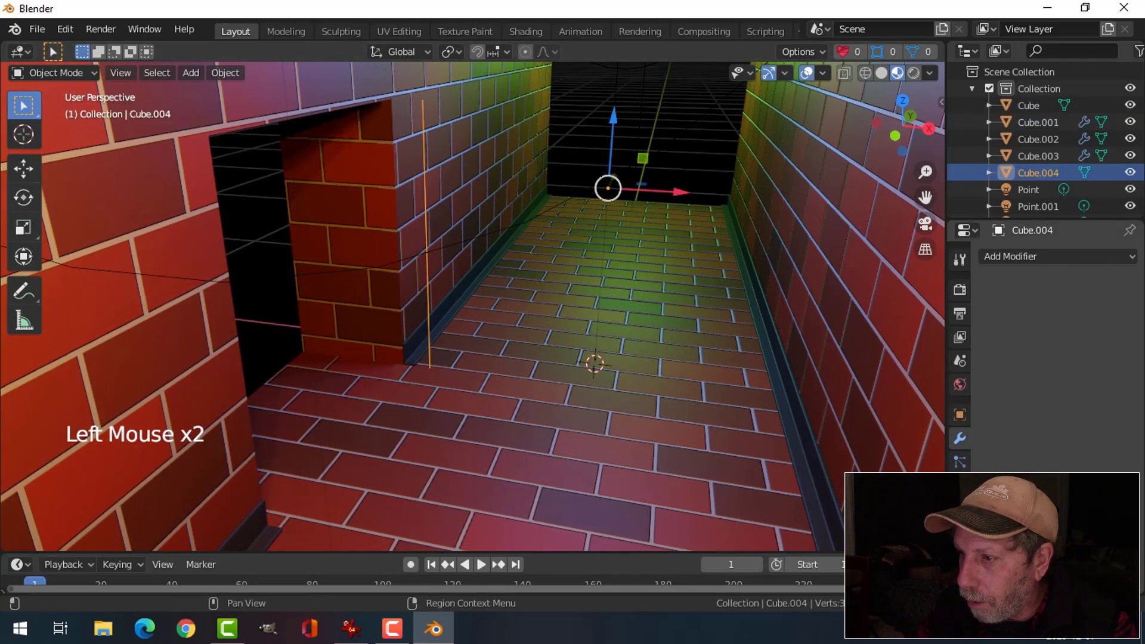
pyautogui.click(1132, 277)
pyautogui.click(997, 335)
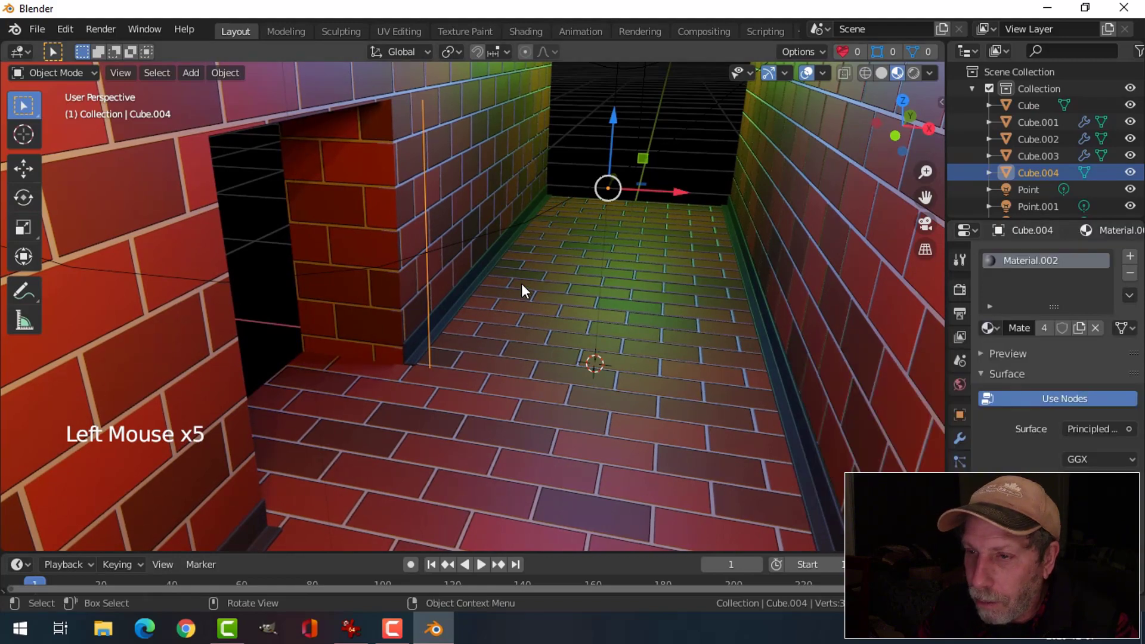
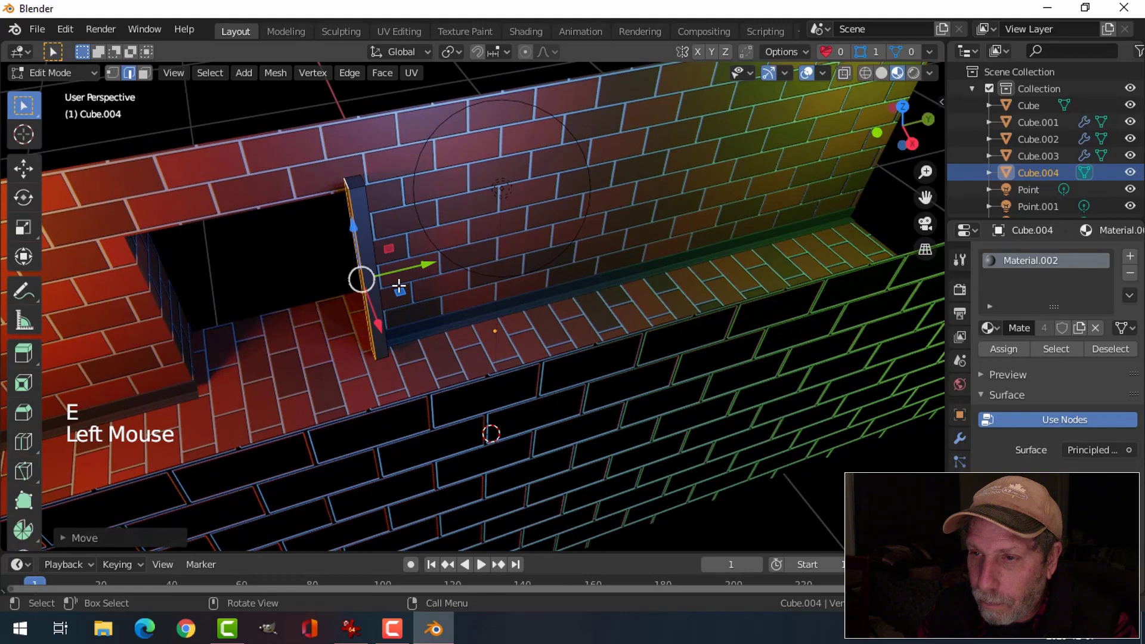
# - Add a Bevel modifier to the doorway trim with 0.01 m offset and 3 segments
pyautogui.press('Tab')
pyautogui.middleClick(452, 289)
pyautogui.scroll(3)
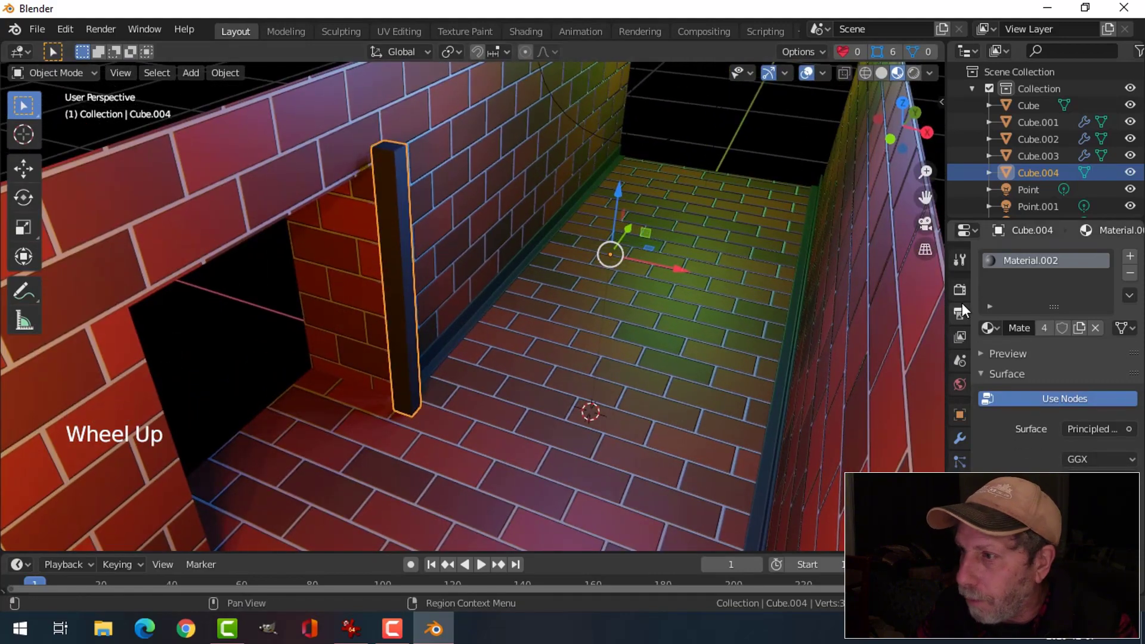
pyautogui.click(964, 442)
pyautogui.click(1014, 262)
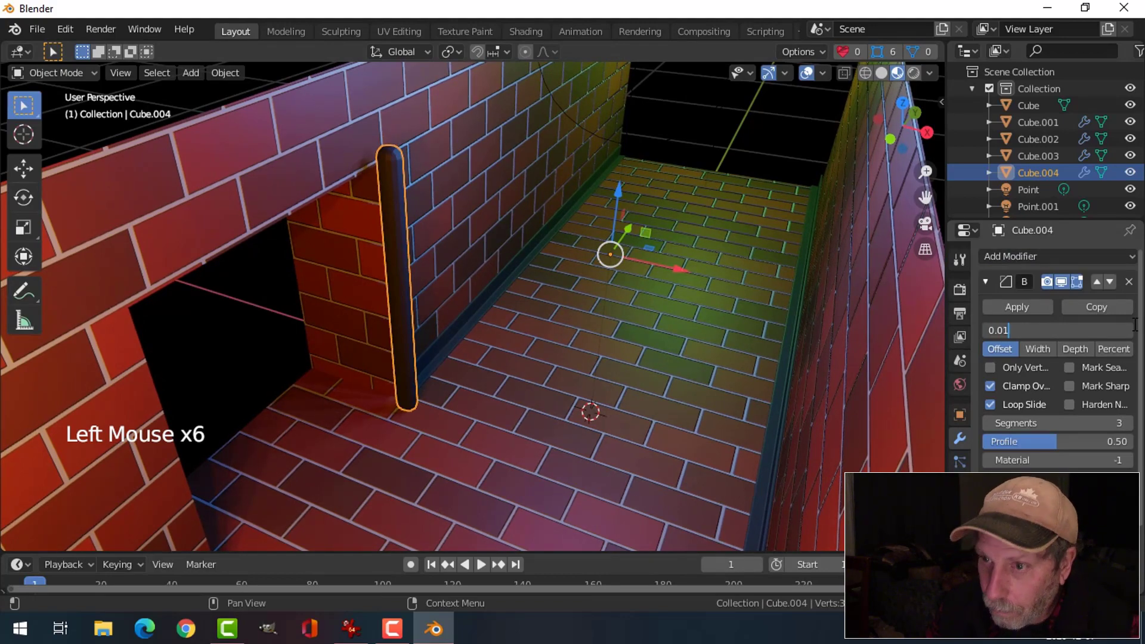
pyautogui.press('alt+a')
pyautogui.click(408, 200)
pyautogui.middleClick(459, 260)
pyautogui.click(701, 264)
pyautogui.press('alt+a')
# - Duplicate the doorway trim as Cube.005, shifting it about 0.79 m toward the doorway's other side
pyautogui.middleClick(562, 289)
pyautogui.middleClick(524, 339)
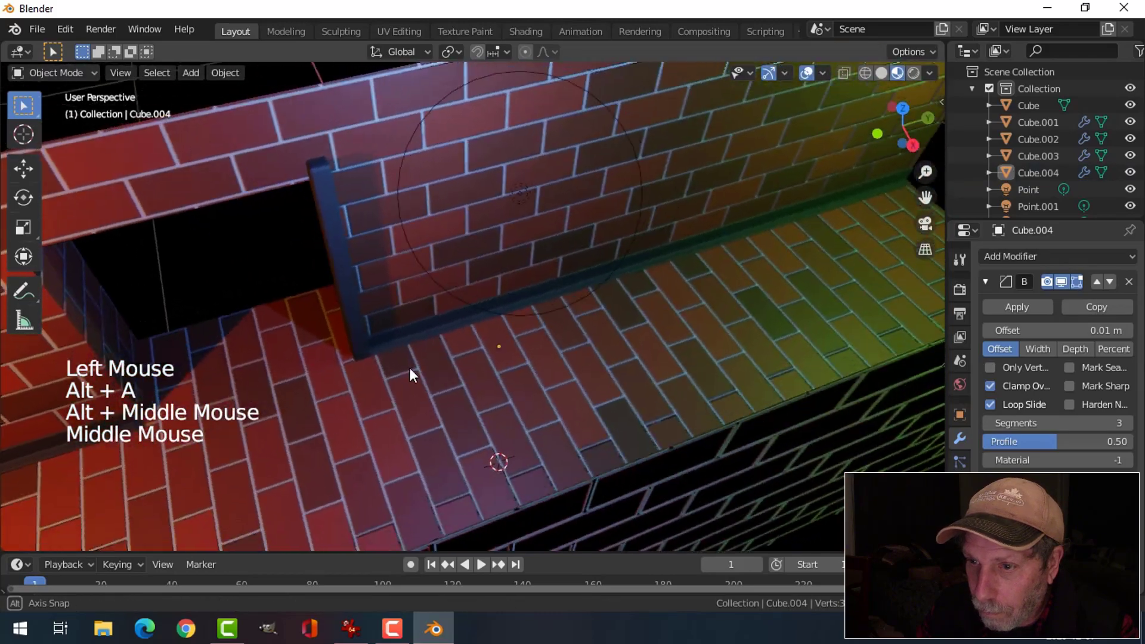
pyautogui.scroll(3)
pyautogui.middleClick(399, 334)
pyautogui.middleClick(468, 376)
pyautogui.middleClick(485, 365)
pyautogui.click(344, 326)
pyautogui.scroll(-3)
pyautogui.middleClick(457, 346)
pyautogui.middleClick(444, 344)
pyautogui.middleClick(465, 321)
pyautogui.middleClick(517, 322)
pyautogui.middleClick(507, 317)
pyautogui.click(232, 82)
pyautogui.press('shift+d')
pyautogui.click(612, 235)
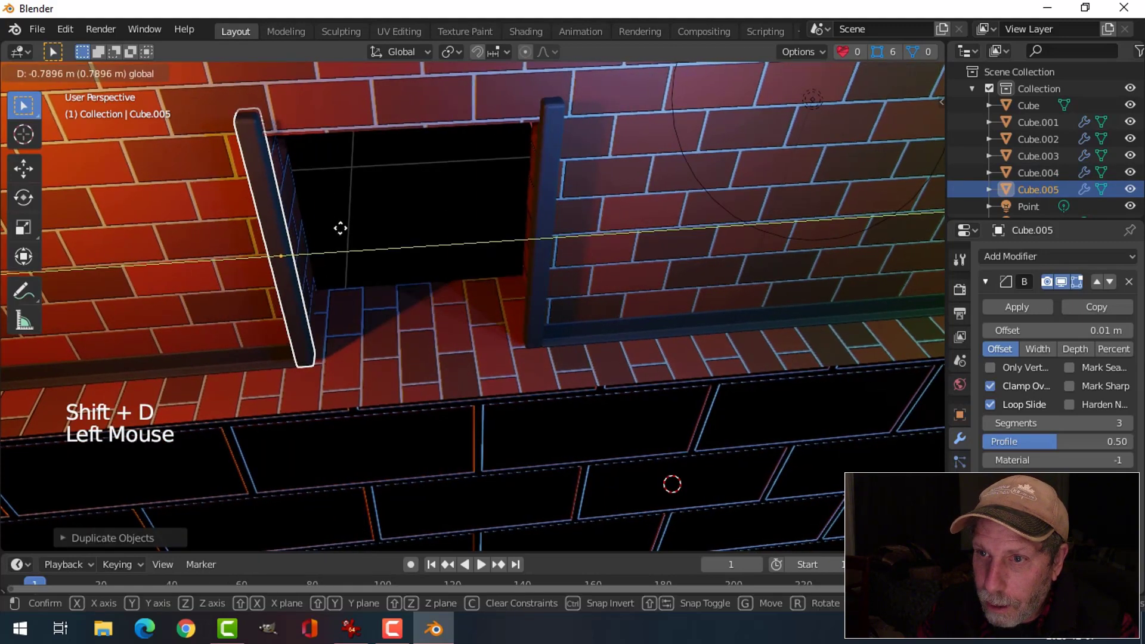
# - Place the copied trim at the other doorway post and add an edge loop to form the top header
pyautogui.middleClick(384, 245)
pyautogui.press('alt+a')
pyautogui.middleClick(523, 235)
pyautogui.scroll(3)
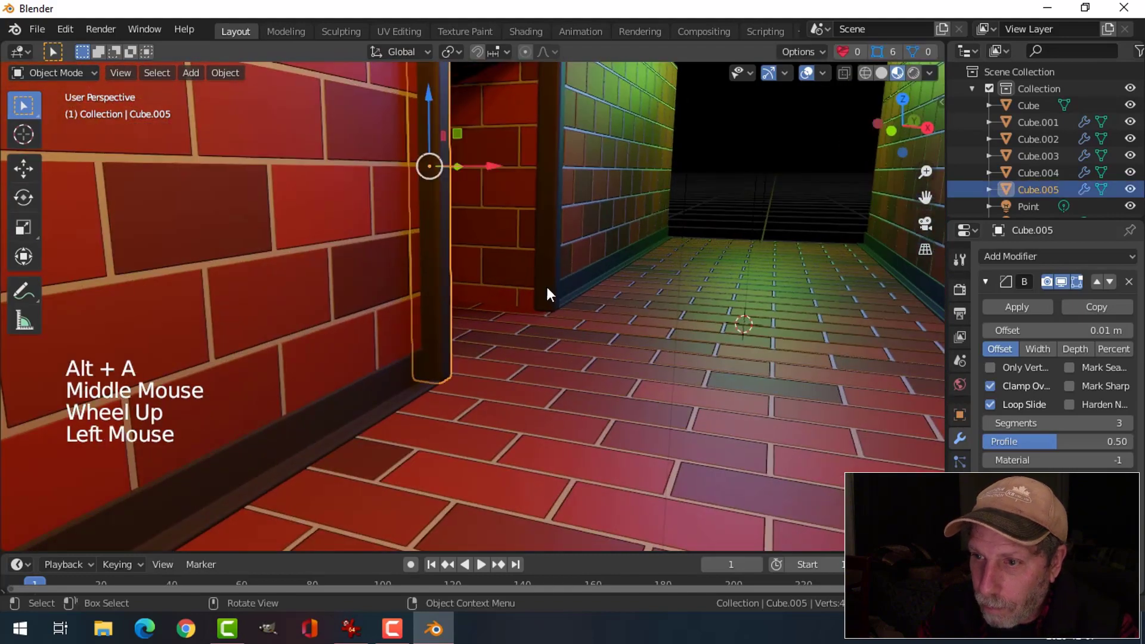
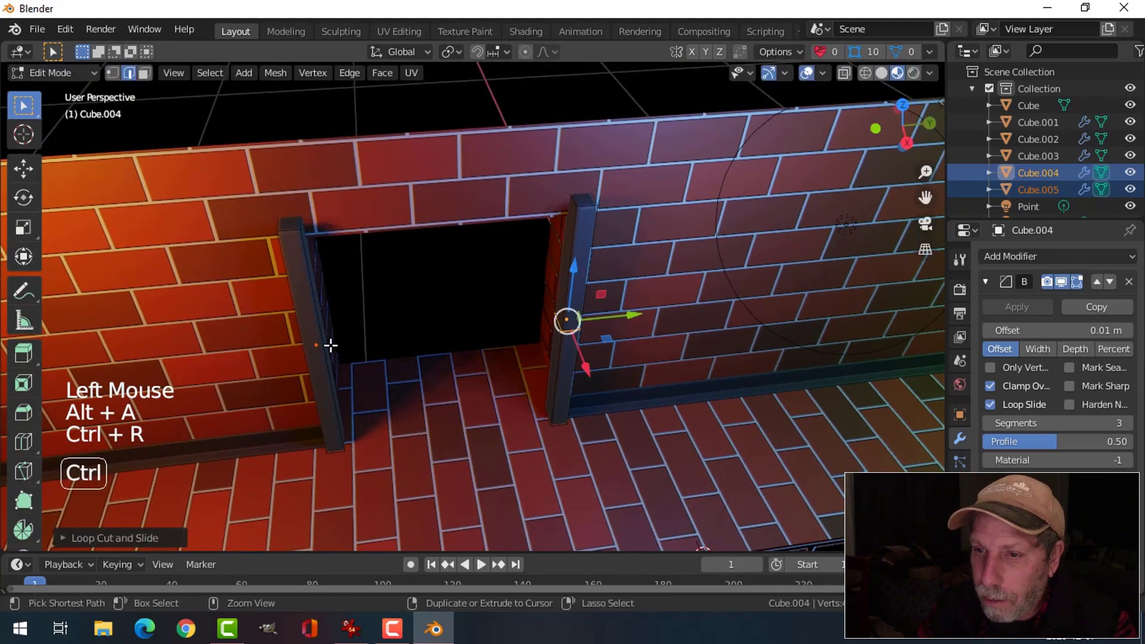
pyautogui.press('ctrl+r')
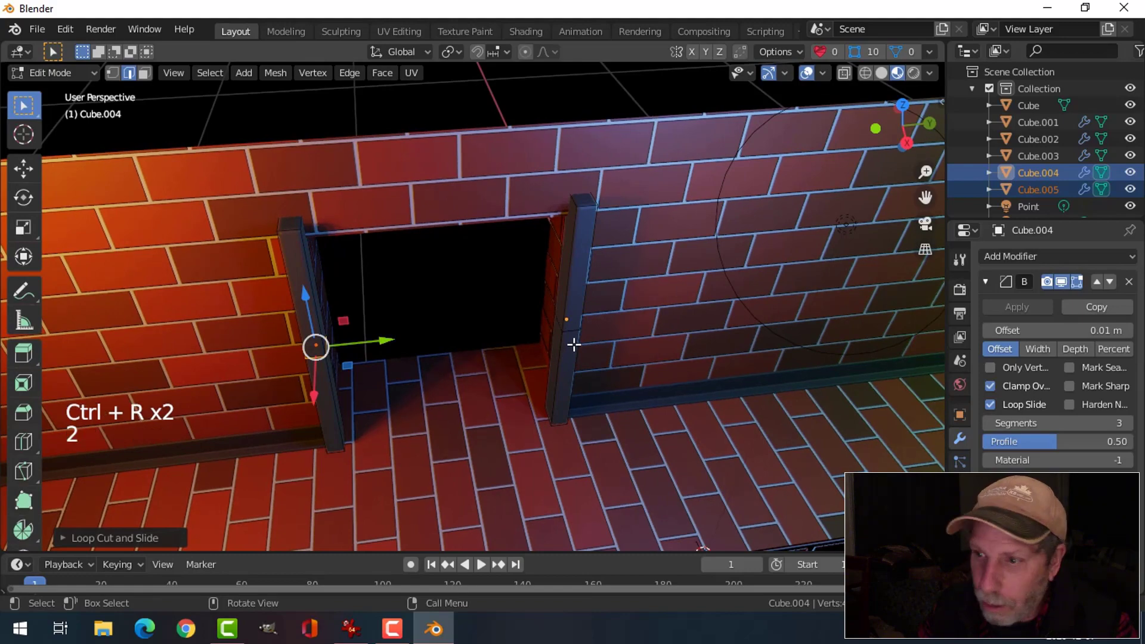
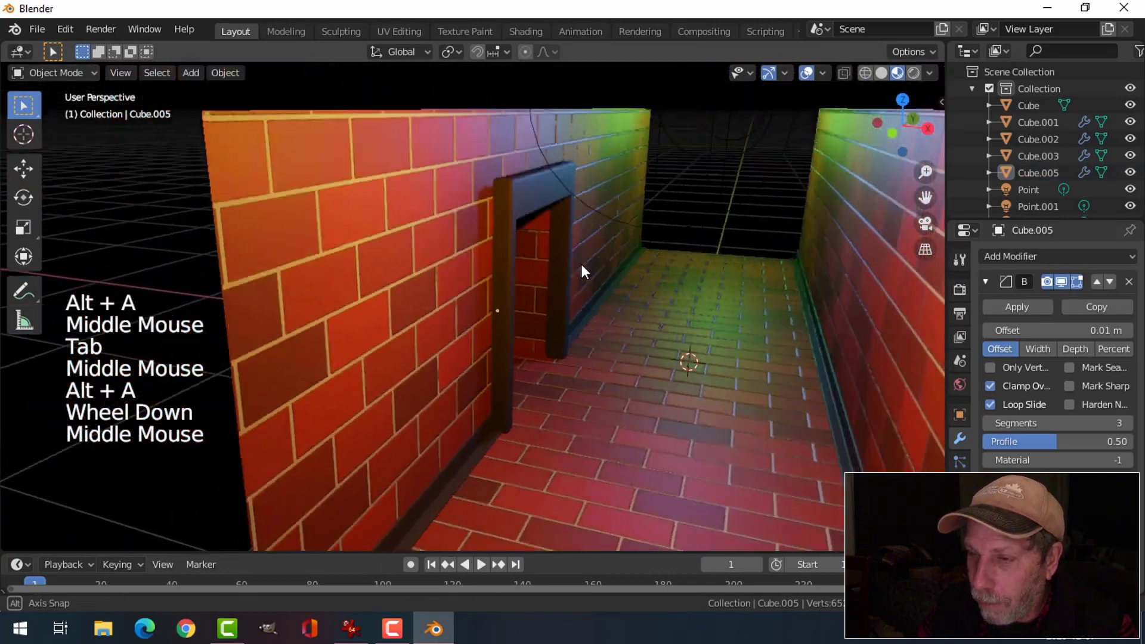
pyautogui.scroll(3)
pyautogui.middleClick(597, 294)
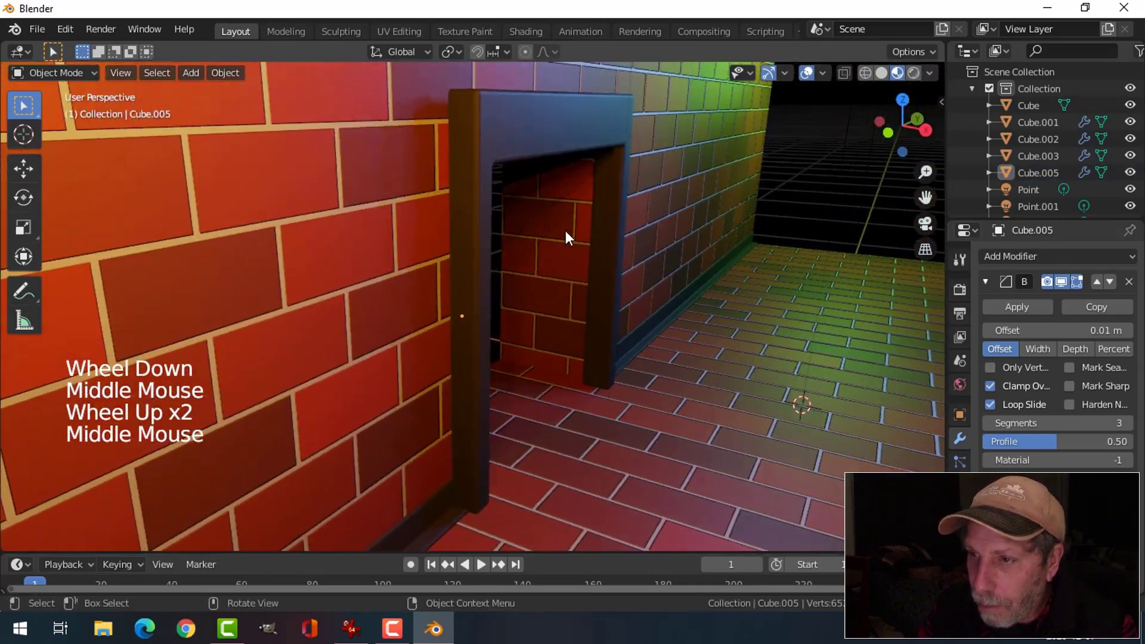
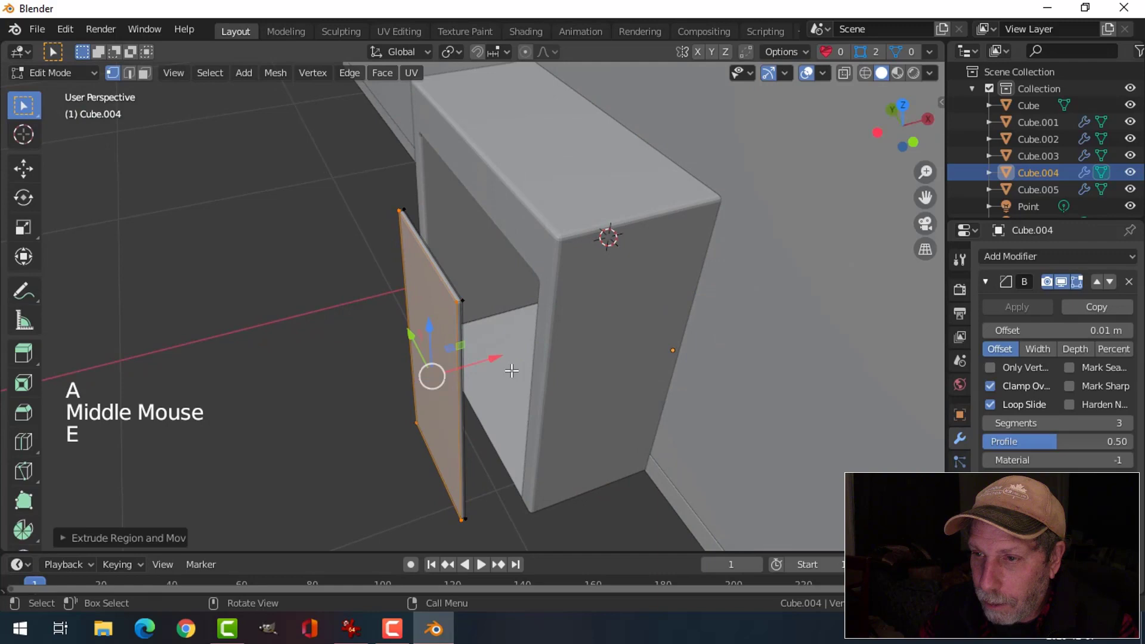
# - Recenter the origins of both doorway trims using the origin and snapping options
pyautogui.press('Tab')
pyautogui.middleClick(519, 362)
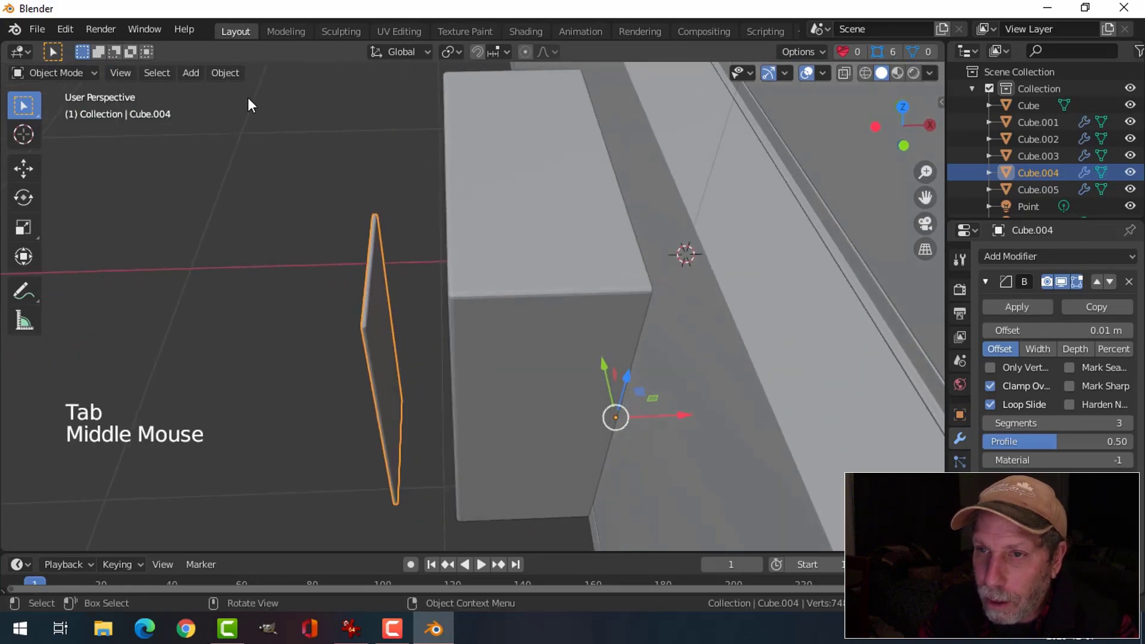
pyautogui.click(234, 79)
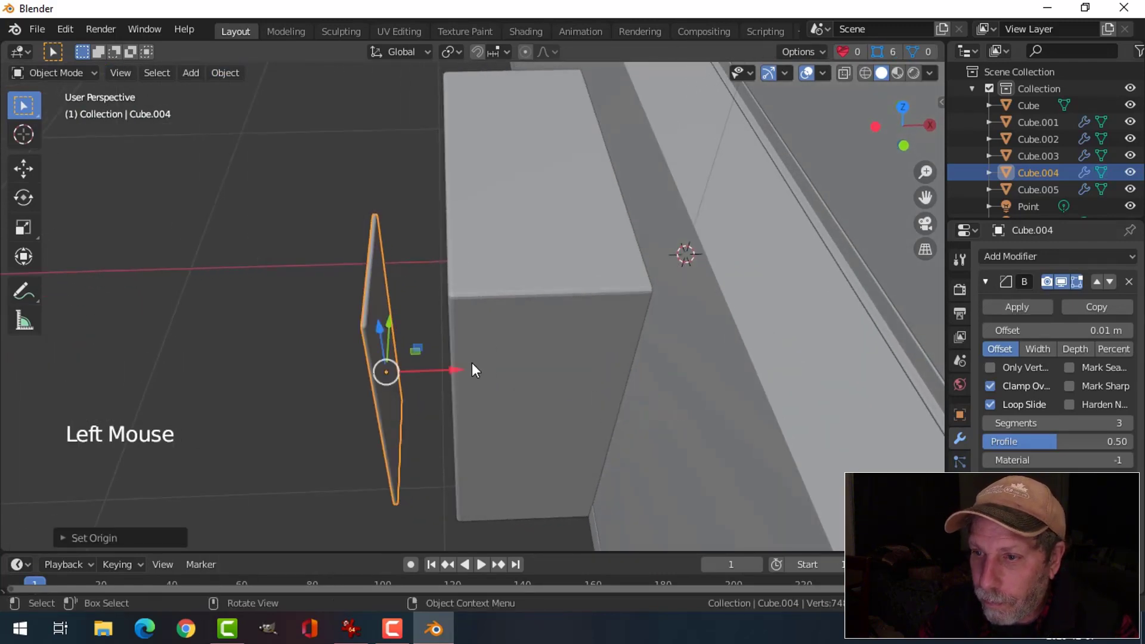
pyautogui.click(458, 367)
pyautogui.middleClick(662, 352)
pyautogui.scroll(-3)
pyautogui.click(456, 215)
pyautogui.middleClick(523, 296)
pyautogui.click(229, 78)
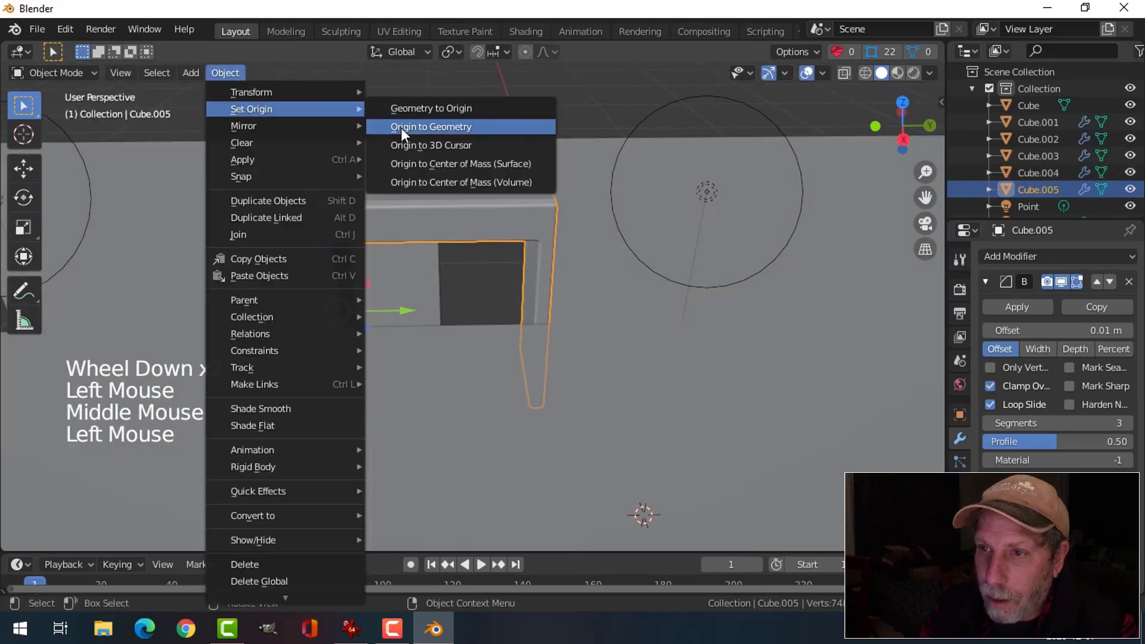
pyautogui.press('shift+s')
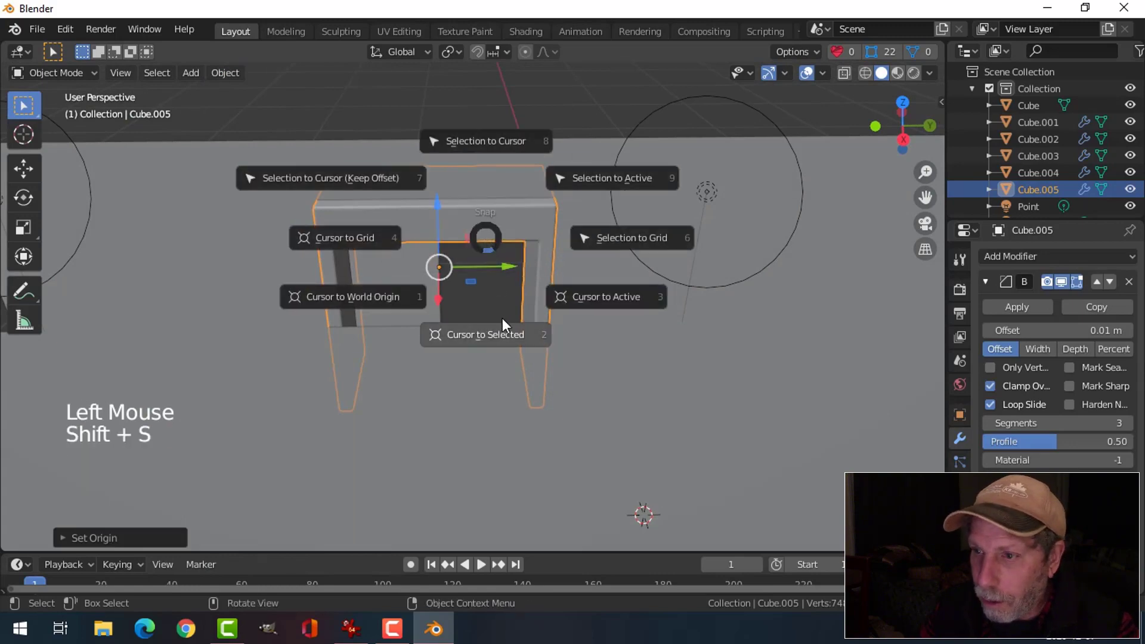
pyautogui.press('alt+a')
pyautogui.click(401, 280)
# - Add a Y-axis Mirror modifier to Cube.004 and move the door frame against the side wall
pyautogui.click(241, 82)
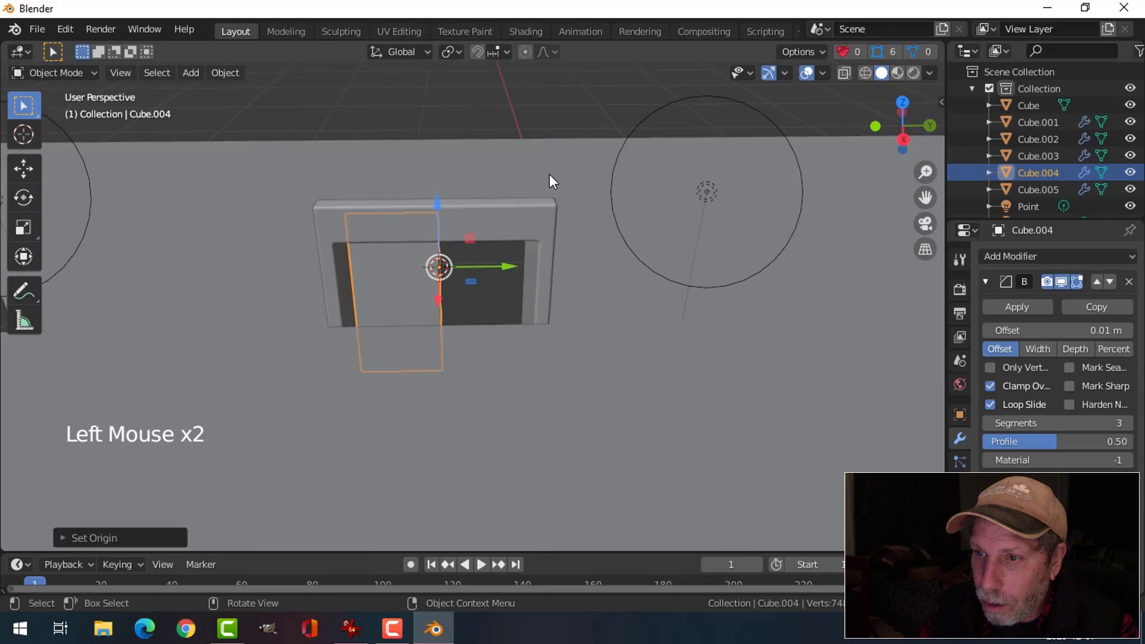
pyautogui.click(994, 288)
pyautogui.click(998, 264)
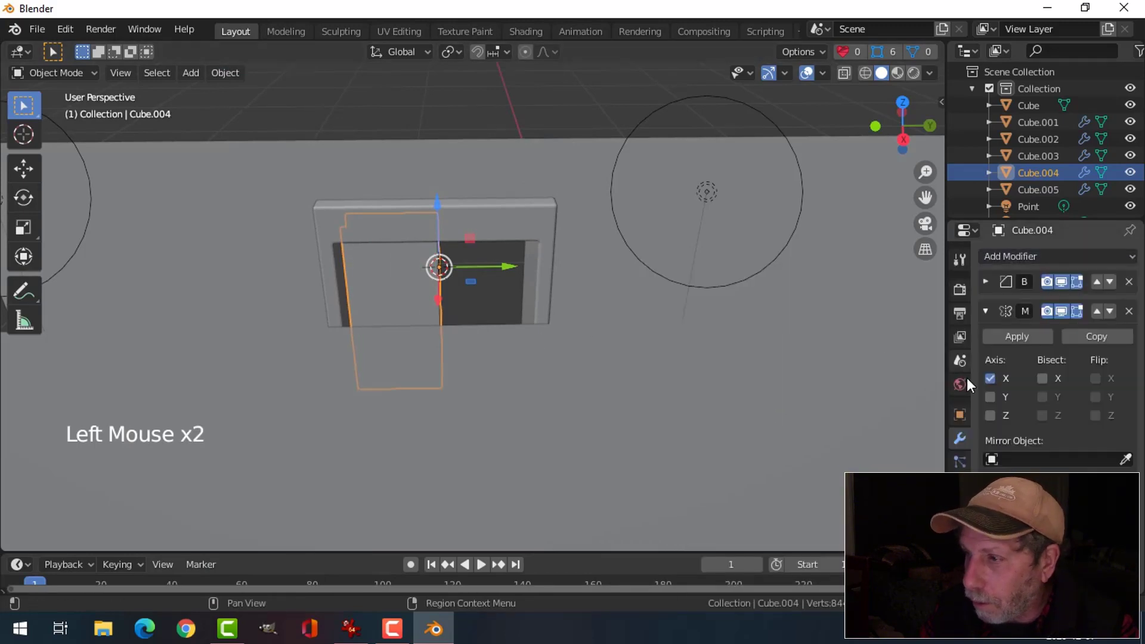
pyautogui.click(997, 404)
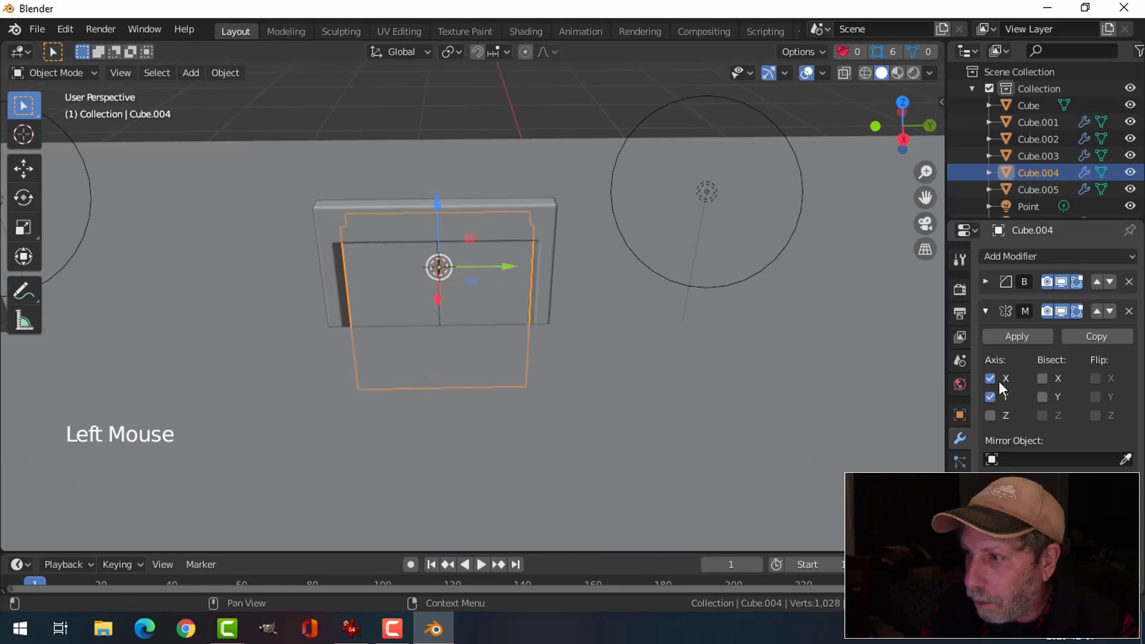
pyautogui.click(1002, 385)
pyautogui.middleClick(554, 303)
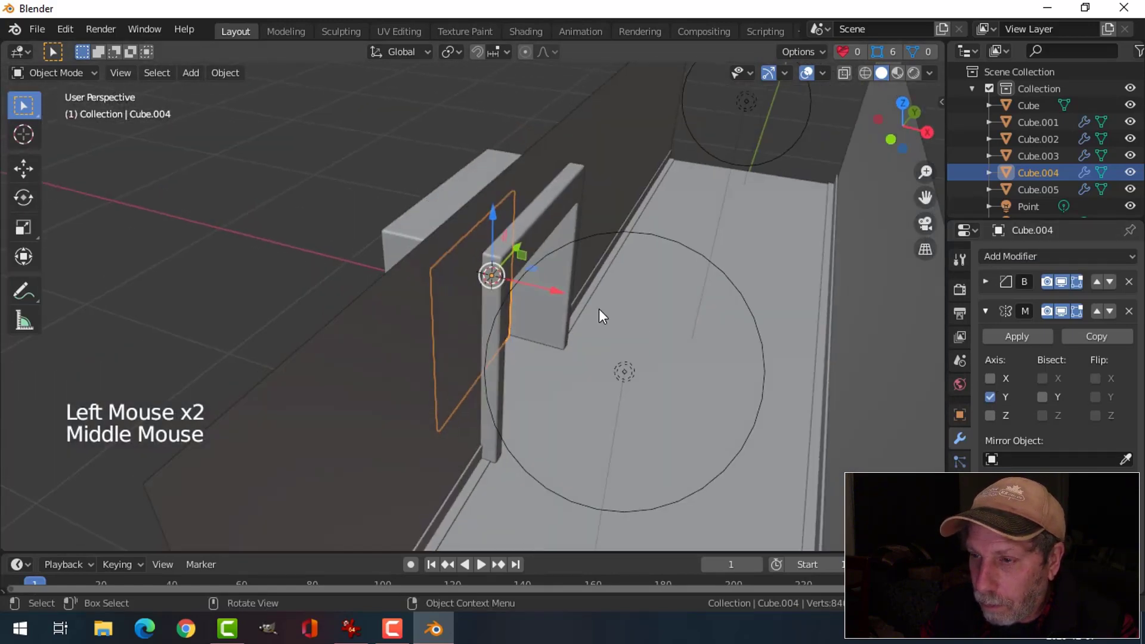
pyautogui.click(572, 299)
pyautogui.middleClick(676, 319)
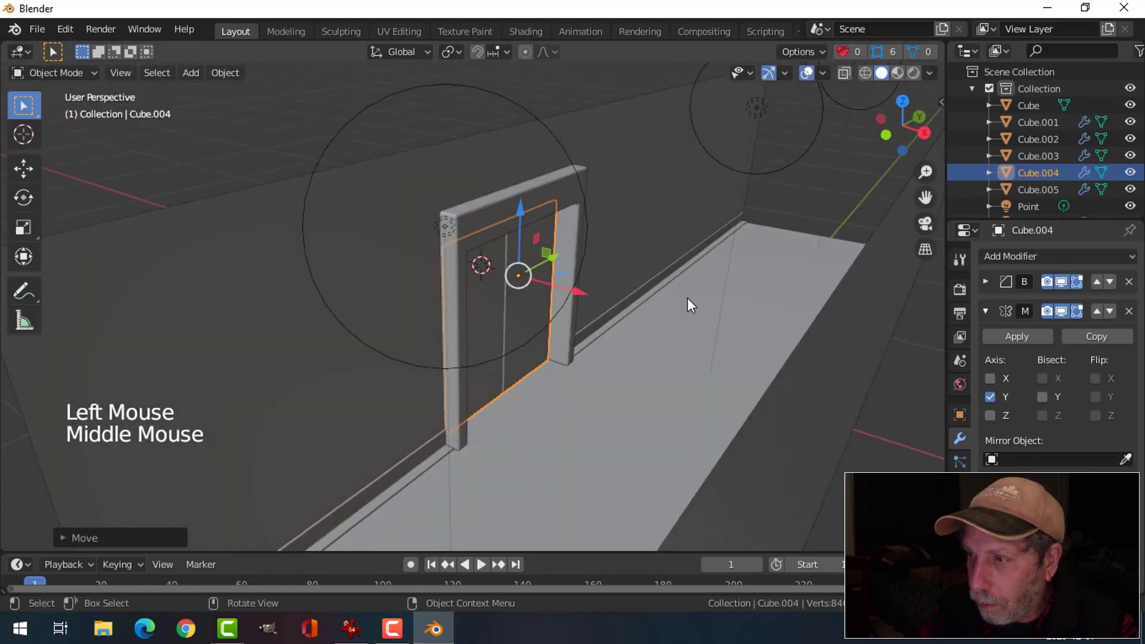
pyautogui.press('alt+a')
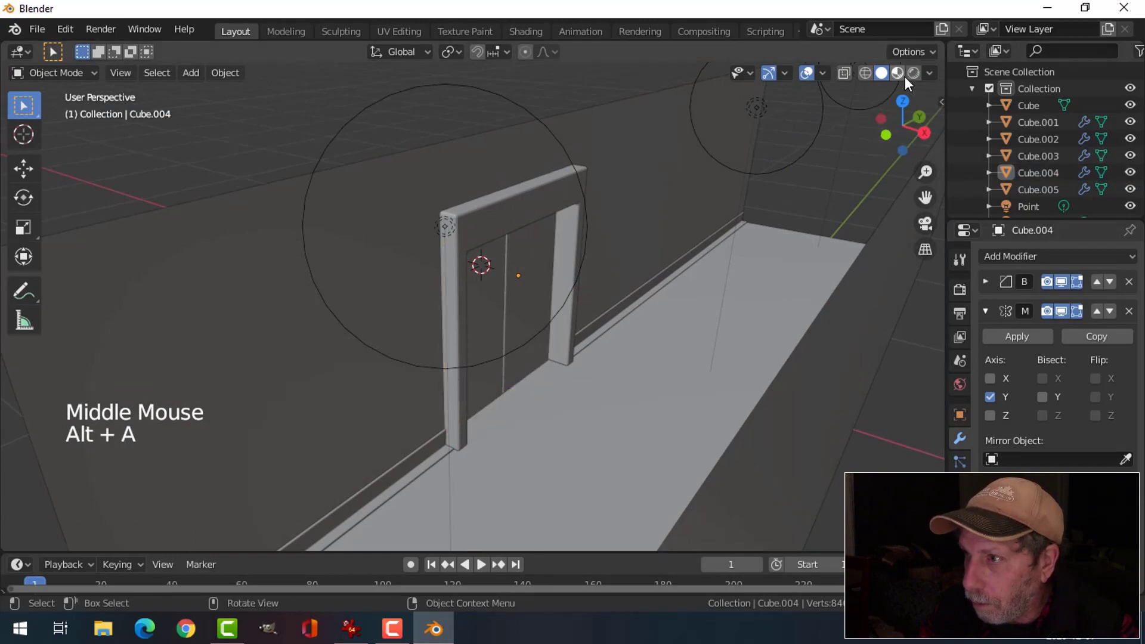
# - Preview the corridor and door frame in Rendered viewport shading from several angles
pyautogui.click(898, 87)
pyautogui.scroll(3)
pyautogui.middleClick(635, 324)
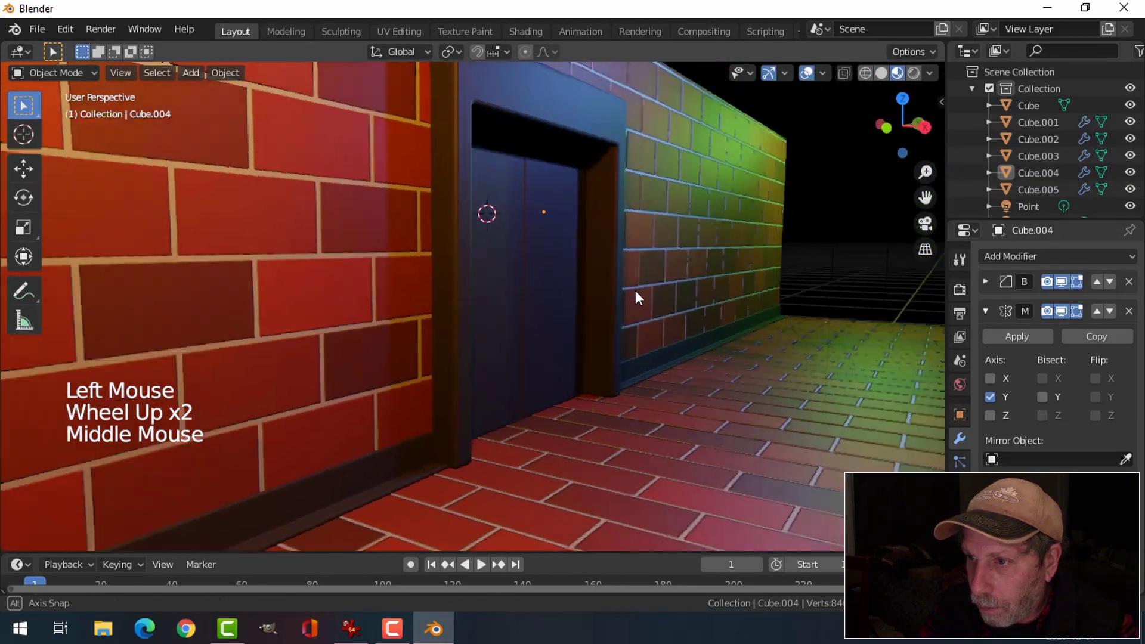
pyautogui.scroll(-3)
pyautogui.middleClick(616, 328)
pyautogui.middleClick(633, 333)
pyautogui.middleClick(642, 319)
pyautogui.middleClick(643, 320)
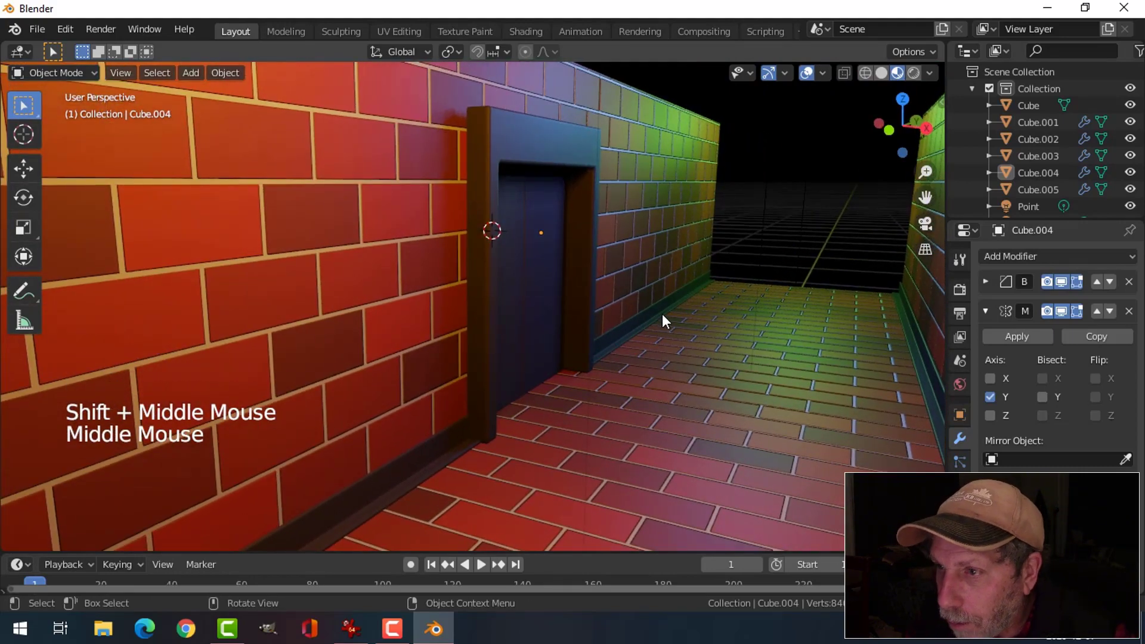
pyautogui.scroll(-3)
pyautogui.middleClick(669, 319)
pyautogui.scroll(3)
pyautogui.middleClick(630, 317)
pyautogui.middleClick(638, 323)
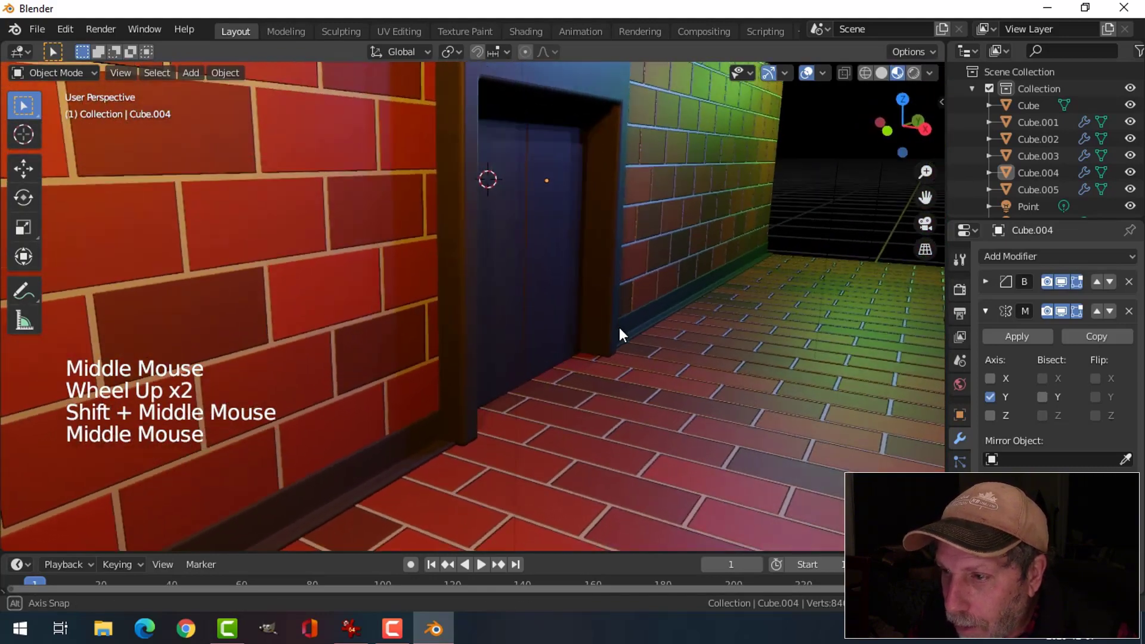
# - Select the baseboard strip Cube.001, showing its 0.1 m two-segment bevel modifiers
pyautogui.scroll(-3)
pyautogui.middleClick(647, 317)
pyautogui.middleClick(663, 329)
pyautogui.middleClick(680, 347)
pyautogui.click(658, 346)
pyautogui.middleClick(678, 363)
pyautogui.middleClick(686, 369)
pyautogui.middleClick(643, 388)
pyautogui.middleClick(706, 356)
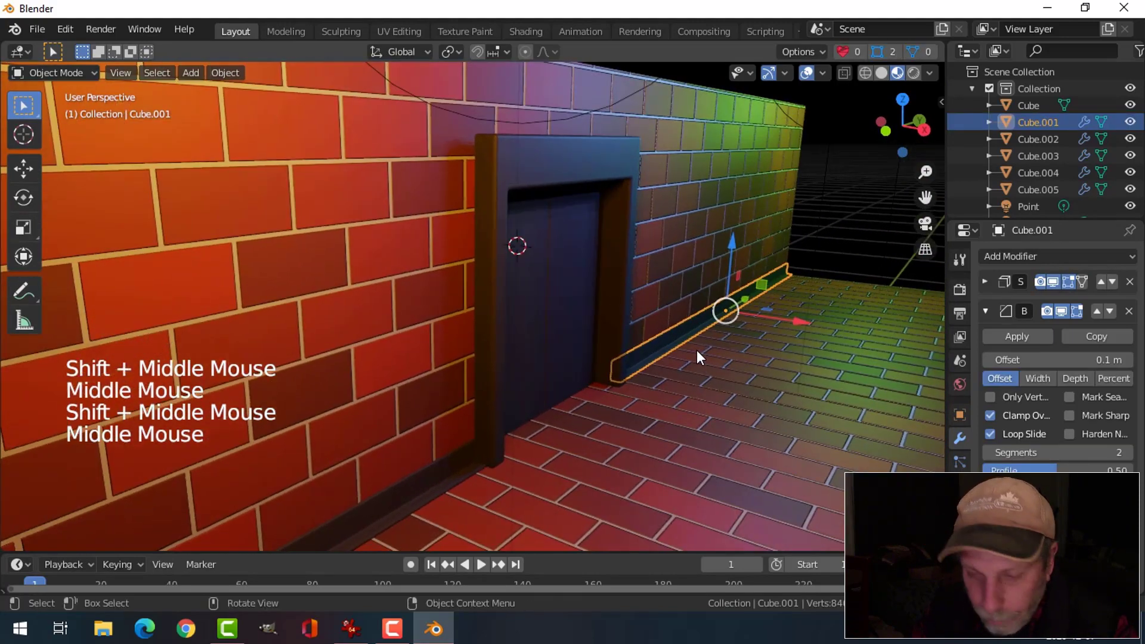
# - Duplicate the baseboard strip as Cube.006 and place it along the top edge of the wall
pyautogui.press('shift+d')
pyautogui.click(734, 251)
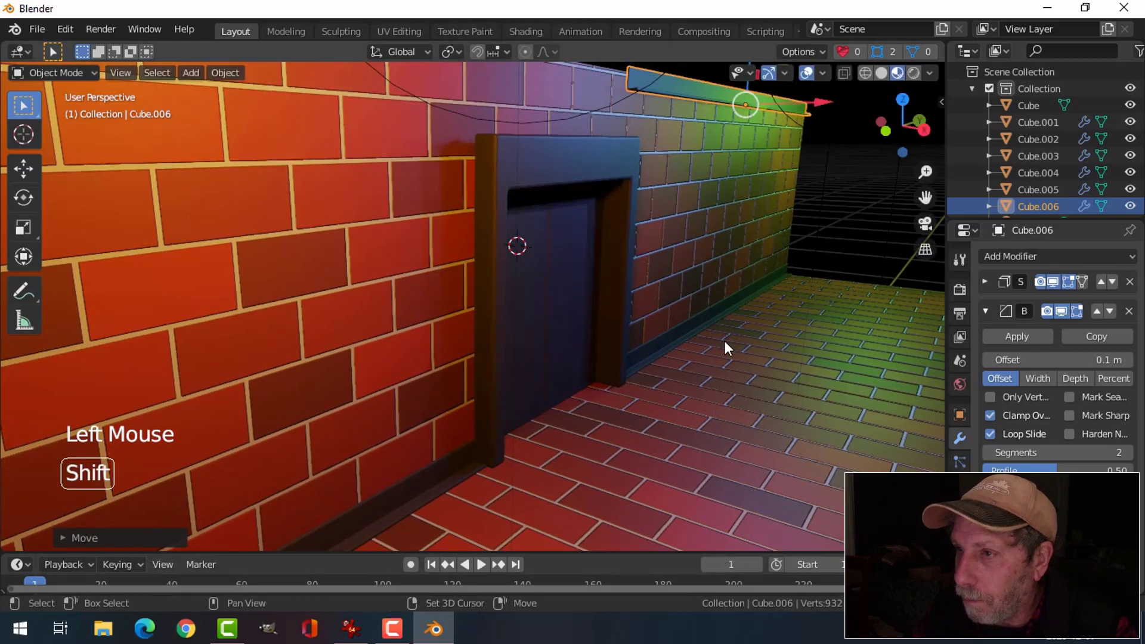
pyautogui.middleClick(677, 210)
pyautogui.middleClick(685, 305)
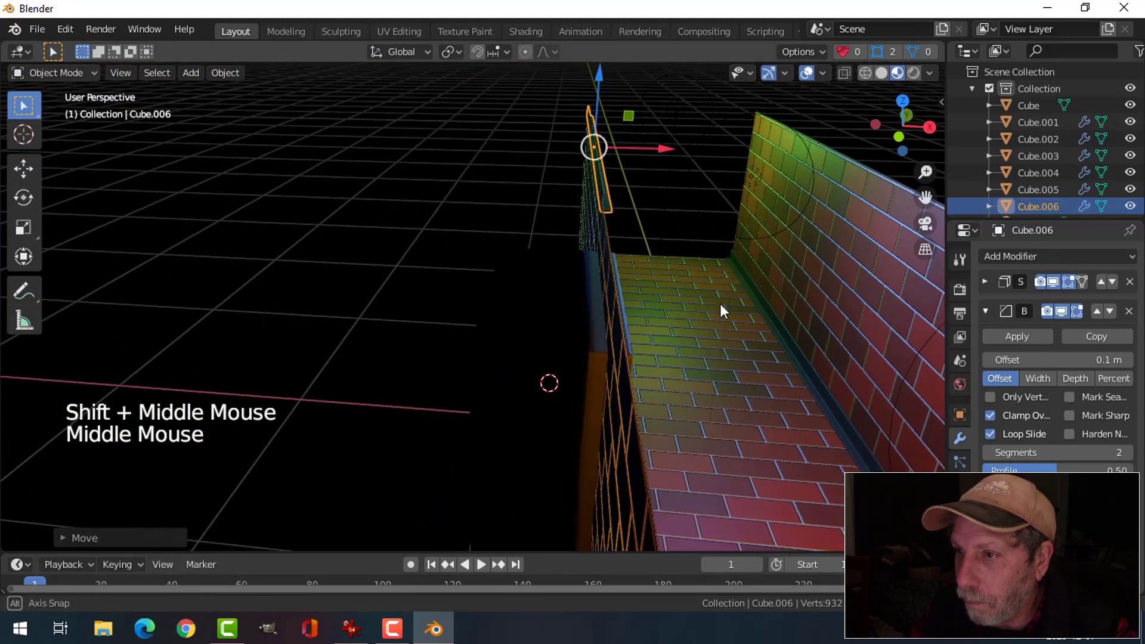
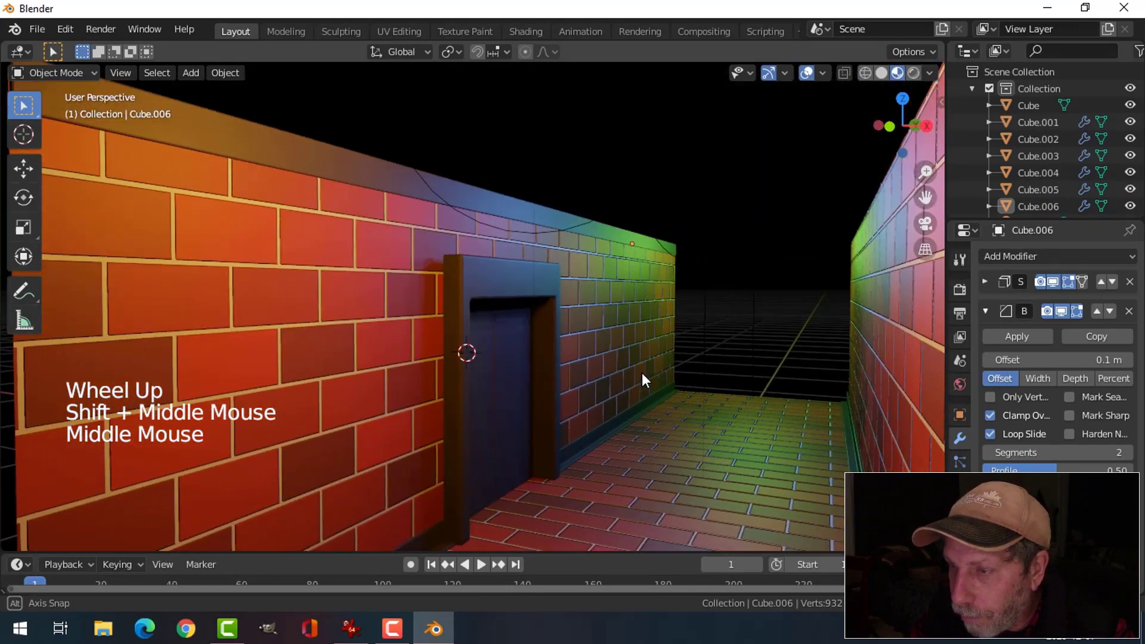
# - Orbit around the corridor walls to inspect the top trim and the wall's outer face
pyautogui.scroll(3)
pyautogui.middleClick(690, 405)
pyautogui.middleClick(704, 423)
pyautogui.scroll(-3)
pyautogui.middleClick(708, 418)
pyautogui.middleClick(708, 433)
pyautogui.middleClick(707, 404)
pyautogui.middleClick(691, 379)
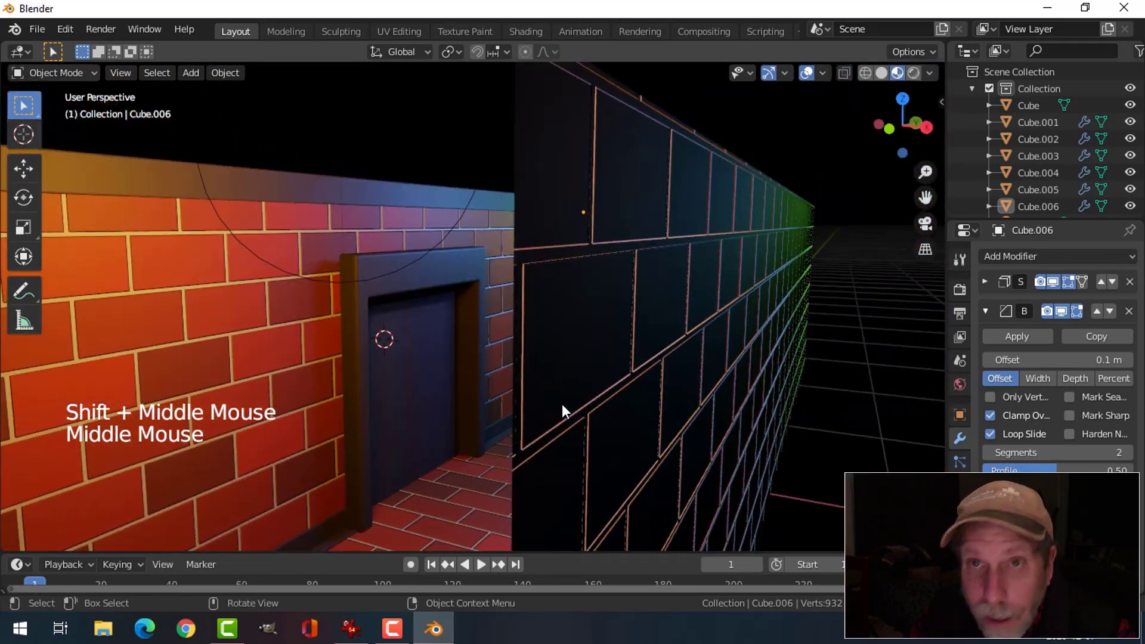
pyautogui.middleClick(577, 409)
pyautogui.scroll(3)
pyautogui.middleClick(658, 400)
pyautogui.middleClick(662, 403)
pyautogui.scroll(-3)
# - Return from Shading to the Layout workspace with the brick Cube active
pyautogui.middleClick(613, 389)
pyautogui.click(536, 276)
pyautogui.click(289, 307)
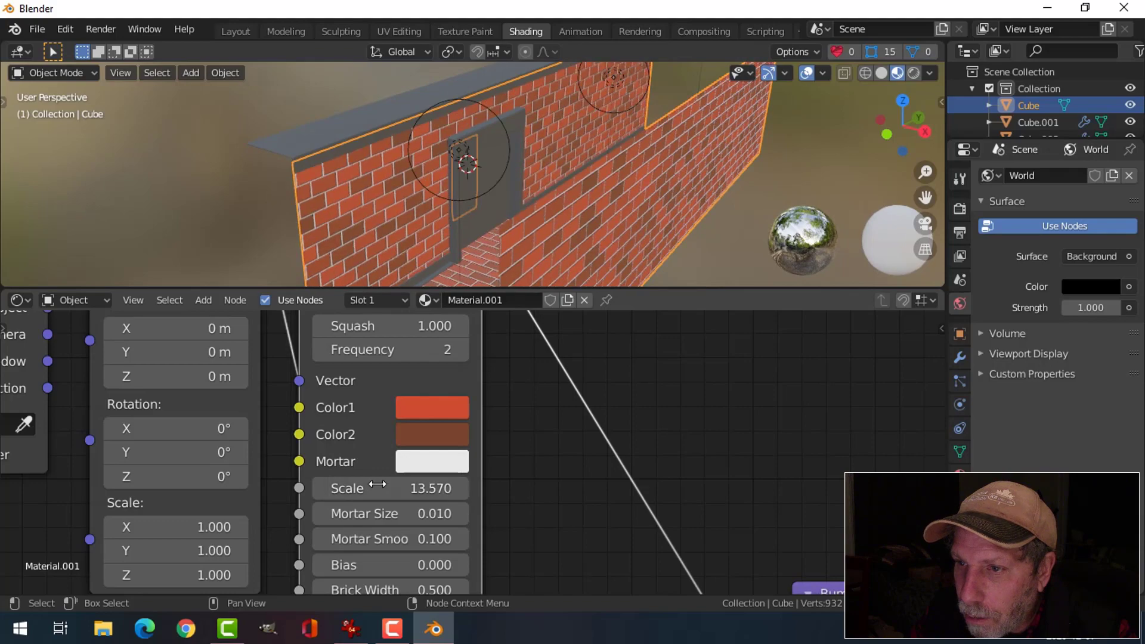
pyautogui.click(235, 39)
pyautogui.press('alt+a')
# - Orbit around and down the lit corridor toward the wall's end corner
pyautogui.middleClick(648, 371)
pyautogui.middleClick(648, 371)
pyautogui.middleClick(656, 384)
pyautogui.middleClick(675, 372)
pyautogui.middleClick(660, 379)
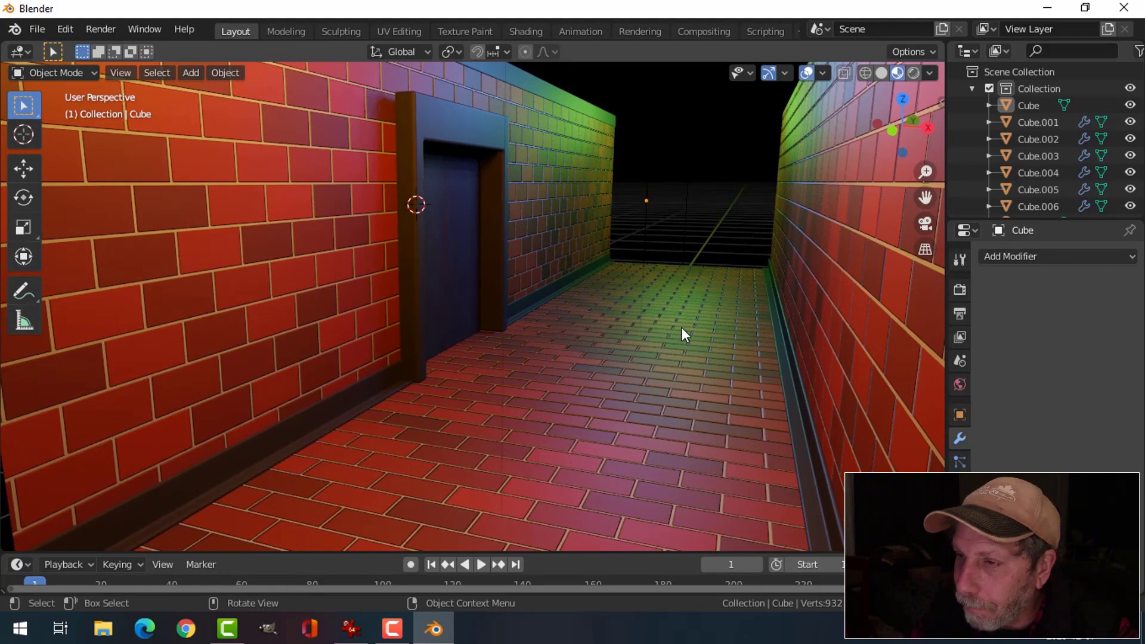
pyautogui.scroll(-3)
pyautogui.middleClick(675, 333)
pyautogui.middleClick(682, 362)
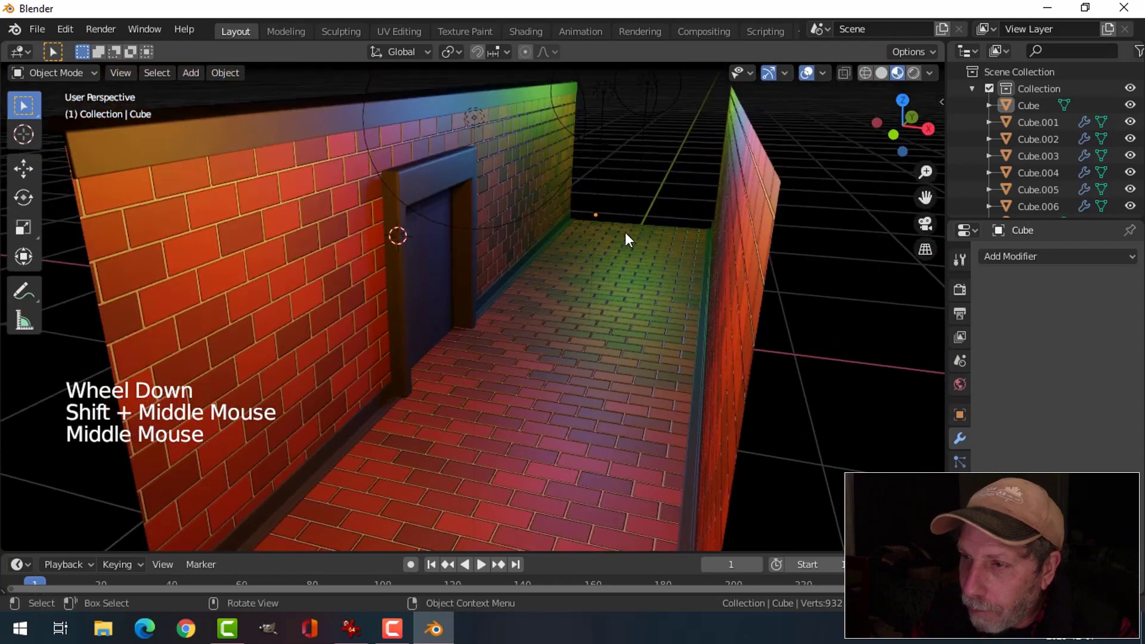
pyautogui.middleClick(678, 272)
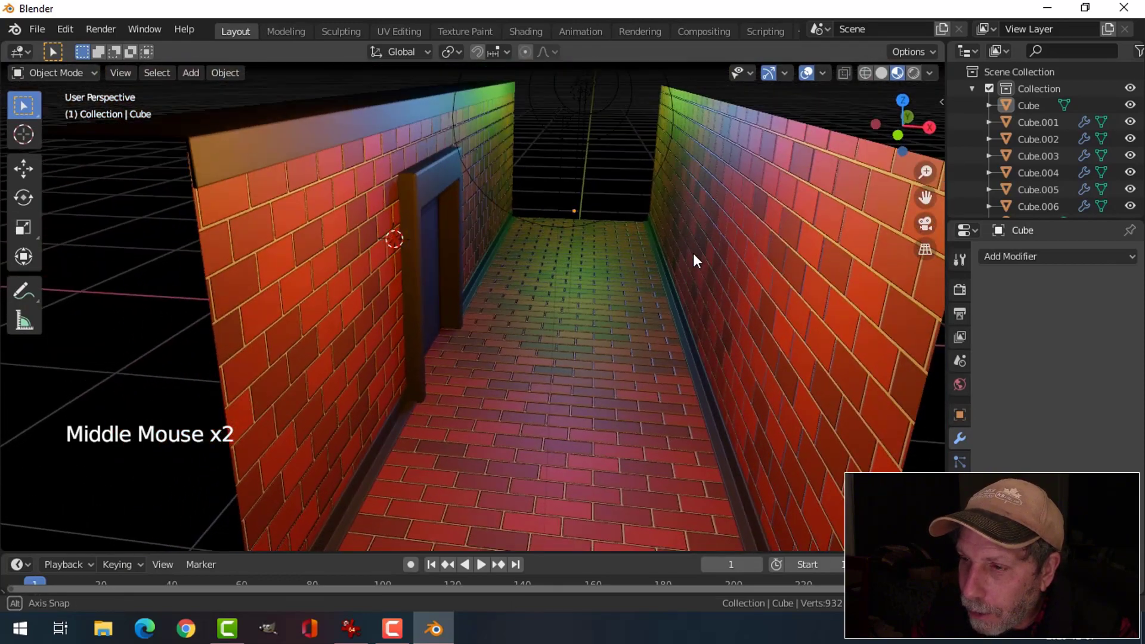
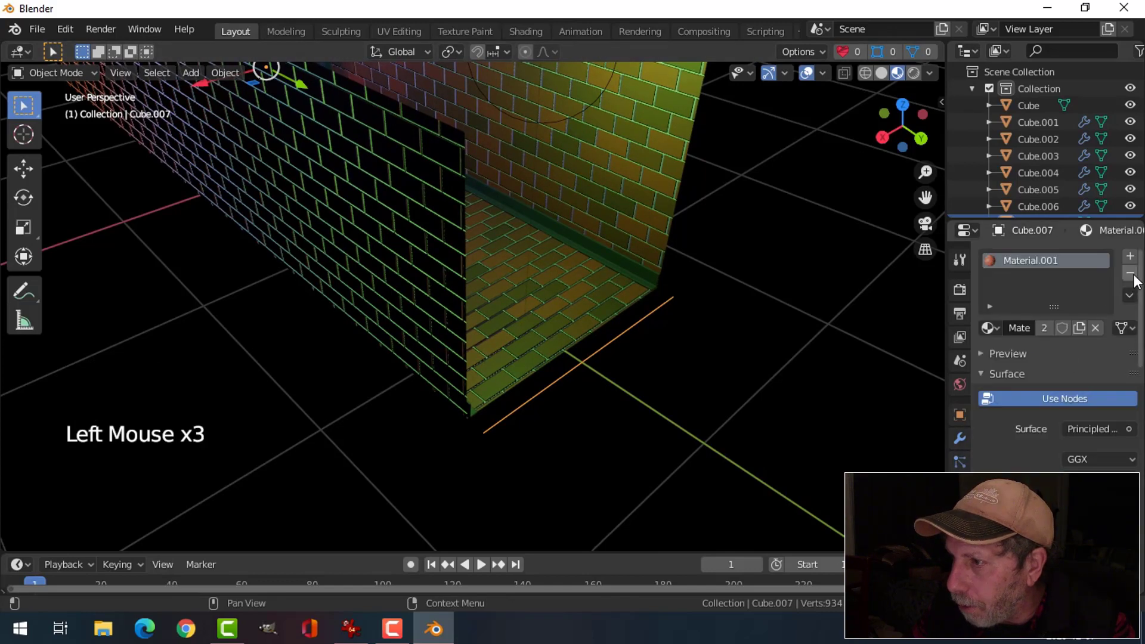
# - Assign the green Material.002 to the new corner piece Cube.007
pyautogui.click(998, 337)
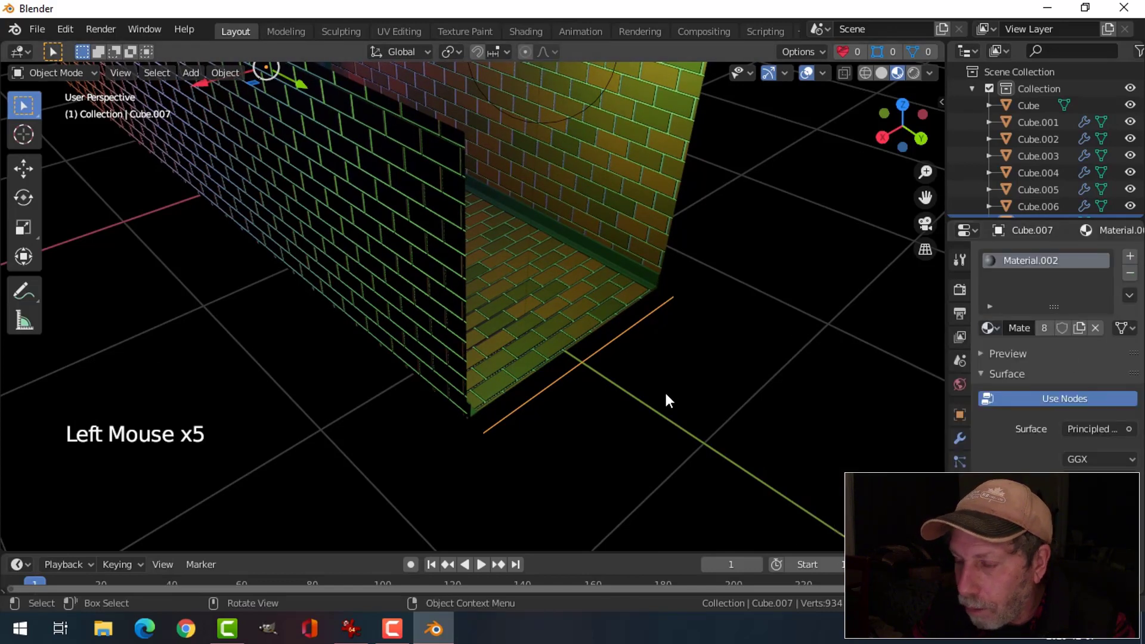
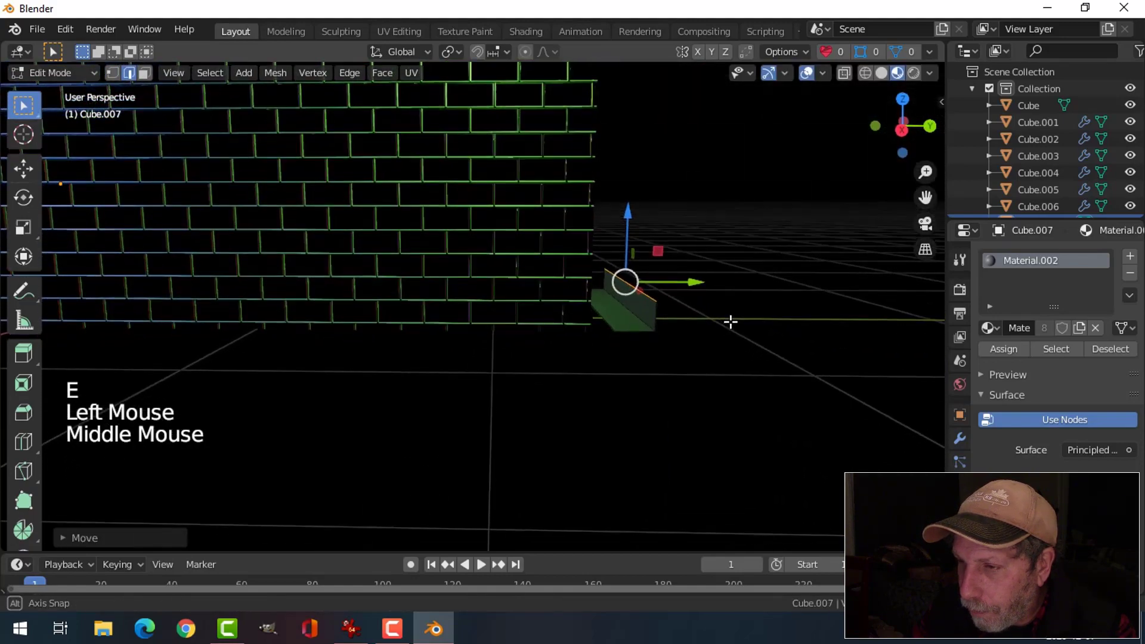
# - Leave Edit Mode on the angled trim Cube.007 and add an Array modifier to repeat it
pyautogui.click(640, 215)
pyautogui.press('Tab')
pyautogui.middleClick(739, 336)
pyautogui.click(960, 442)
pyautogui.click(1016, 260)
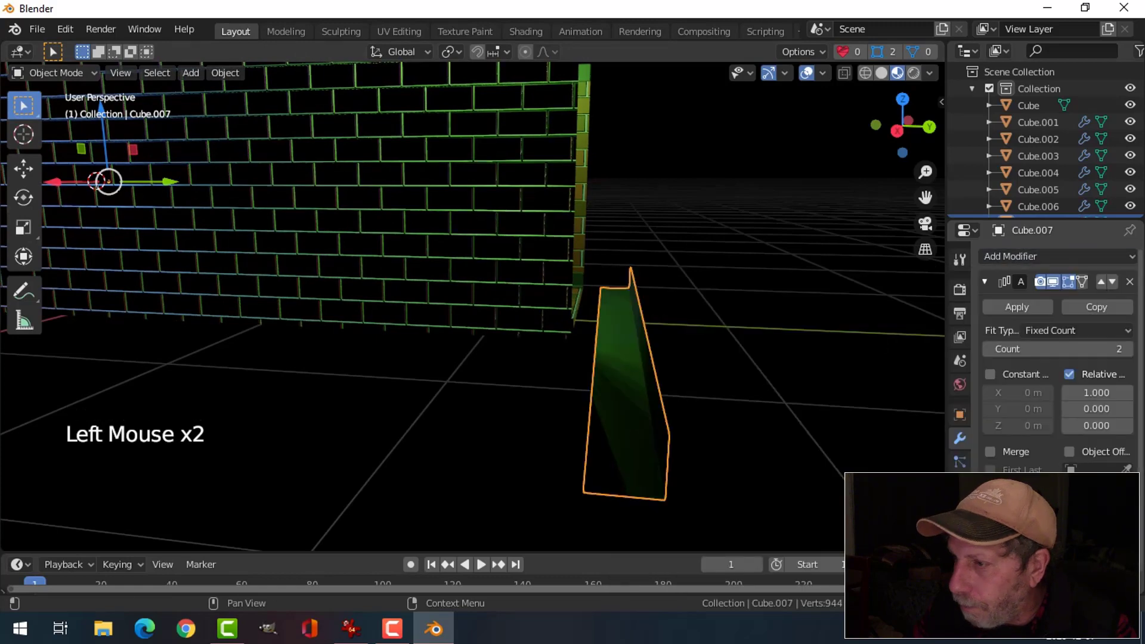
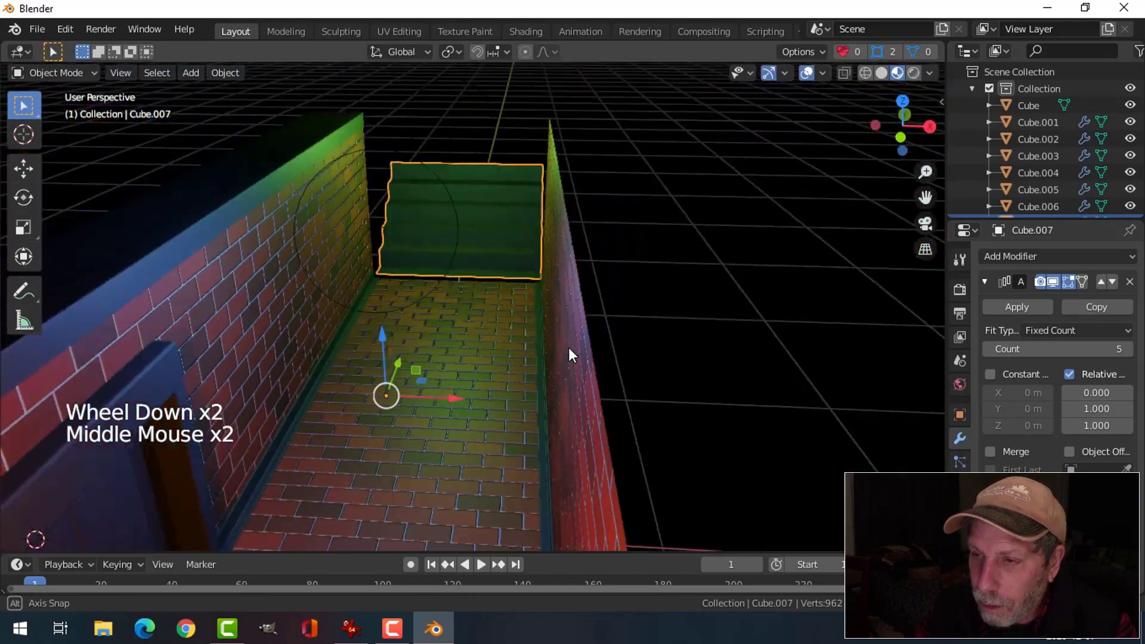
# - Scale the stepped green trim down slightly
pyautogui.press('s')
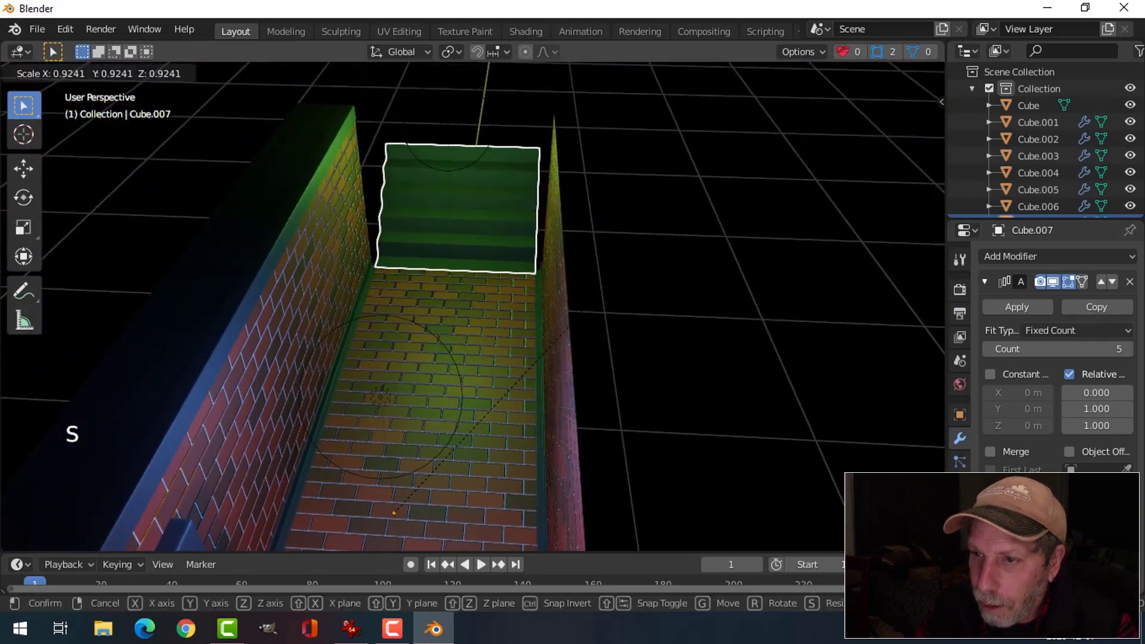
pyautogui.middleClick(606, 348)
pyautogui.middleClick(605, 339)
pyautogui.middleClick(611, 354)
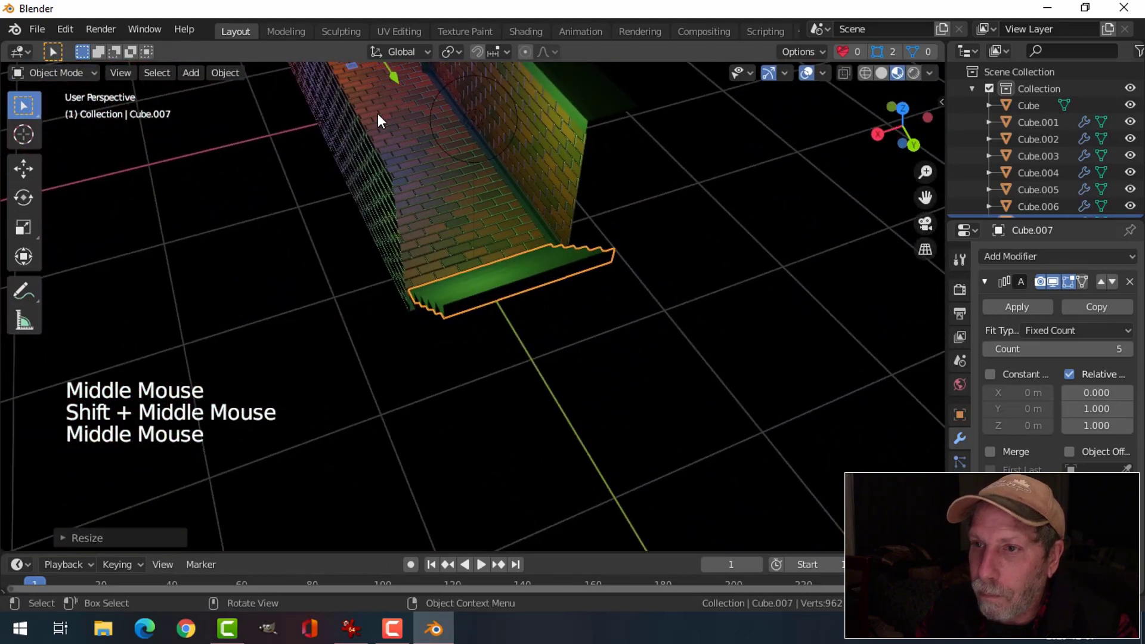
# - Set Cube.007's origin to its geometry and apply its five-count Array modifier
pyautogui.click(240, 78)
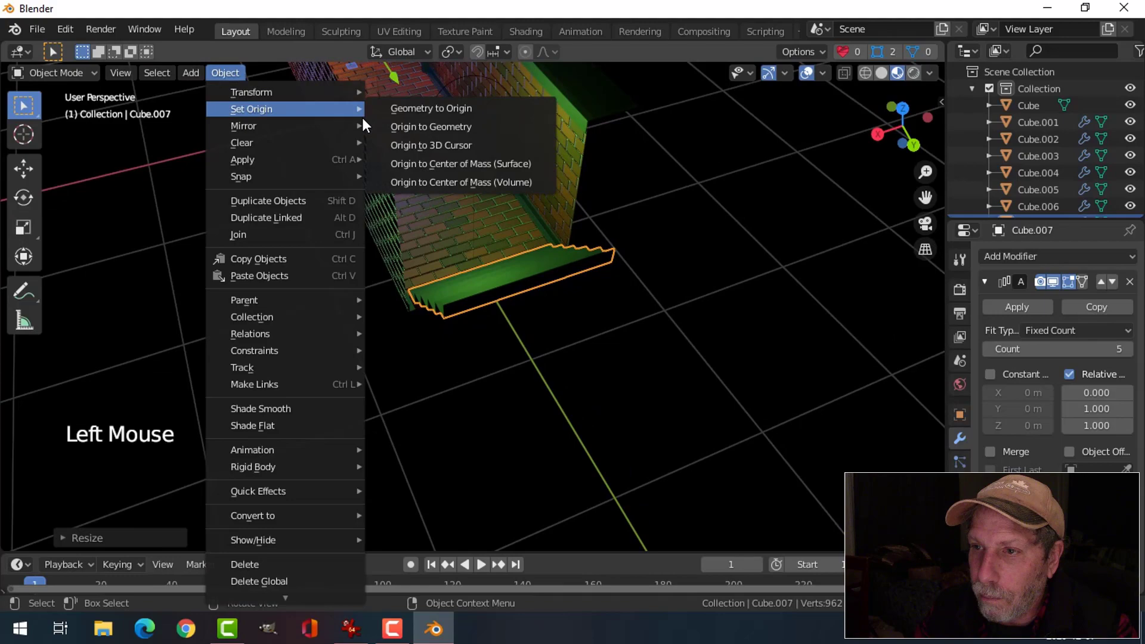
pyautogui.middleClick(619, 262)
pyautogui.middleClick(584, 298)
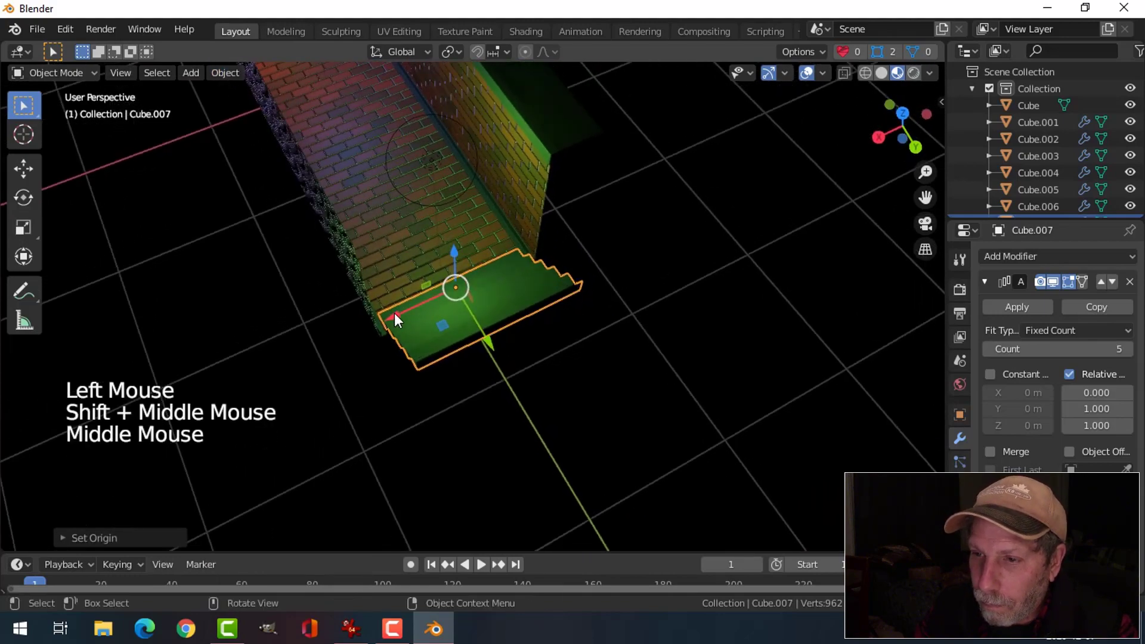
pyautogui.click(400, 324)
pyautogui.middleClick(562, 320)
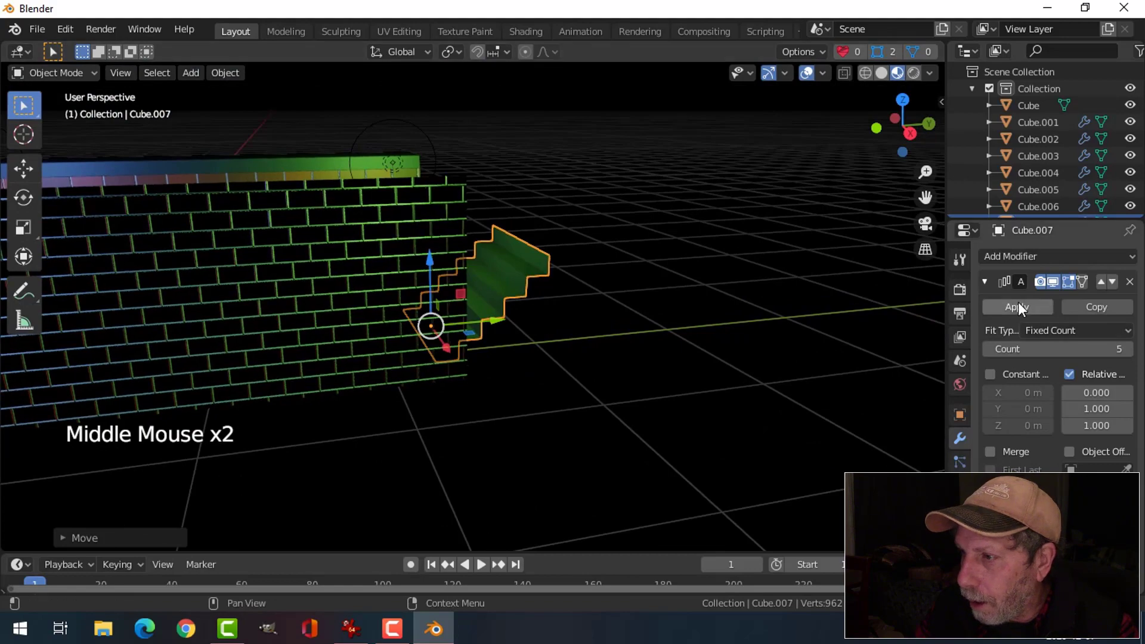
pyautogui.click(1023, 313)
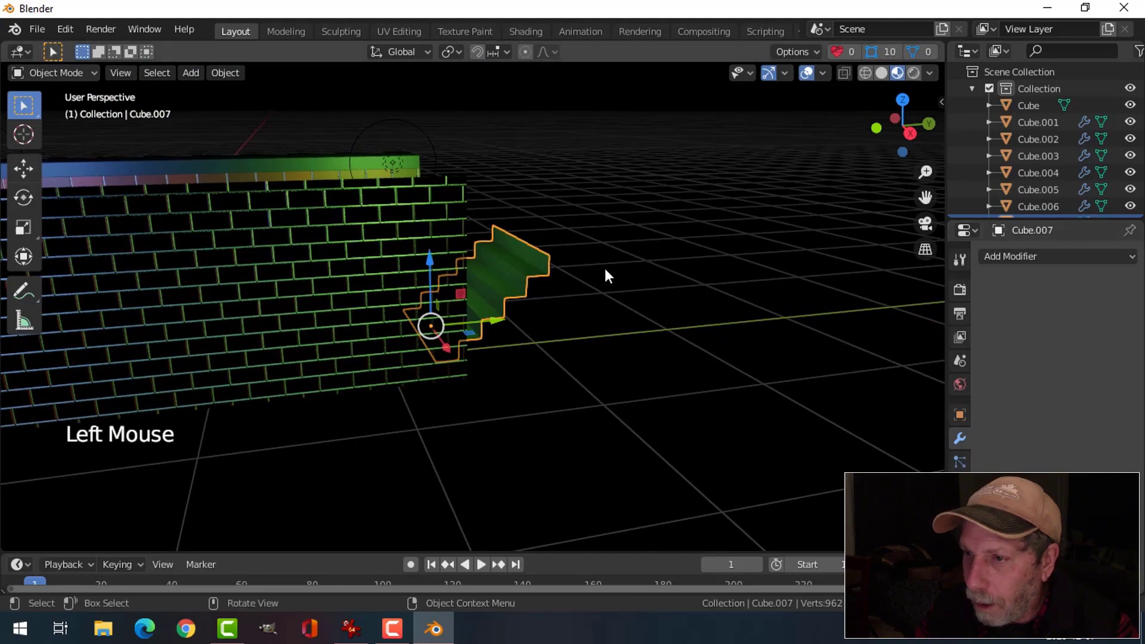
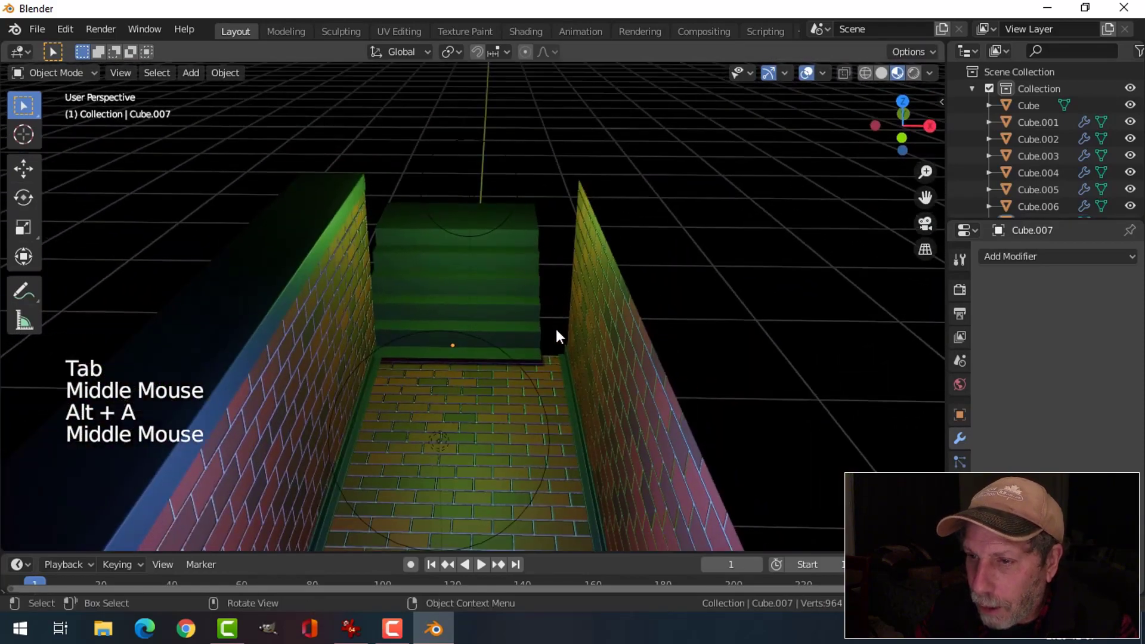
# - Orbit around the corridor and select the Cube wall block at its far end
pyautogui.click(504, 299)
pyautogui.middleClick(549, 325)
pyautogui.scroll(-3)
pyautogui.middleClick(540, 340)
pyautogui.middleClick(534, 347)
pyautogui.click(476, 227)
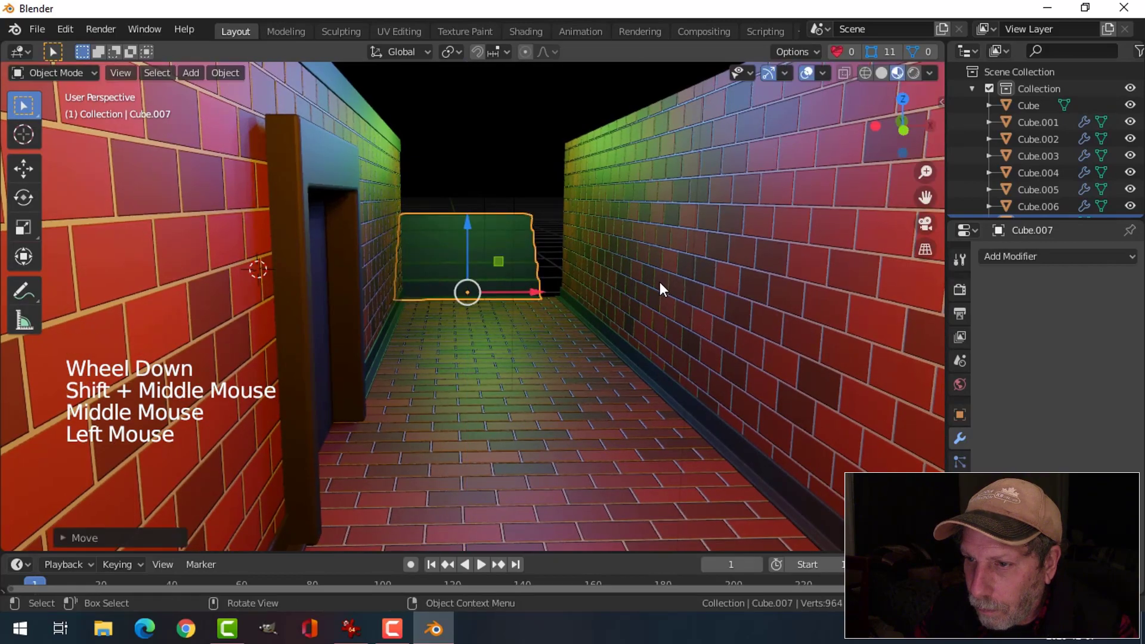
# - Enter Edit Mode on the wall mesh and orbit to look down over the stairs and wall
pyautogui.press('alt+a')
pyautogui.middleClick(632, 323)
pyautogui.scroll(3)
pyautogui.middleClick(579, 362)
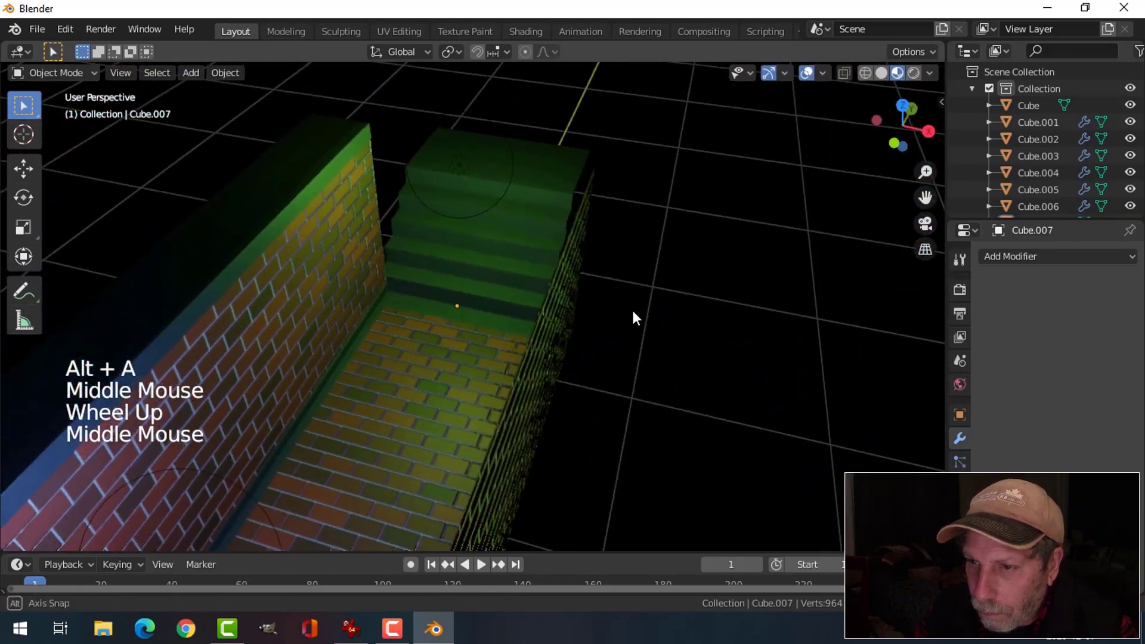
pyautogui.scroll(3)
pyautogui.middleClick(555, 354)
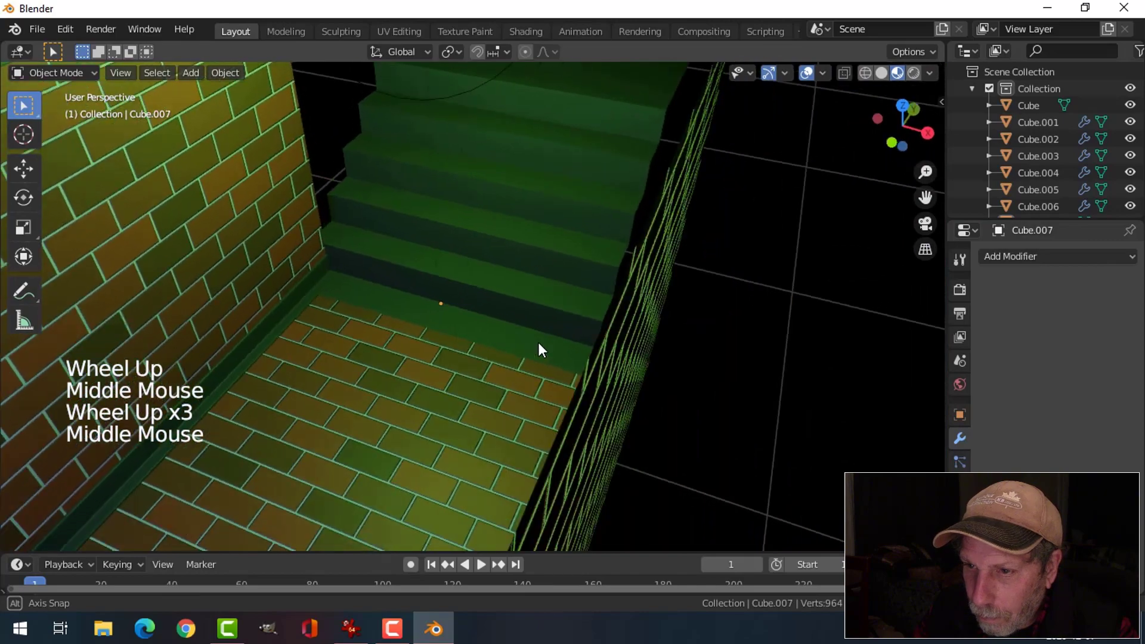
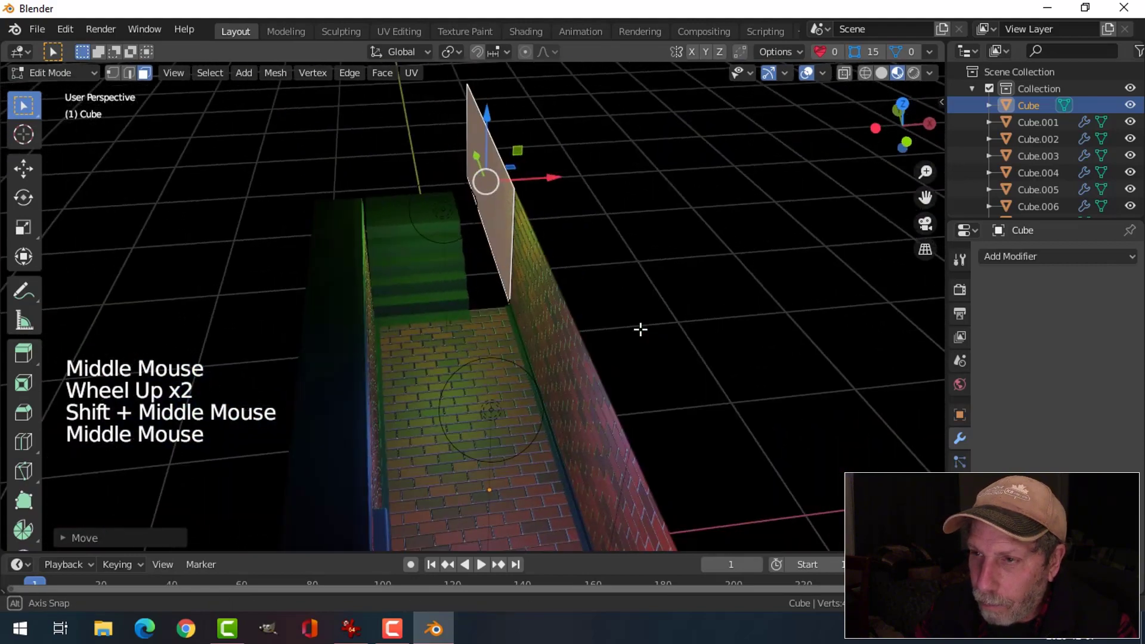
# - Rotate the end face of the right brick wall where it meets the stairs
pyautogui.press('r')
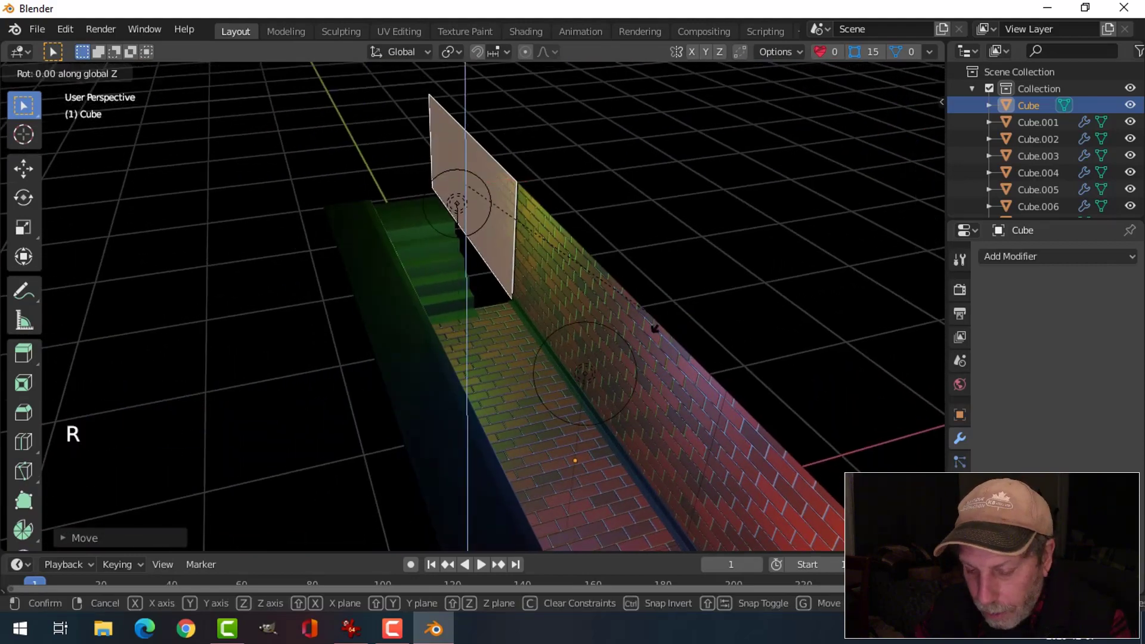
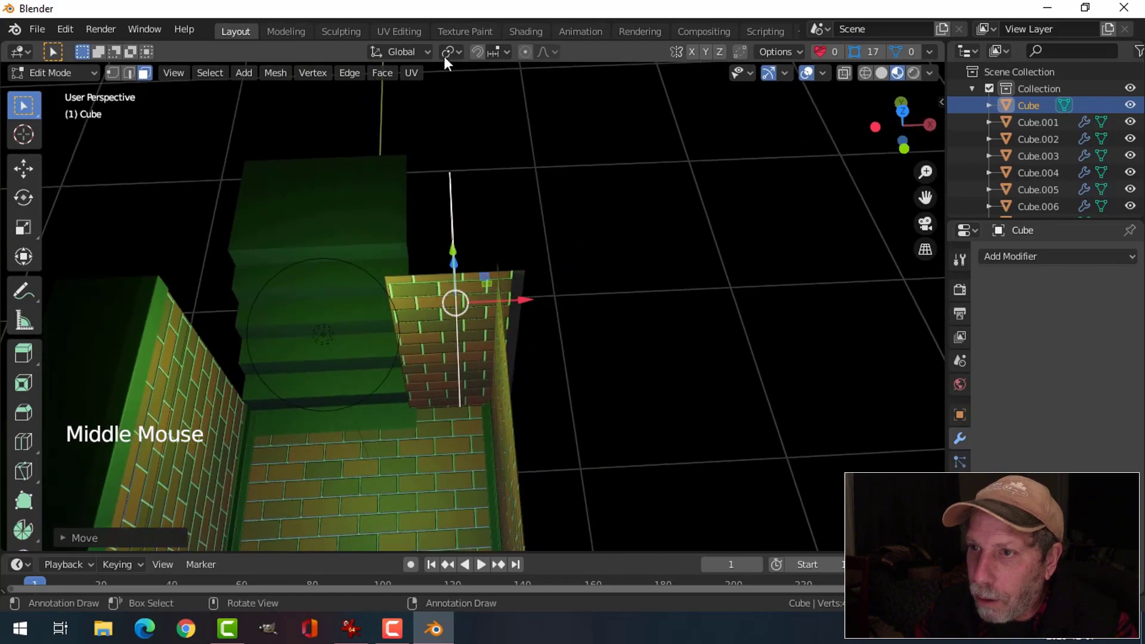
# - Set snapping to Edge and select the wall faces to duplicate in Edit Mode
pyautogui.click(488, 57)
pyautogui.click(499, 56)
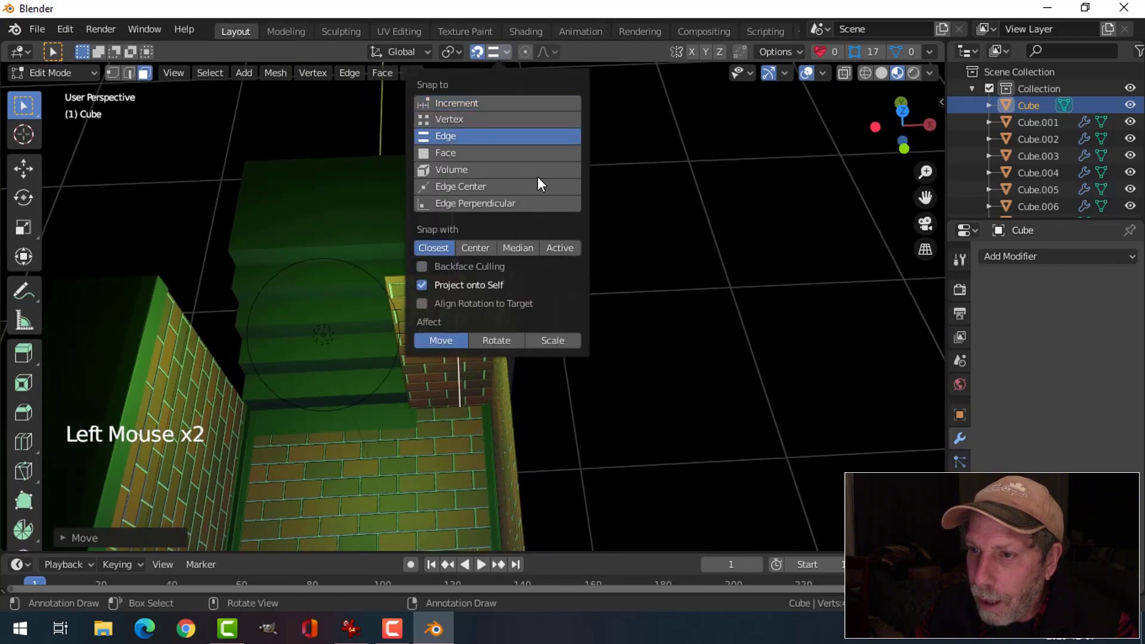
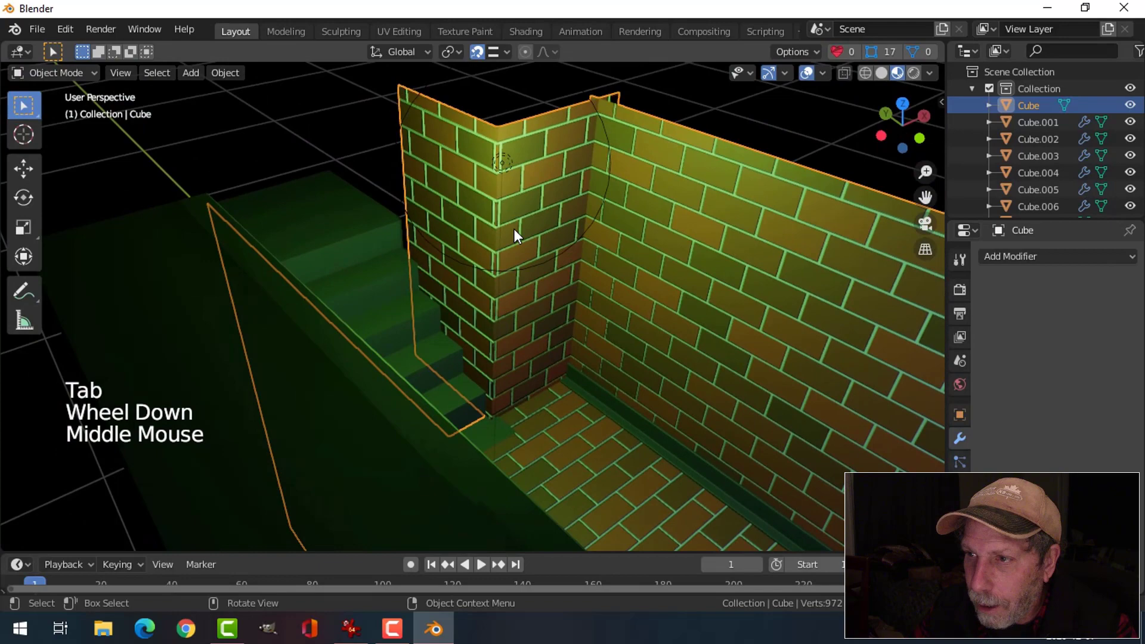
pyautogui.press('alt+a')
pyautogui.middleClick(578, 241)
pyautogui.scroll(-3)
pyautogui.middleClick(545, 282)
pyautogui.click(515, 208)
pyautogui.middleClick(582, 260)
pyautogui.middleClick(596, 266)
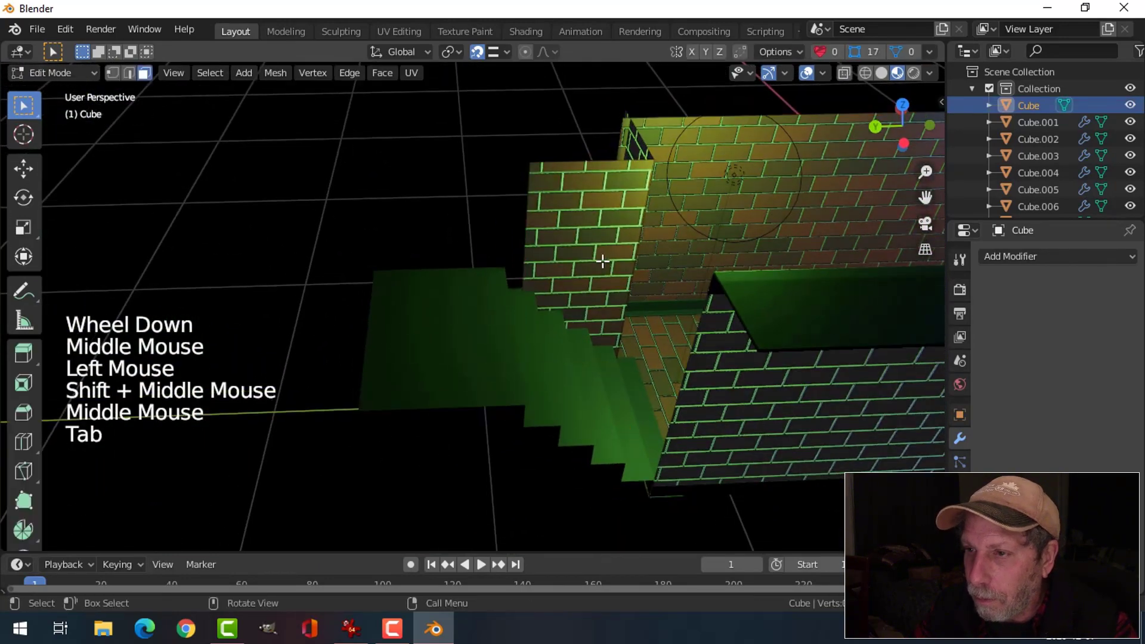
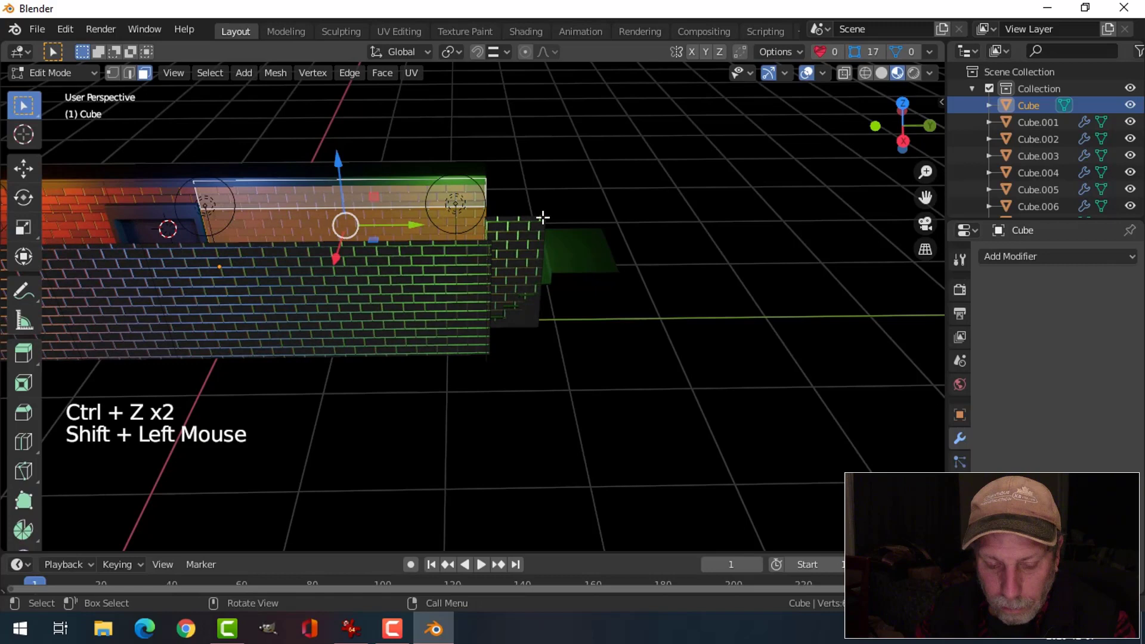
# - Merge the vertices, snap the duplicated wall section past the stairs, and return to Object Mode
pyautogui.press('a')
pyautogui.press('m')
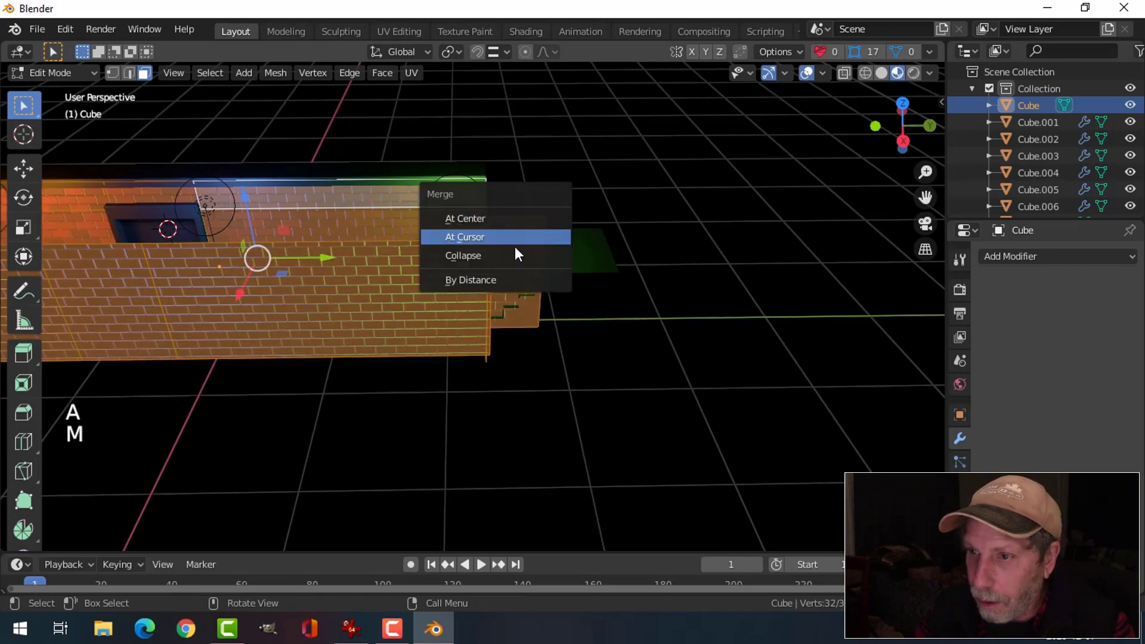
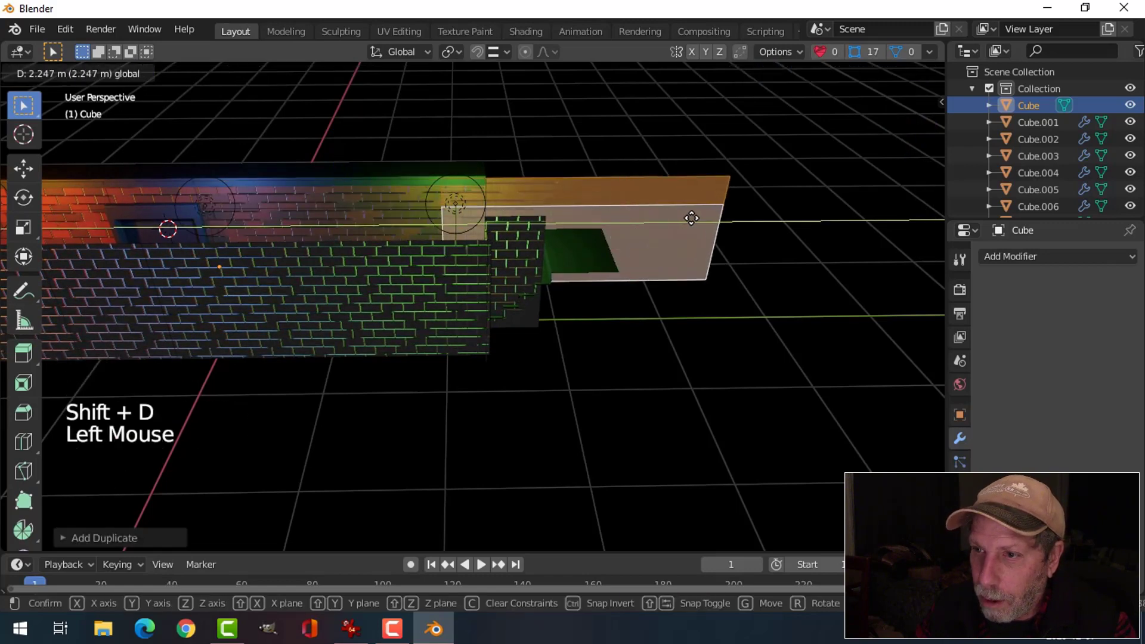
pyautogui.click(488, 57)
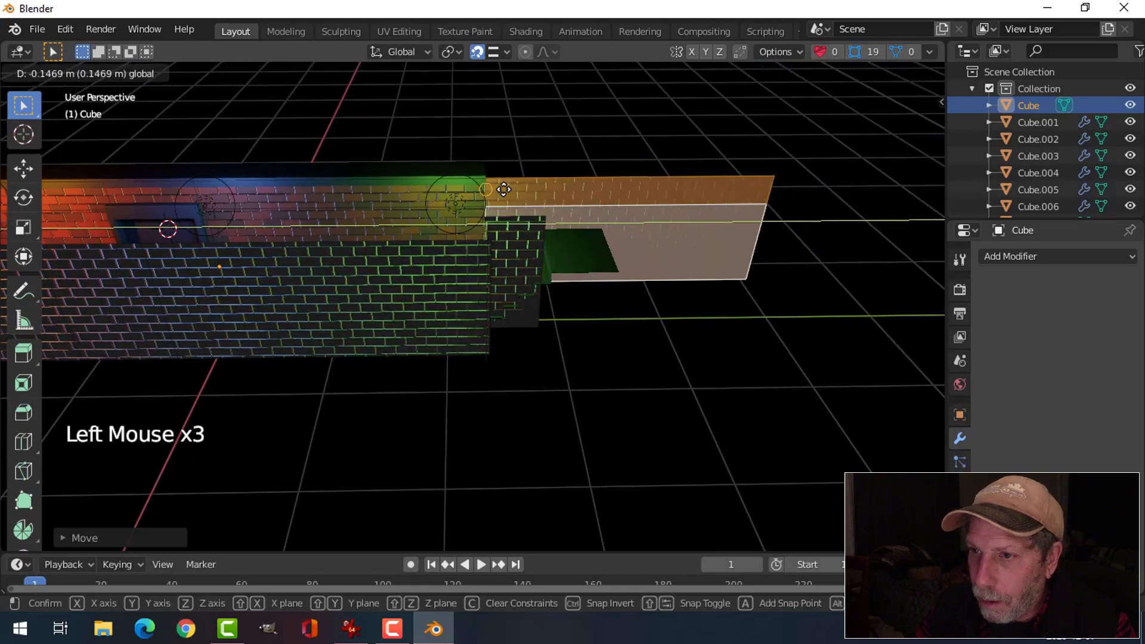
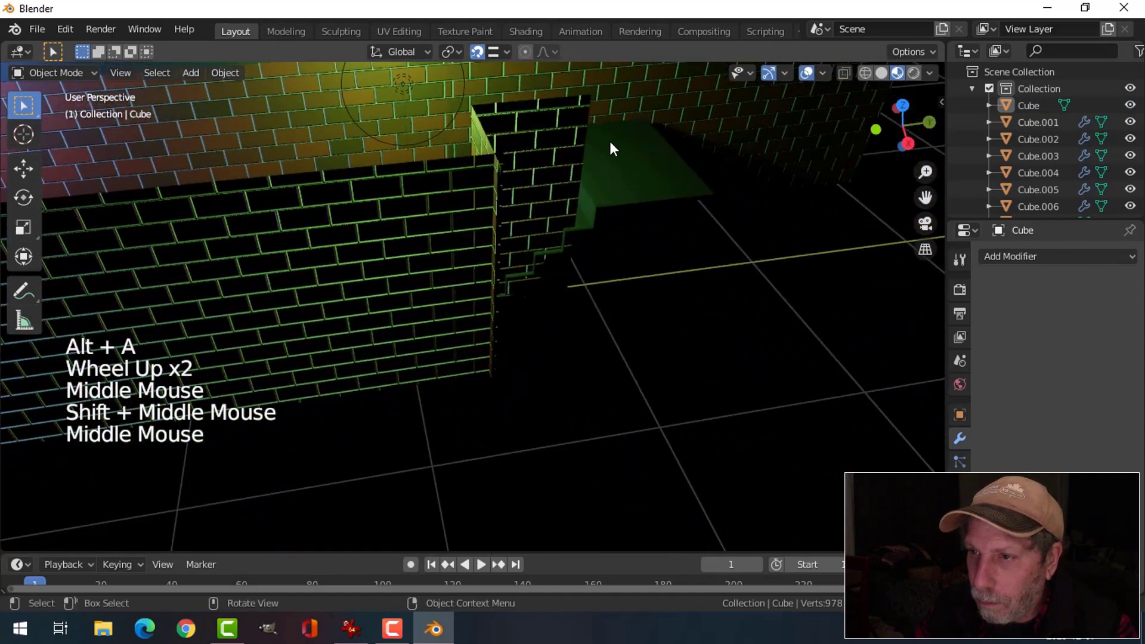
pyautogui.middleClick(586, 196)
pyautogui.middleClick(549, 243)
pyautogui.click(459, 223)
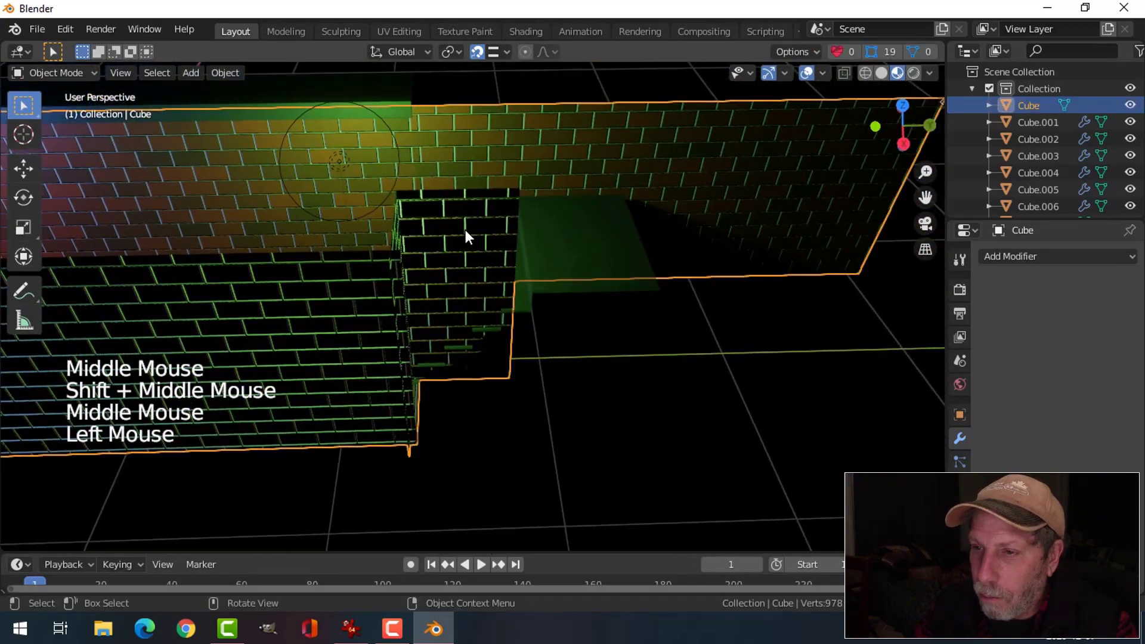
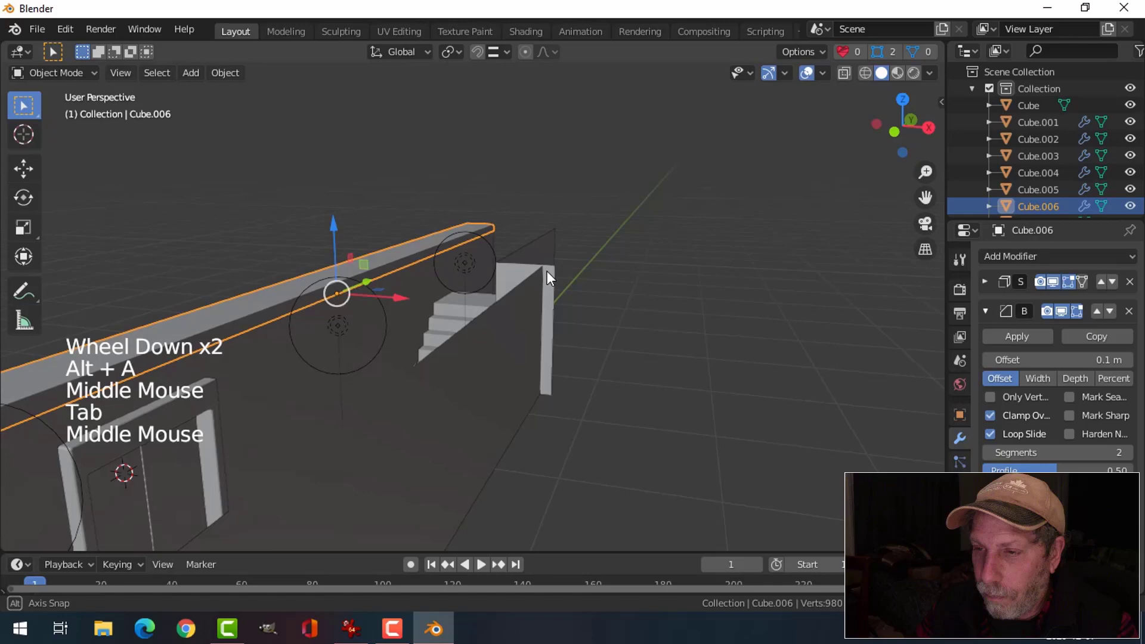
# - Orbit inside the corridor to inspect where the side wall meets the staircase
pyautogui.scroll(-3)
pyautogui.middleClick(508, 311)
pyautogui.press('alt+a')
pyautogui.middleClick(559, 312)
pyautogui.scroll(-3)
pyautogui.middleClick(513, 343)
pyautogui.scroll(3)
pyautogui.middleClick(536, 317)
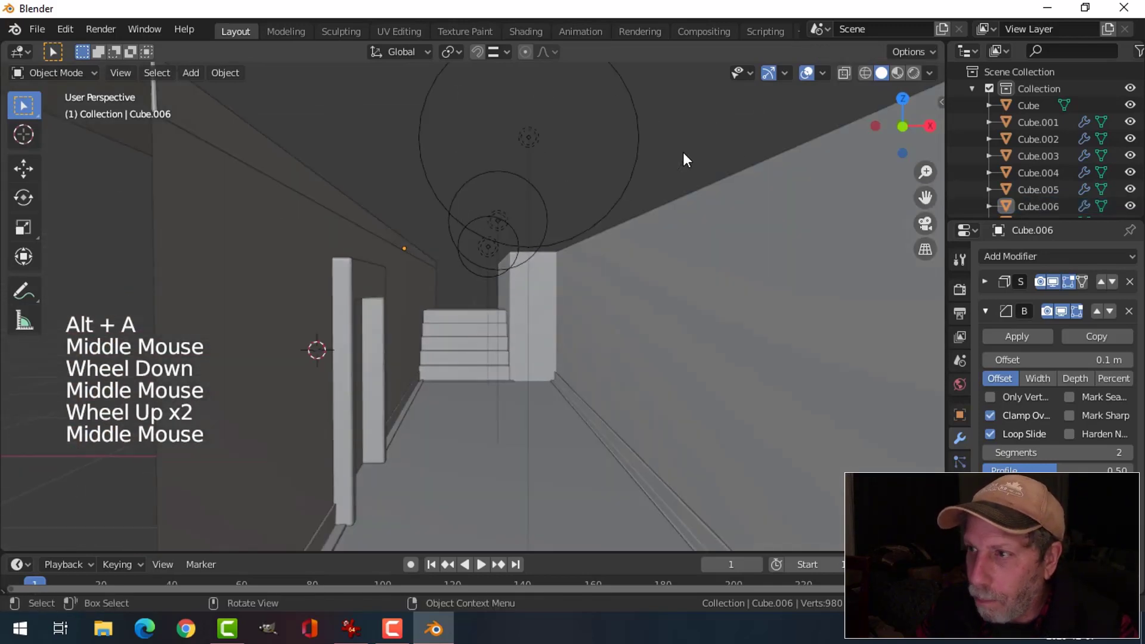
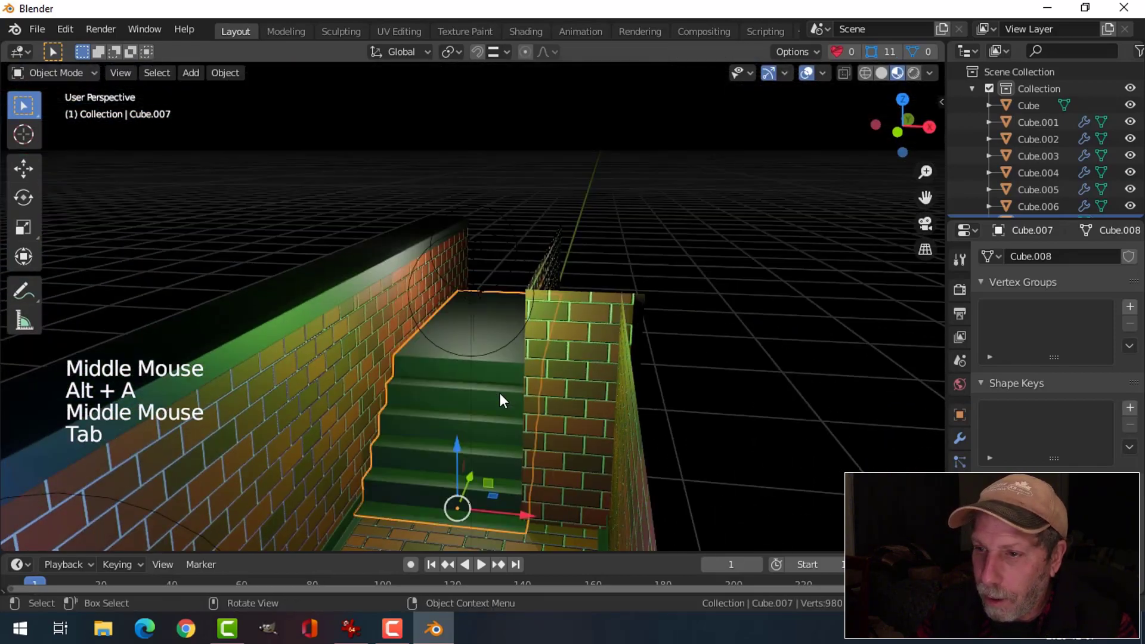
# - Select the Point.003 light and move it above the wall over the stairway
pyautogui.scroll(-3)
pyautogui.press('alt+a')
pyautogui.middleClick(556, 384)
pyautogui.middleClick(538, 397)
pyautogui.scroll(3)
pyautogui.click(478, 317)
pyautogui.middleClick(533, 340)
pyautogui.click(496, 184)
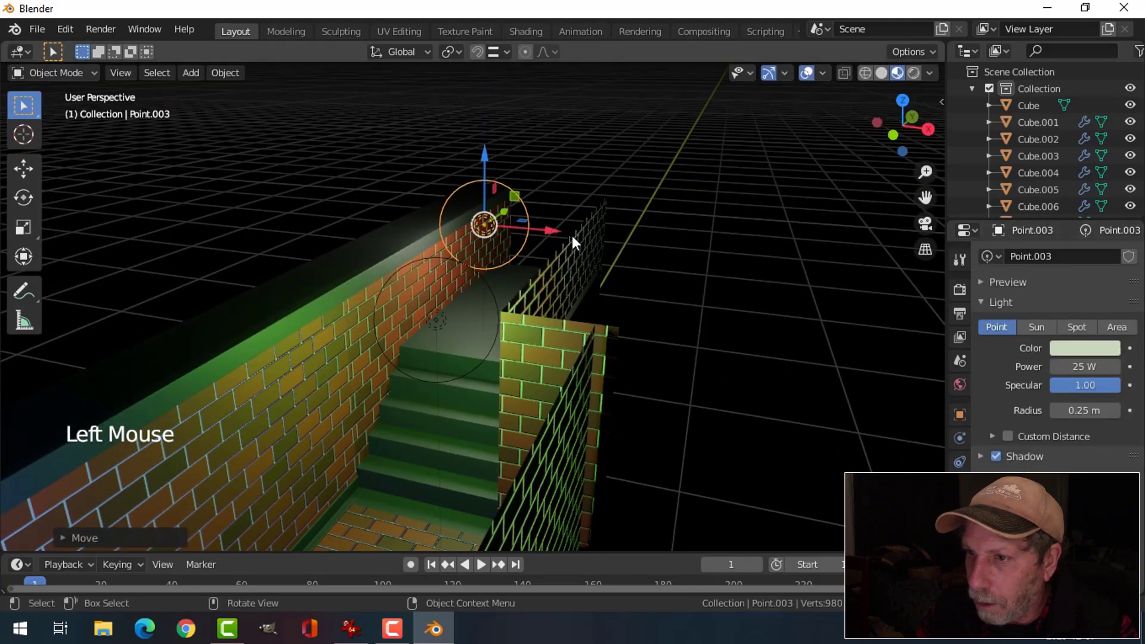
pyautogui.middleClick(667, 287)
pyautogui.click(587, 216)
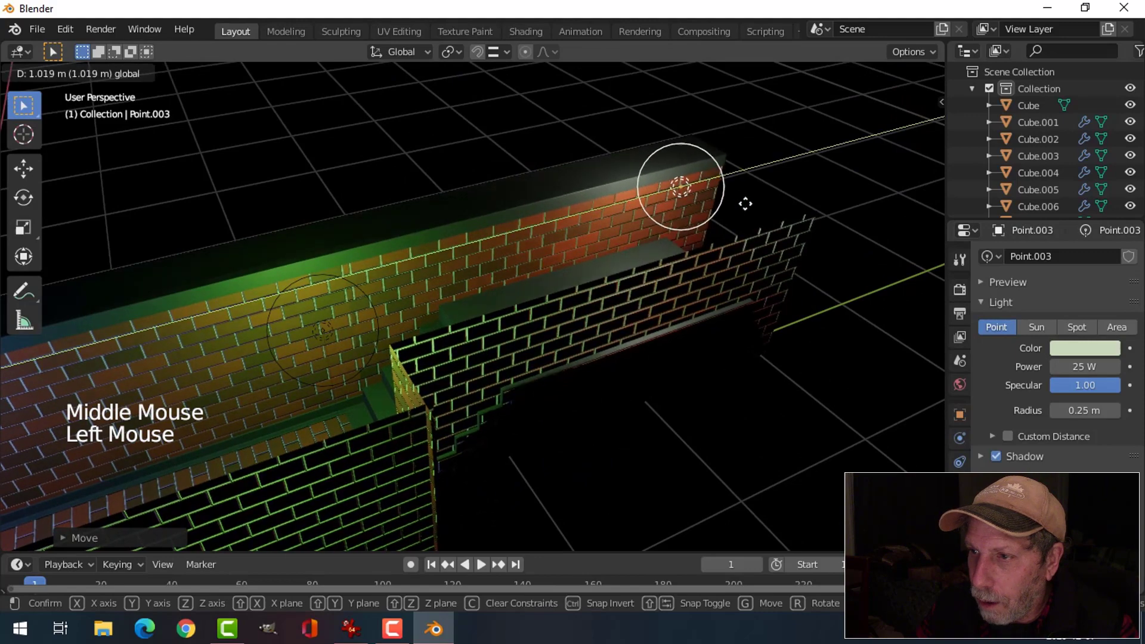
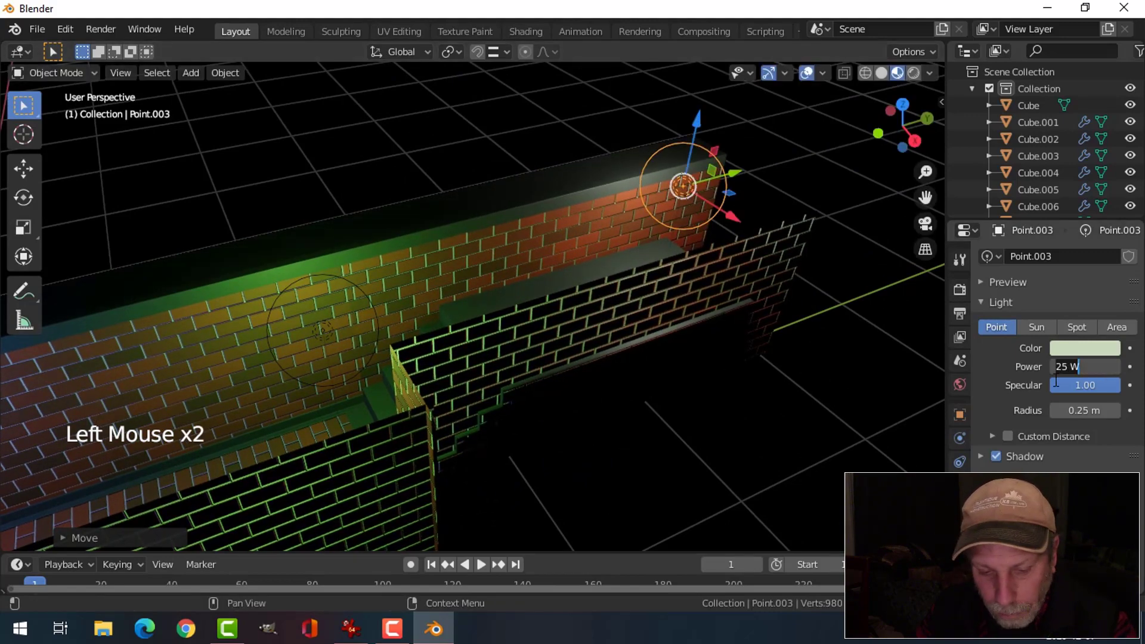
# - Orbit around the light and stairway to check the lighting from above the stairs
pyautogui.scroll(-3)
pyautogui.middleClick(567, 352)
pyautogui.middleClick(464, 406)
pyautogui.middleClick(663, 397)
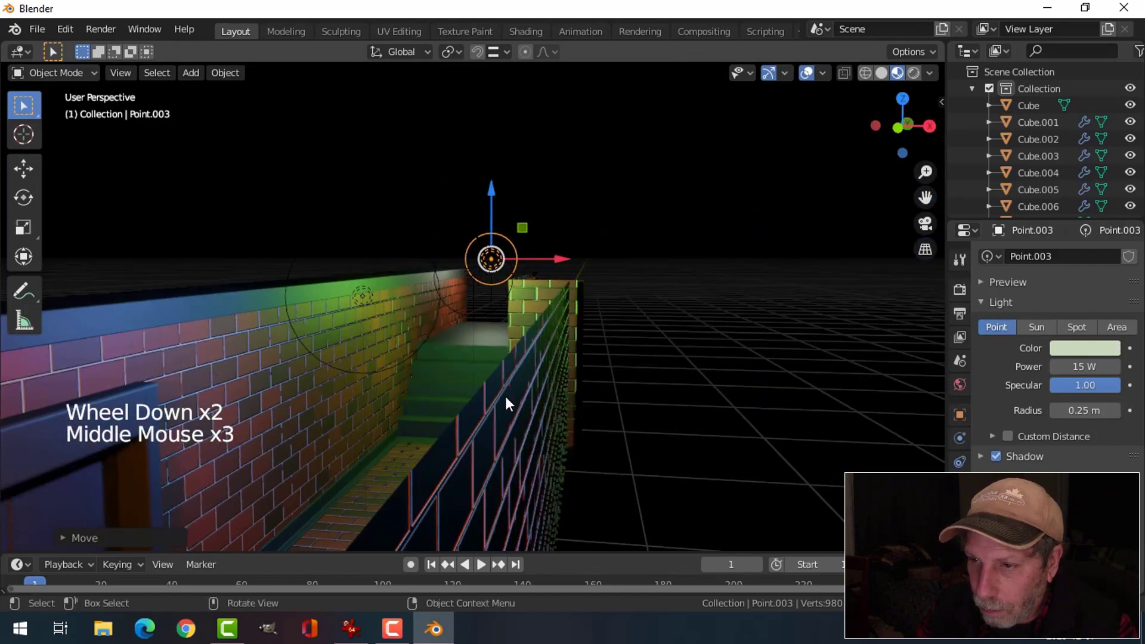
pyautogui.middleClick(538, 394)
pyautogui.middleClick(621, 381)
pyautogui.scroll(3)
pyautogui.middleClick(696, 397)
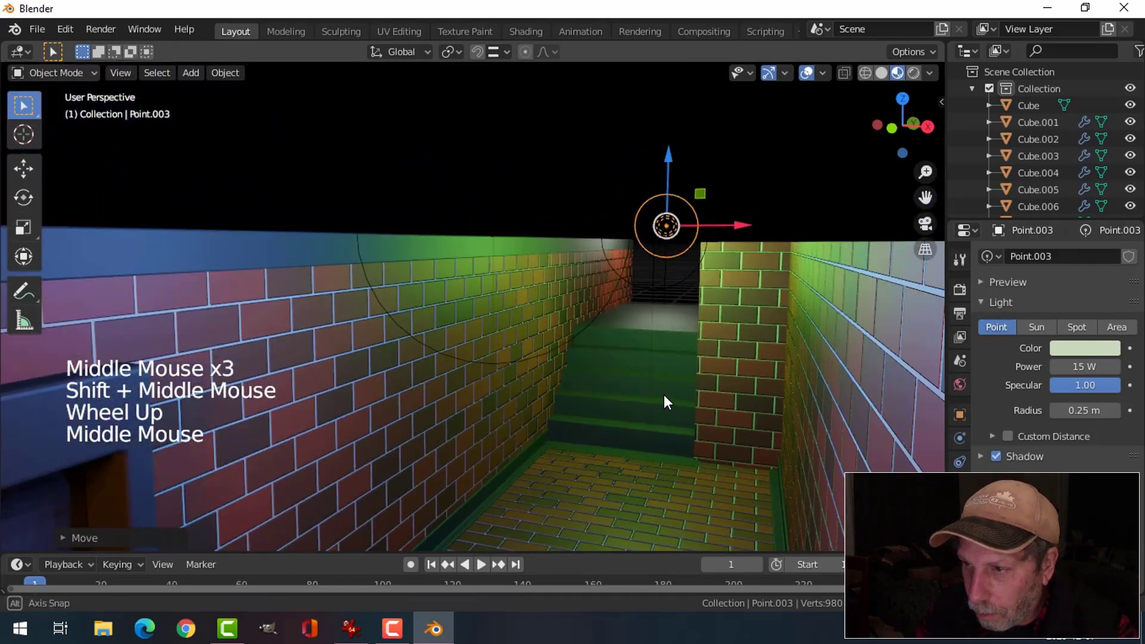
pyautogui.middleClick(674, 380)
pyautogui.middleClick(678, 368)
pyautogui.middleClick(686, 364)
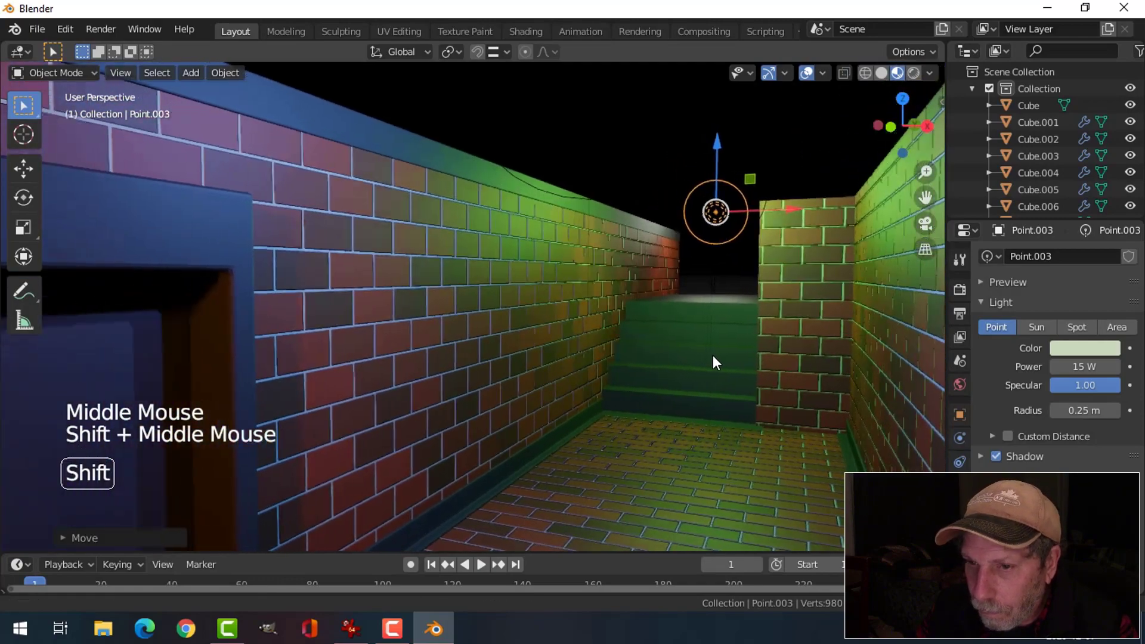
pyautogui.scroll(-3)
pyautogui.middleClick(732, 388)
pyautogui.middleClick(776, 390)
pyautogui.middleClick(782, 392)
pyautogui.middleClick(853, 350)
pyautogui.middleClick(802, 392)
pyautogui.middleClick(809, 423)
pyautogui.middleClick(707, 406)
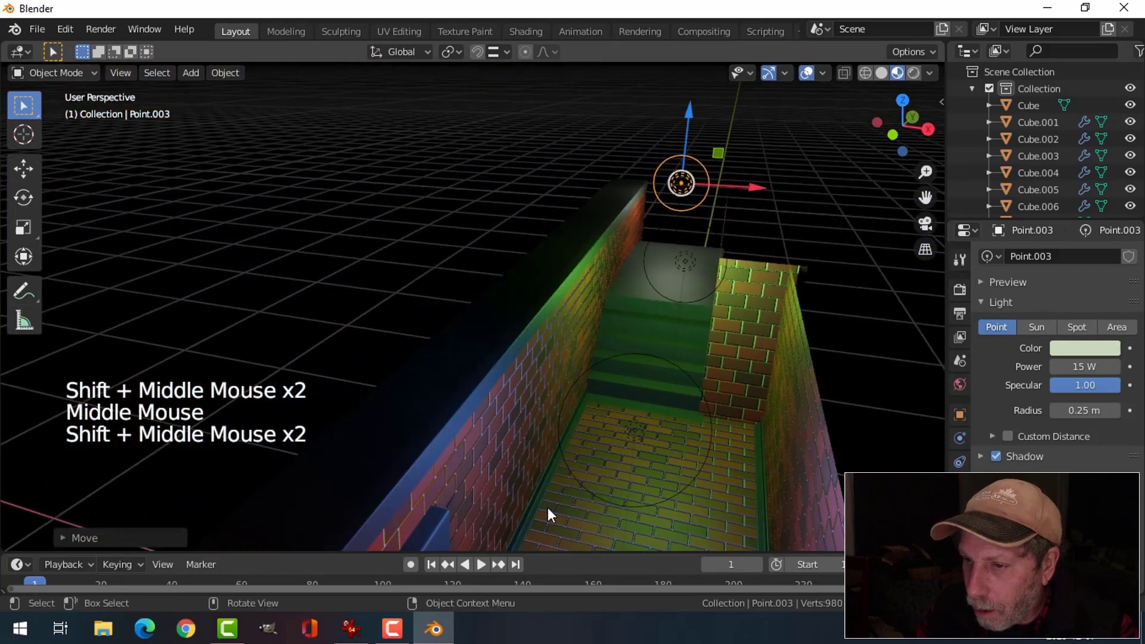
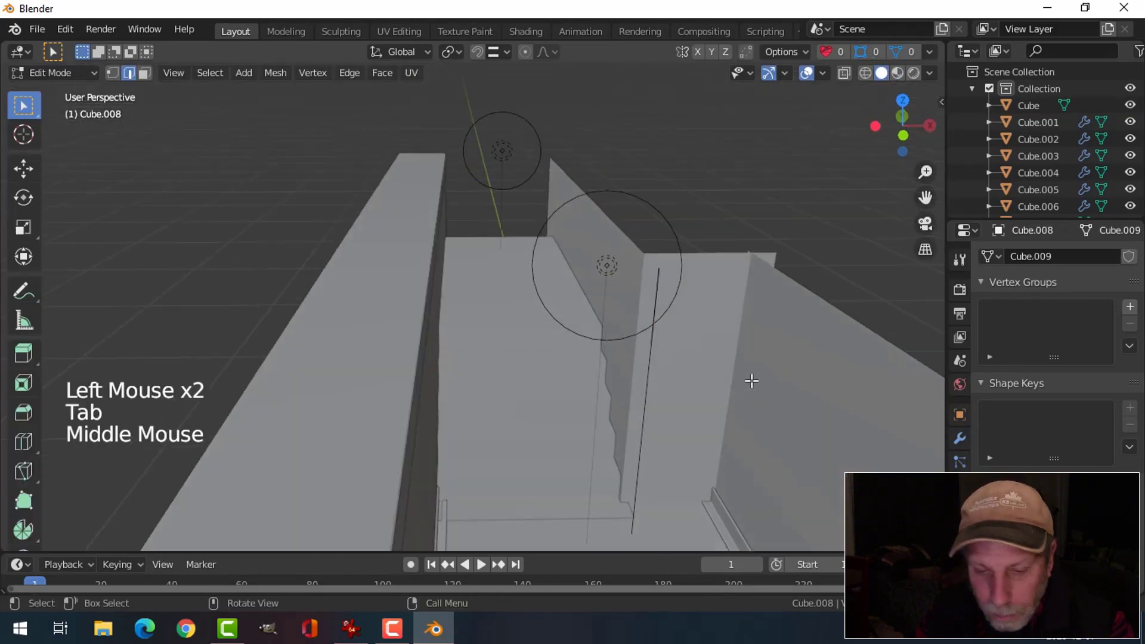
# - Dissolve the wall piece's extra edges and vertices into a thin vertical post, then leave Edit Mode
pyautogui.press('1')
pyautogui.scroll(3)
pyautogui.press('b')
pyautogui.press('x')
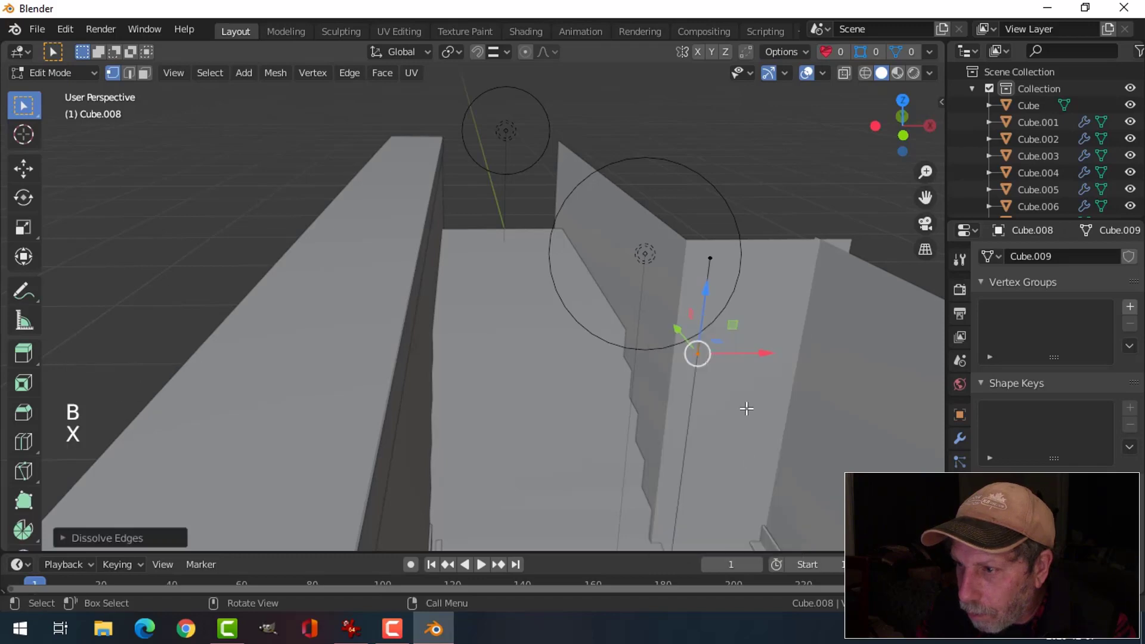
pyautogui.press('x')
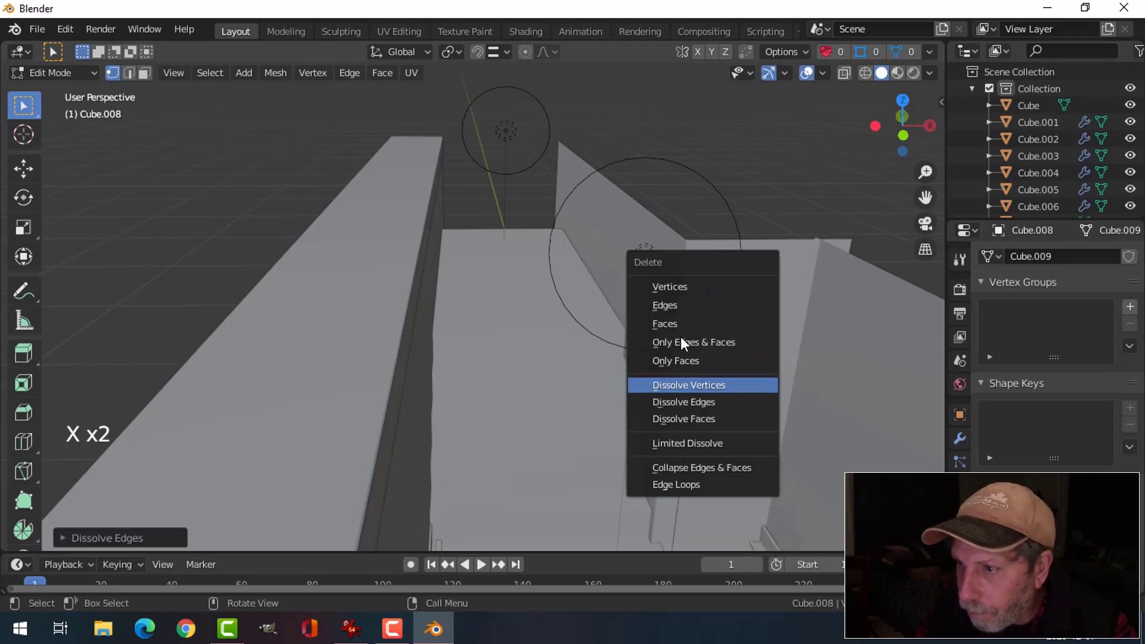
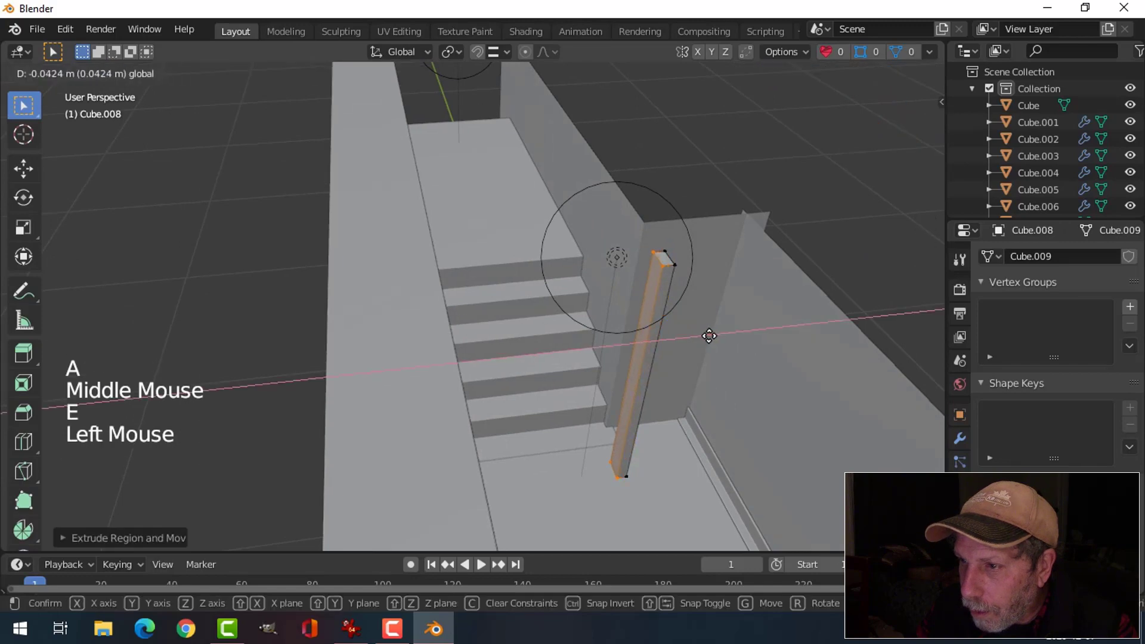
pyautogui.press('Tab')
# - Select the new post Cube.008 with the green trim and link the trim material onto it
pyautogui.middleClick(640, 450)
pyautogui.scroll(-3)
pyautogui.middleClick(540, 360)
pyautogui.middleClick(580, 356)
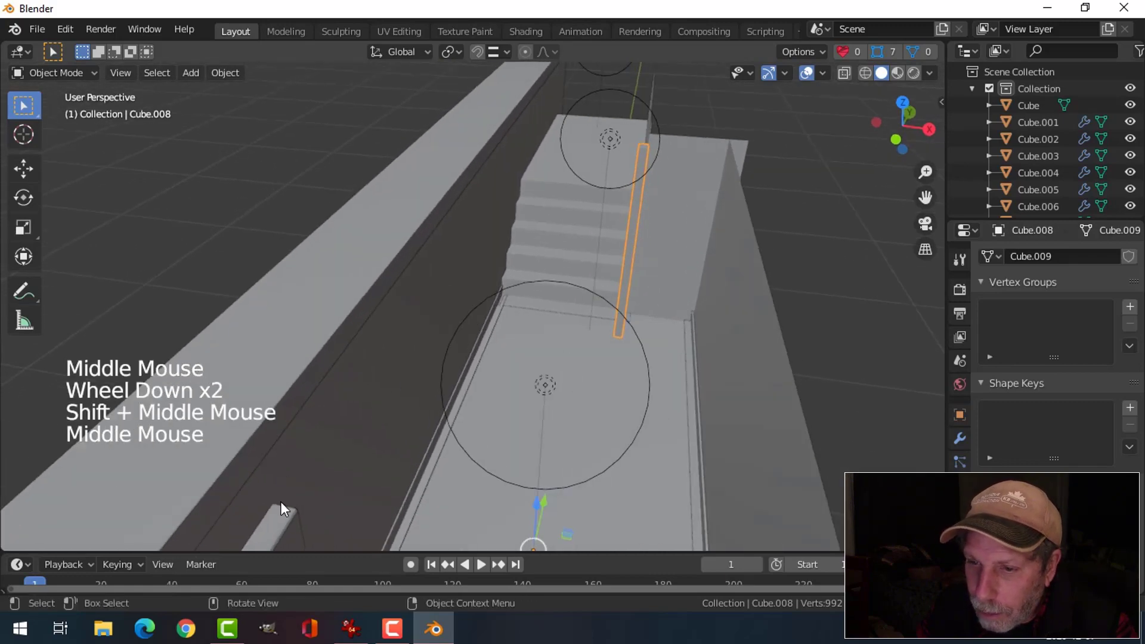
pyautogui.click(291, 523)
pyautogui.press('ctrl+l')
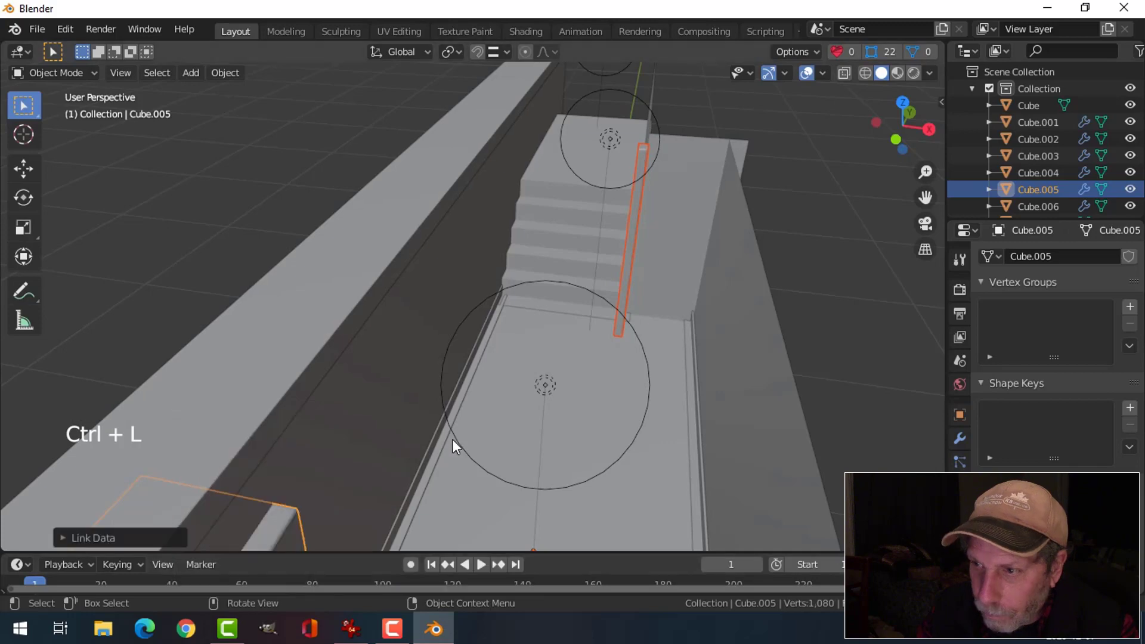
pyautogui.press('ctrl+l')
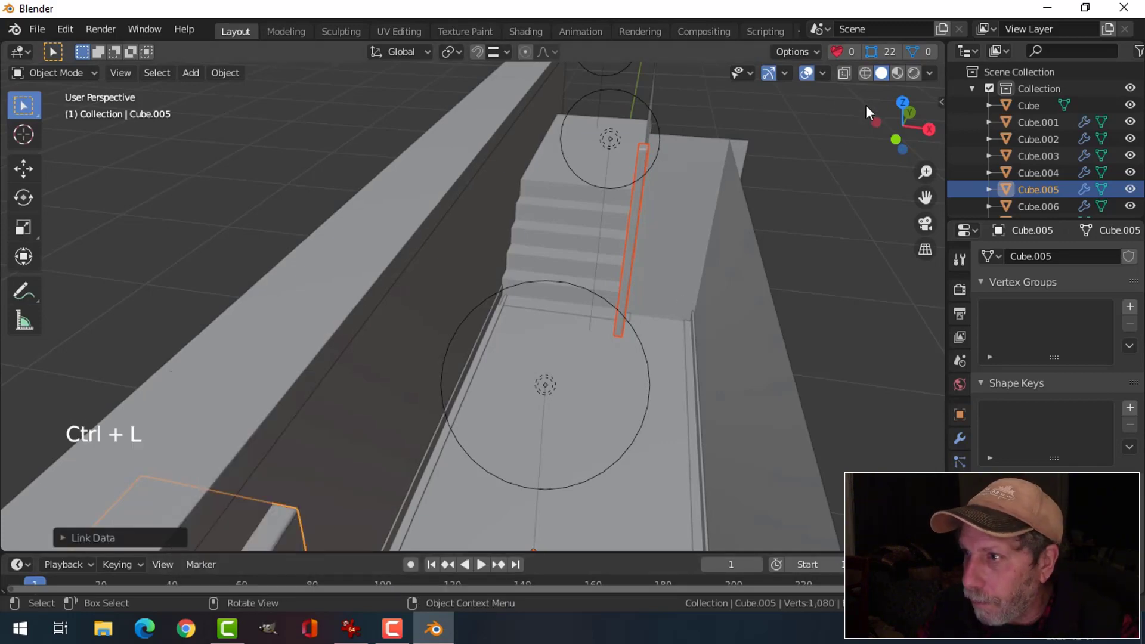
# - Switch to rendered shading and inspect the post's trim finish
pyautogui.click(899, 79)
pyautogui.press('alt+a')
pyautogui.click(643, 204)
pyautogui.middleClick(674, 298)
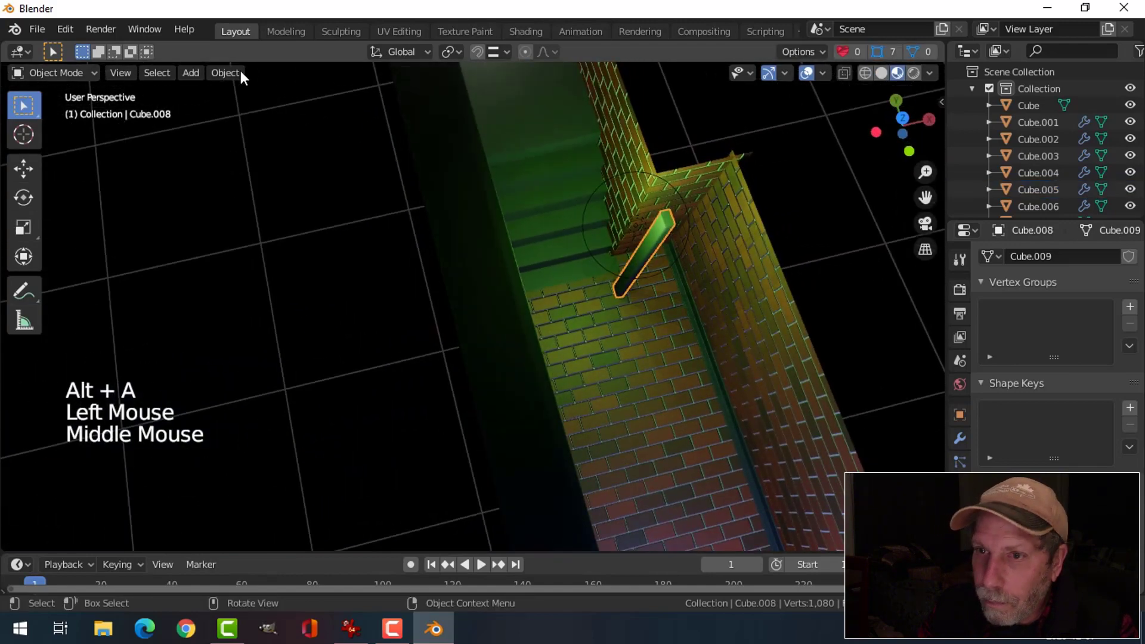
# - Move the original green post snugly into its brick wall corner by the staircase
pyautogui.click(237, 73)
pyautogui.middleClick(782, 315)
pyautogui.middleClick(659, 345)
pyautogui.click(616, 333)
pyautogui.middleClick(651, 354)
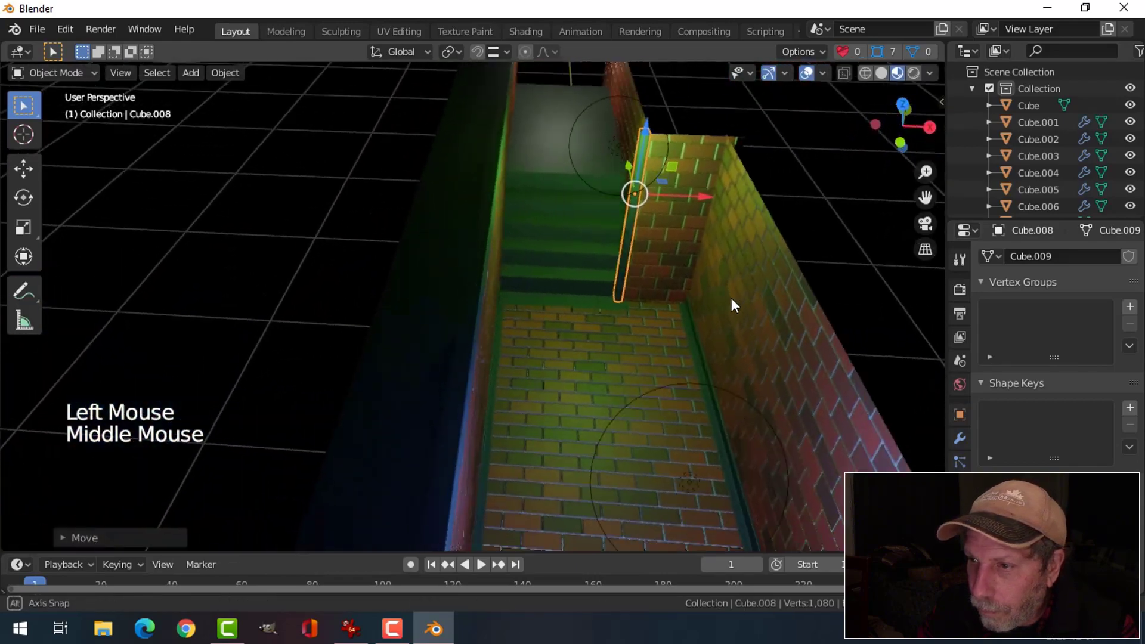
pyautogui.scroll(3)
pyautogui.middleClick(723, 307)
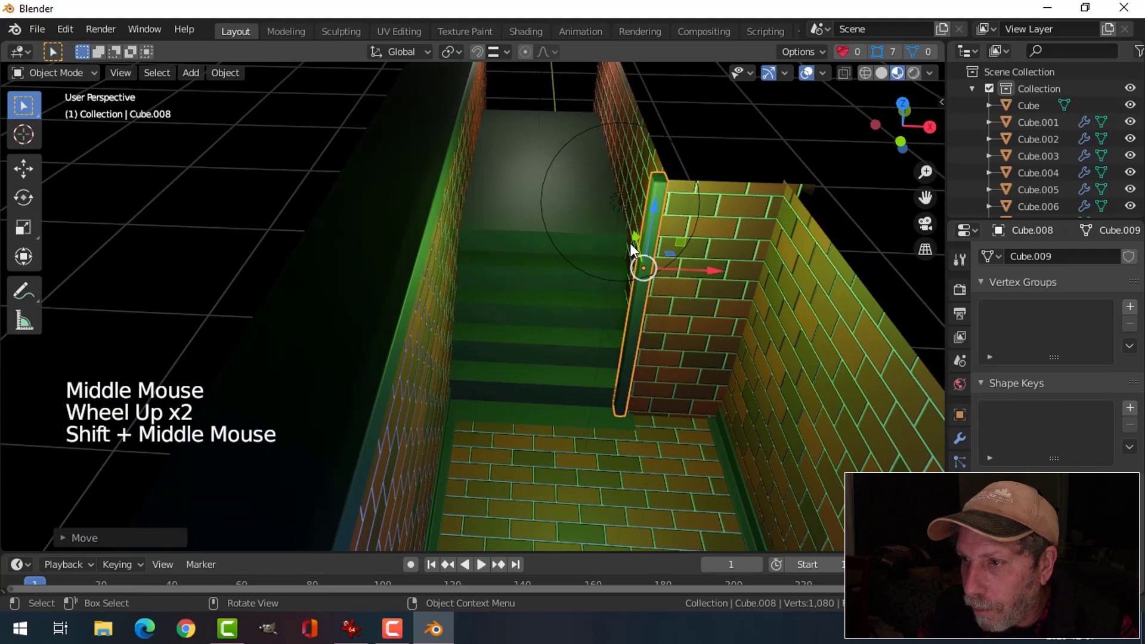
pyautogui.click(641, 243)
pyautogui.middleClick(711, 296)
pyautogui.press('alt+a')
pyautogui.middleClick(708, 305)
pyautogui.click(642, 261)
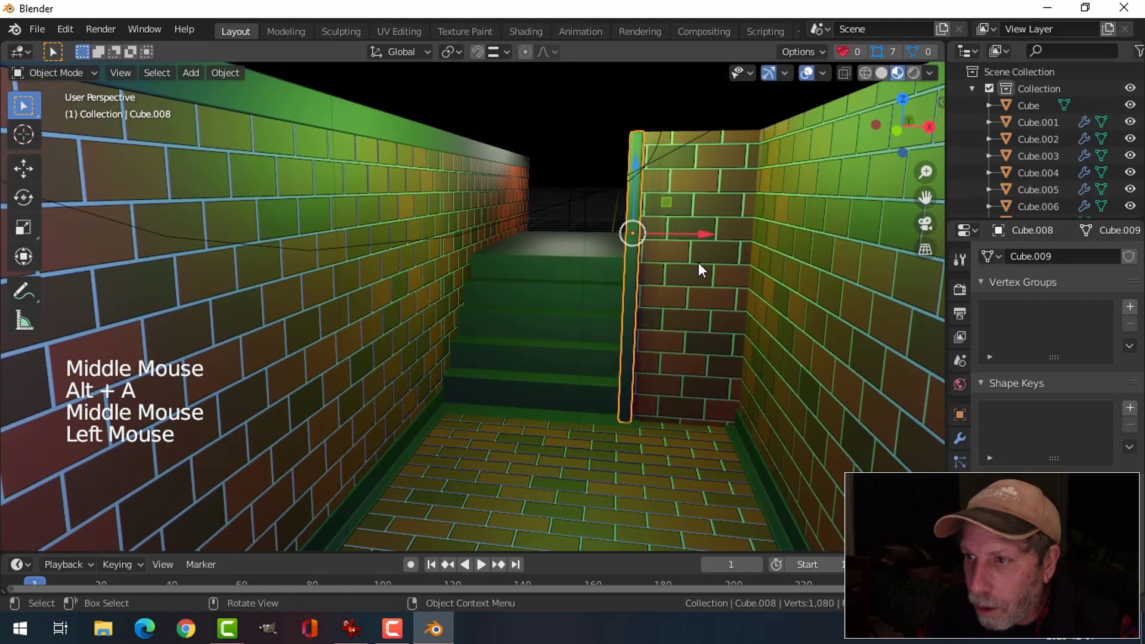
pyautogui.middleClick(598, 301)
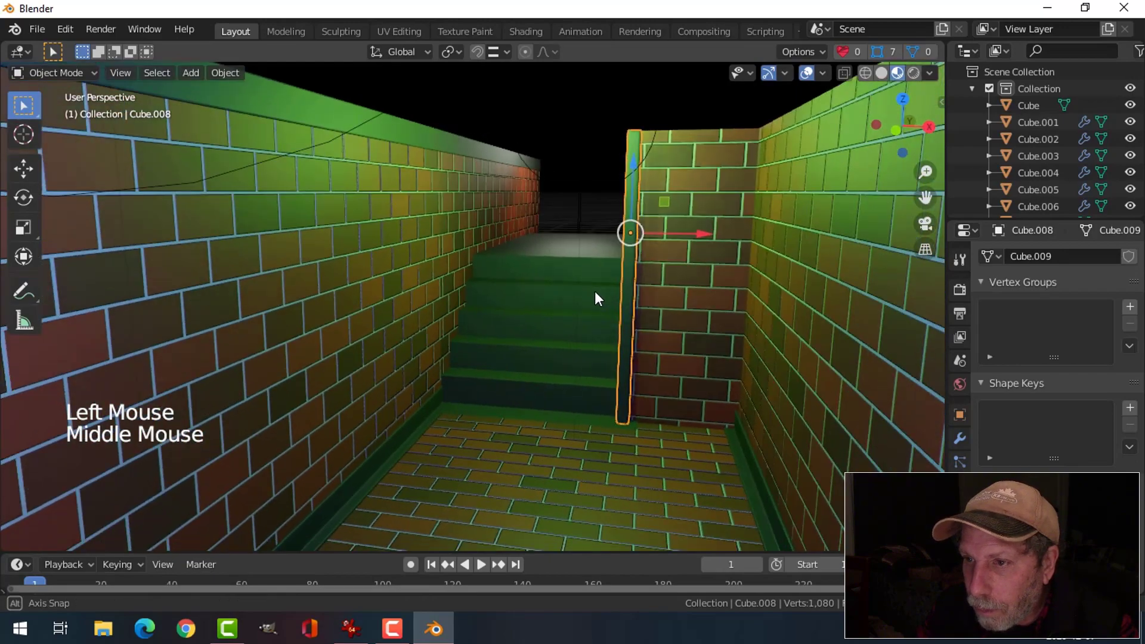
pyautogui.middleClick(581, 322)
# - Duplicate the post and set the copy at the opposite wall corner
pyautogui.press('shift+d')
pyautogui.click(702, 251)
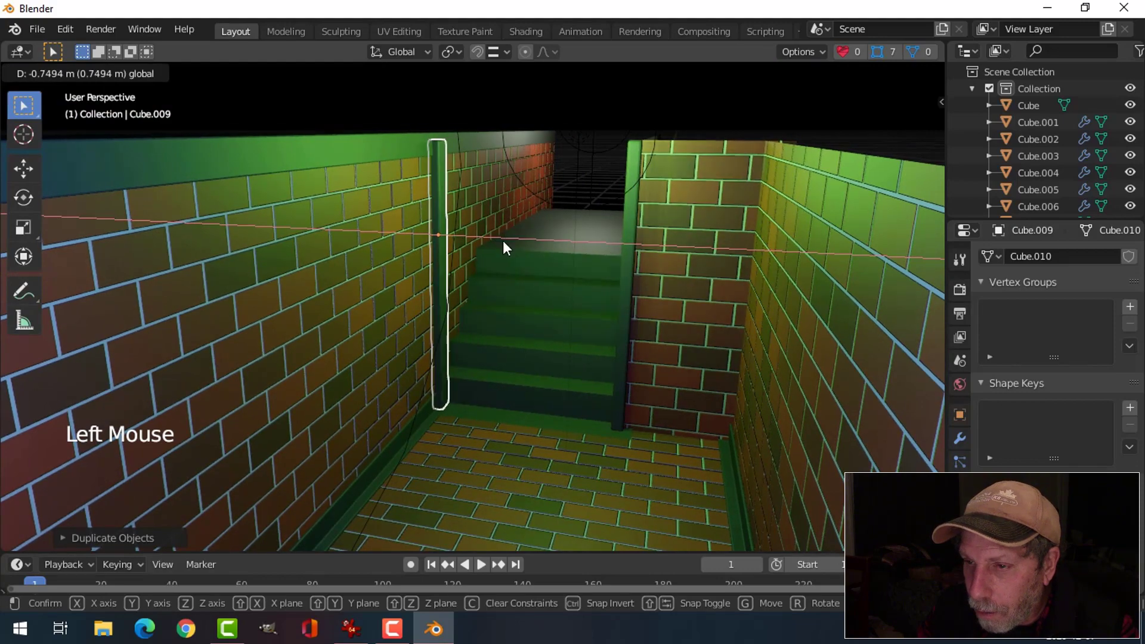
pyautogui.press('alt+a')
pyautogui.middleClick(563, 300)
pyautogui.scroll(3)
pyautogui.scroll(-3)
pyautogui.middleClick(492, 238)
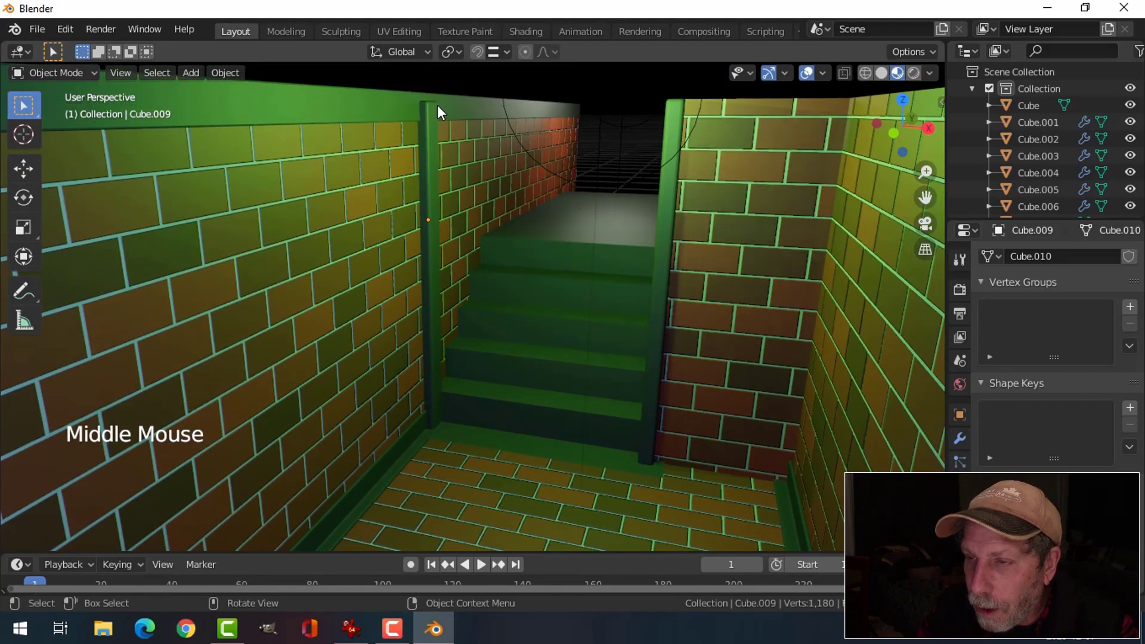
pyautogui.scroll(-3)
pyautogui.middleClick(602, 287)
# - Duplicate the post again and place the copy at the right wall corner
pyautogui.click(651, 268)
pyautogui.middleClick(680, 303)
pyautogui.middleClick(671, 314)
pyautogui.press('shift+d')
pyautogui.click(670, 268)
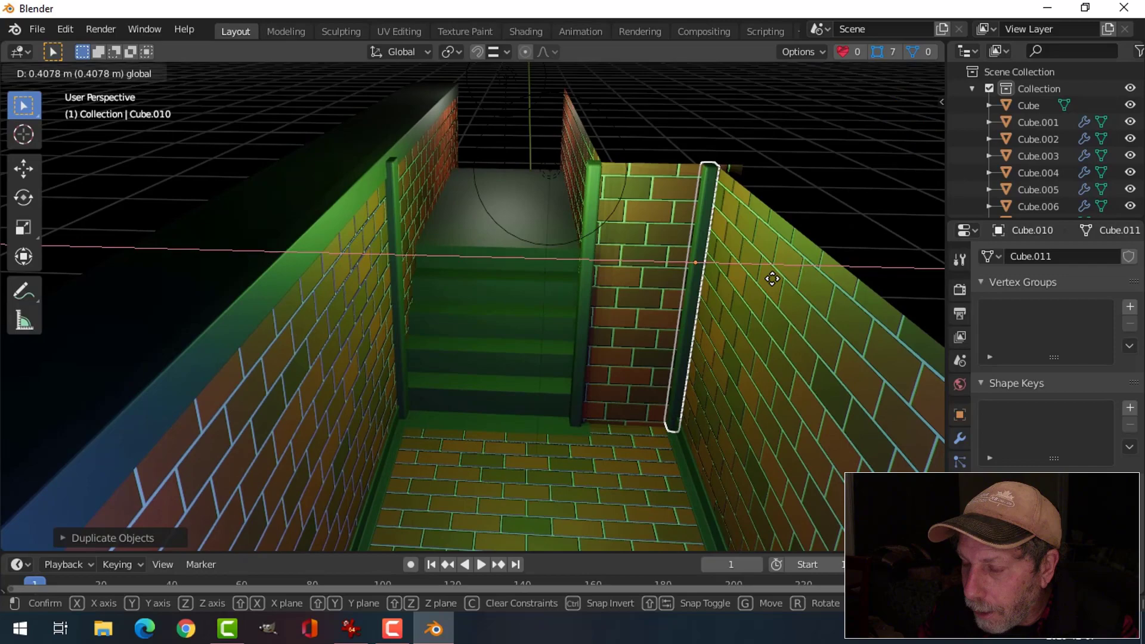
pyautogui.press('alt+a')
pyautogui.scroll(3)
pyautogui.middleClick(731, 346)
pyautogui.middleClick(780, 358)
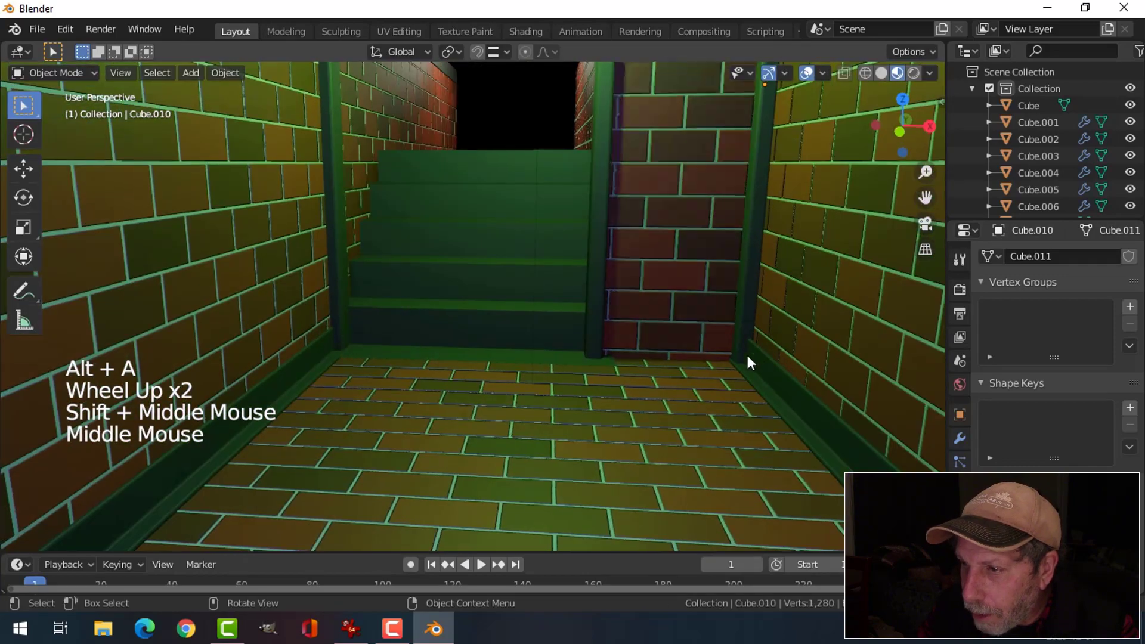
pyautogui.scroll(-3)
pyautogui.middleClick(726, 380)
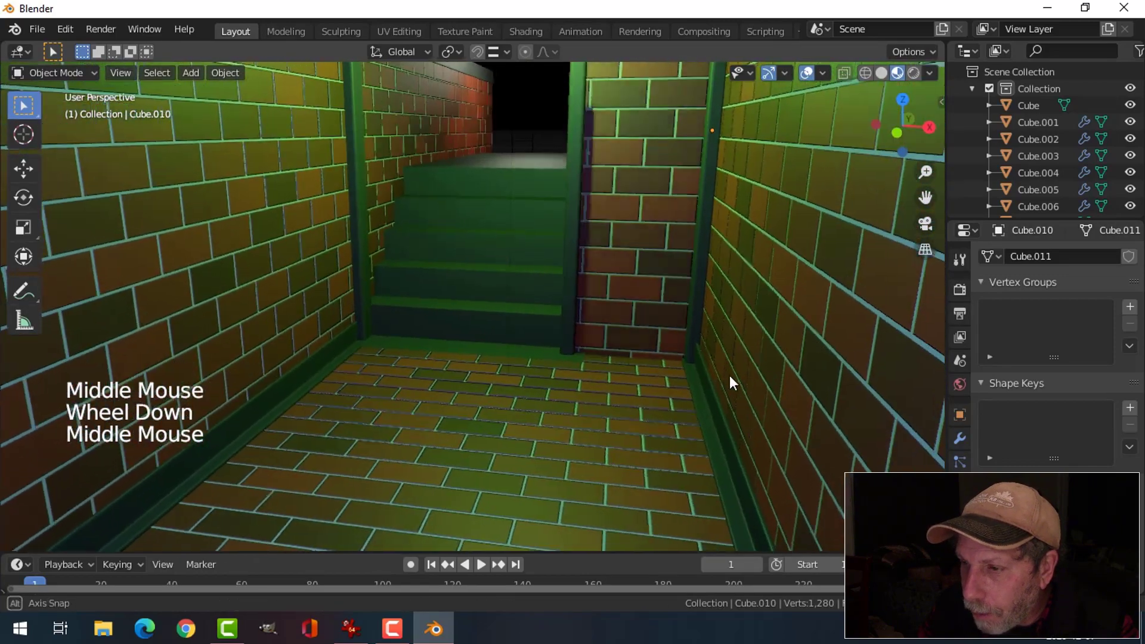
pyautogui.middleClick(756, 417)
pyautogui.scroll(3)
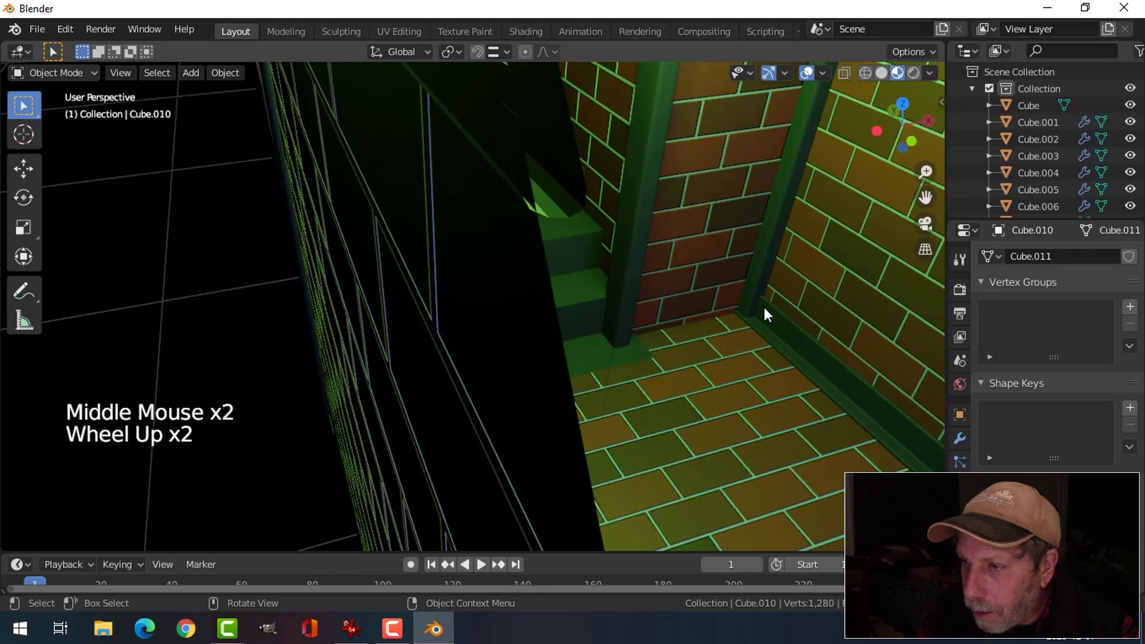
# - Nudge the newest post tight into the right corner and inspect all corners over the staircase
pyautogui.click(767, 281)
pyautogui.middleClick(728, 330)
pyautogui.middleClick(694, 331)
pyautogui.middleClick(669, 334)
pyautogui.middleClick(666, 349)
pyautogui.click(705, 210)
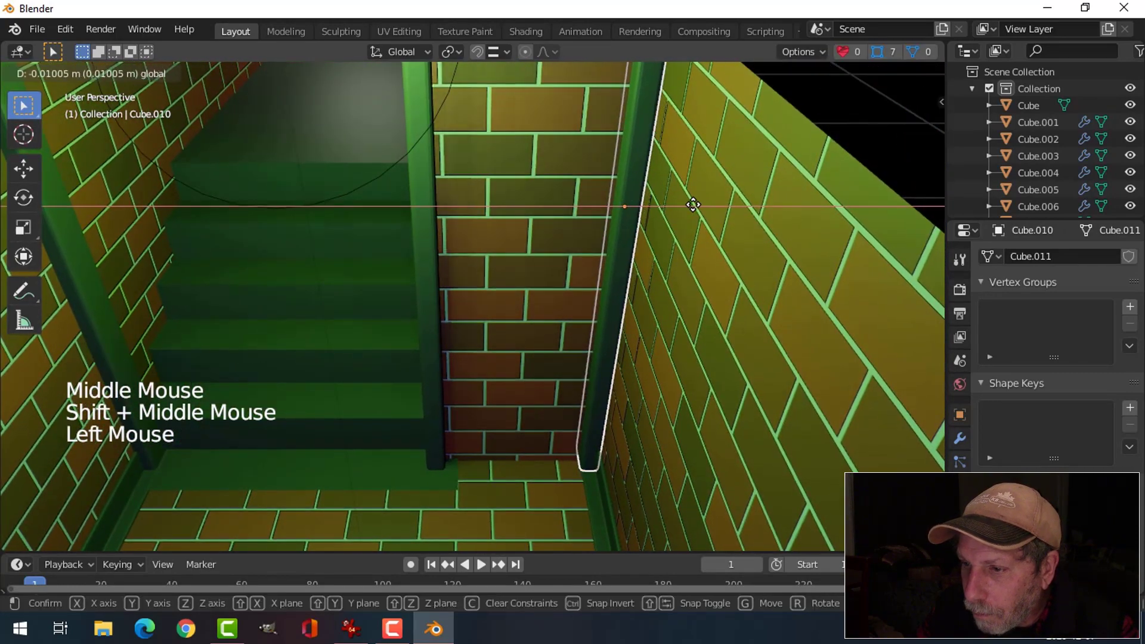
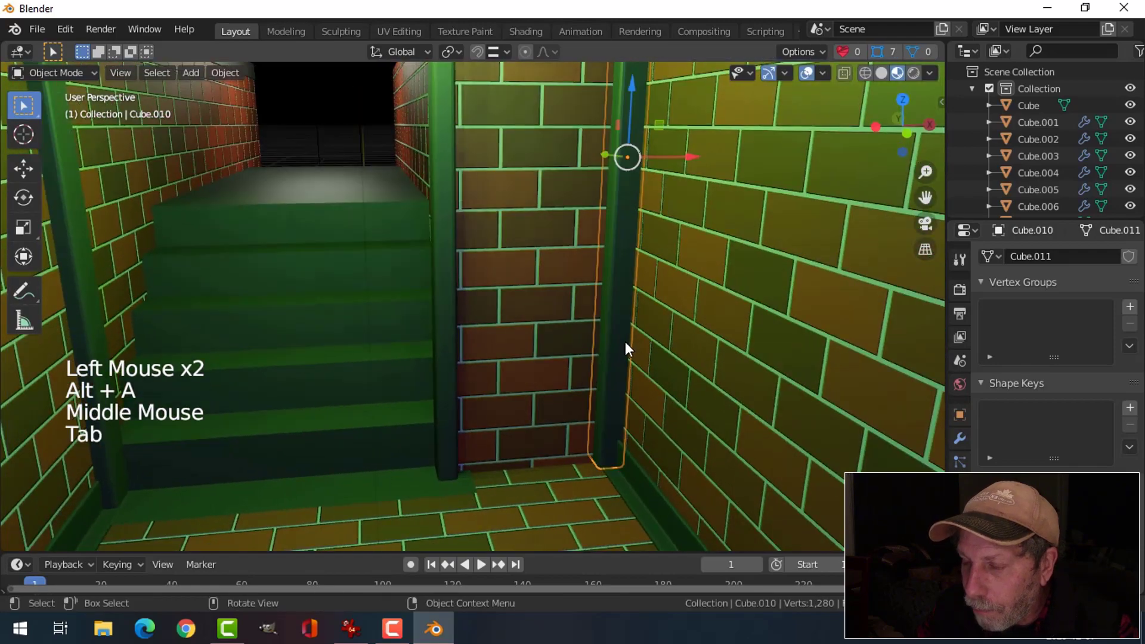
pyautogui.press('alt+a')
pyautogui.scroll(3)
pyautogui.scroll(3)
pyautogui.scroll(-3)
pyautogui.middleClick(593, 350)
pyautogui.scroll(-3)
pyautogui.middleClick(616, 371)
pyautogui.middleClick(621, 370)
pyautogui.middleClick(639, 362)
pyautogui.middleClick(658, 352)
pyautogui.scroll(-3)
pyautogui.middleClick(618, 385)
pyautogui.middleClick(647, 391)
pyautogui.middleClick(652, 423)
pyautogui.middleClick(656, 434)
pyautogui.scroll(3)
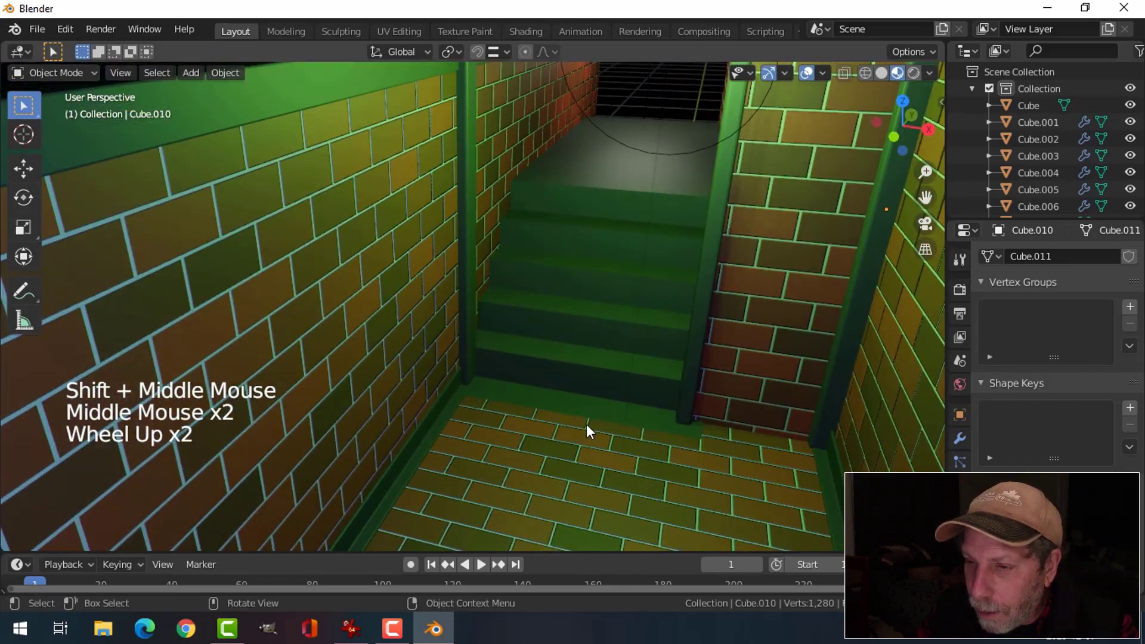